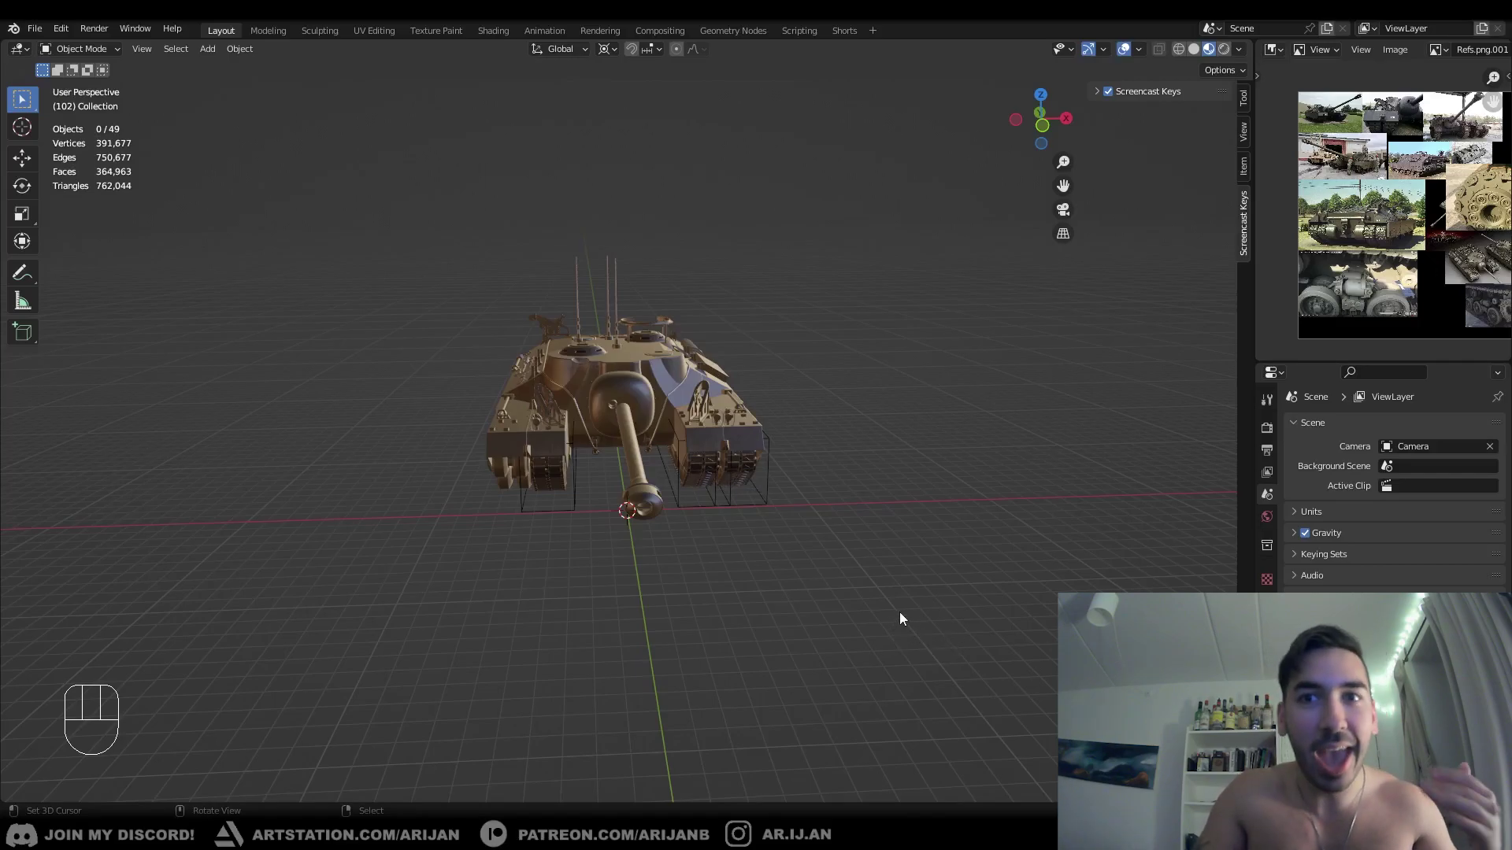
- Add a cylinder mesh at the scene origin via Shift+A and frame the view on it
middle_click(737, 591)
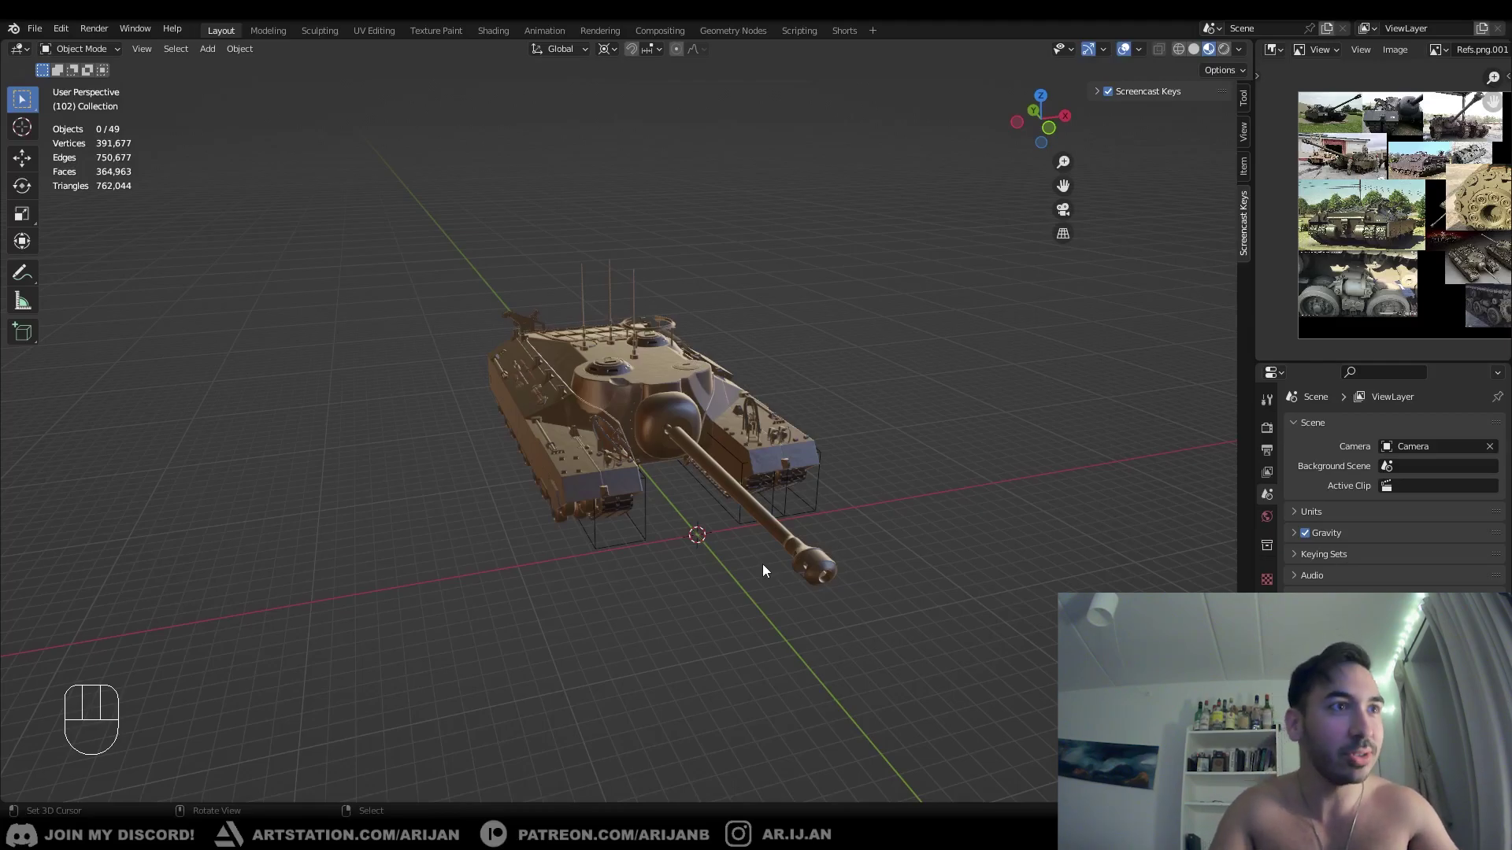
drag(835, 532, 804, 546)
middle_click(766, 548)
key(shift+a)
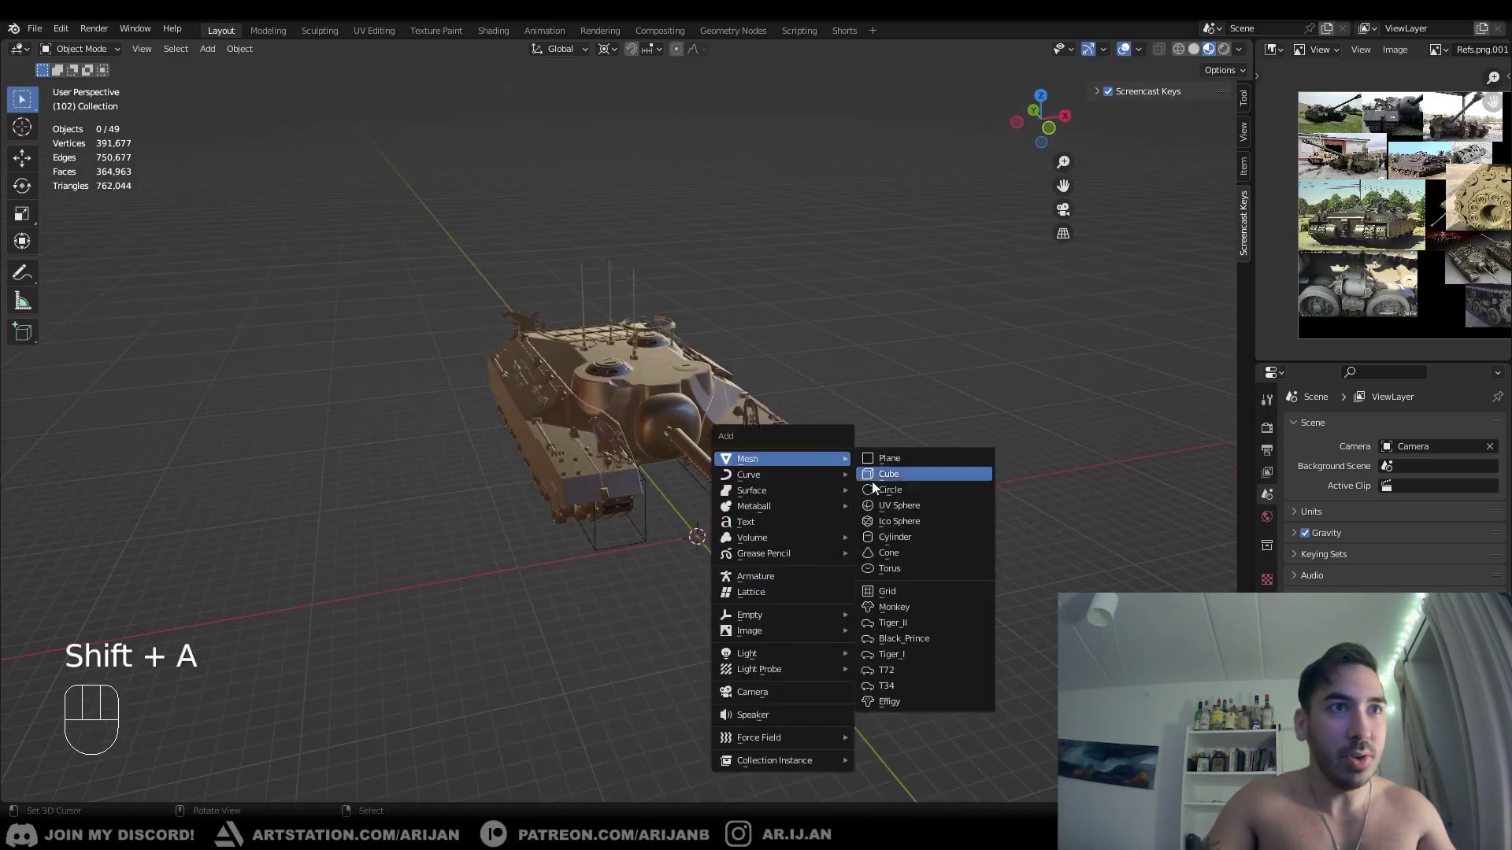
drag(772, 547, 741, 518)
drag(649, 522, 676, 530)
drag(716, 491, 729, 457)
key(KP_Decimal)
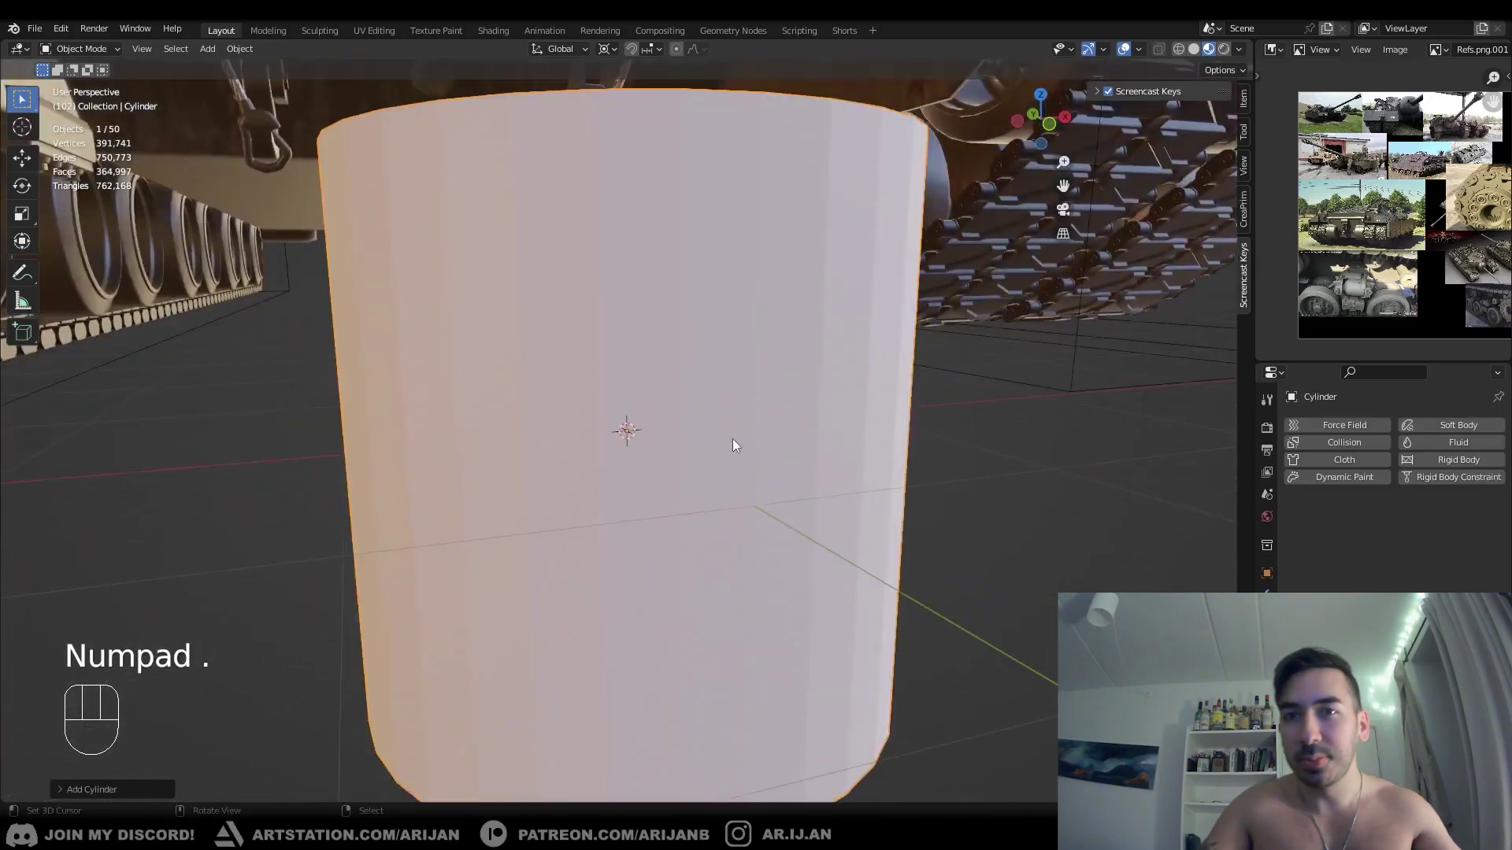
middle_click(801, 443)
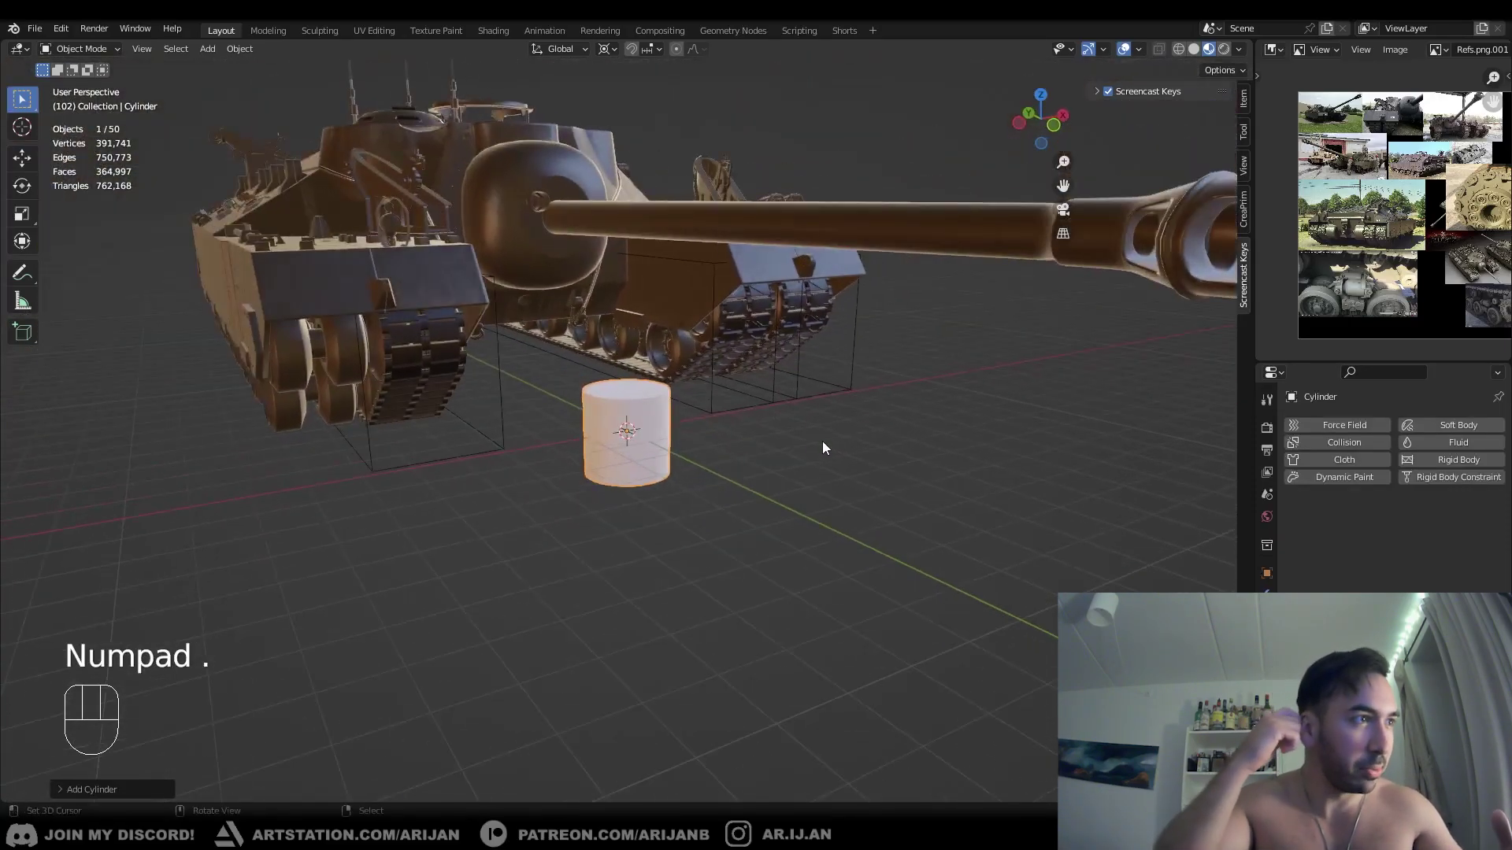
- Try moving the cylinder along the X axis, cancelling each move
drag(638, 455, 676, 465)
drag(667, 448, 640, 459)
drag(645, 457, 671, 449)
key(g)
right_click(690, 438)
key(g)
key(x)
key(g)
key(x)
right_click(859, 469)
- Try Y/Z moves, a Z scale and a Y rotation on the cylinder, cancelling each, leaving it in place
middle_click(792, 511)
key(g)
key(y)
key(g)
key(z)
key(s)
key(z)
right_click(784, 518)
key(r)
key(y)
right_click(723, 504)
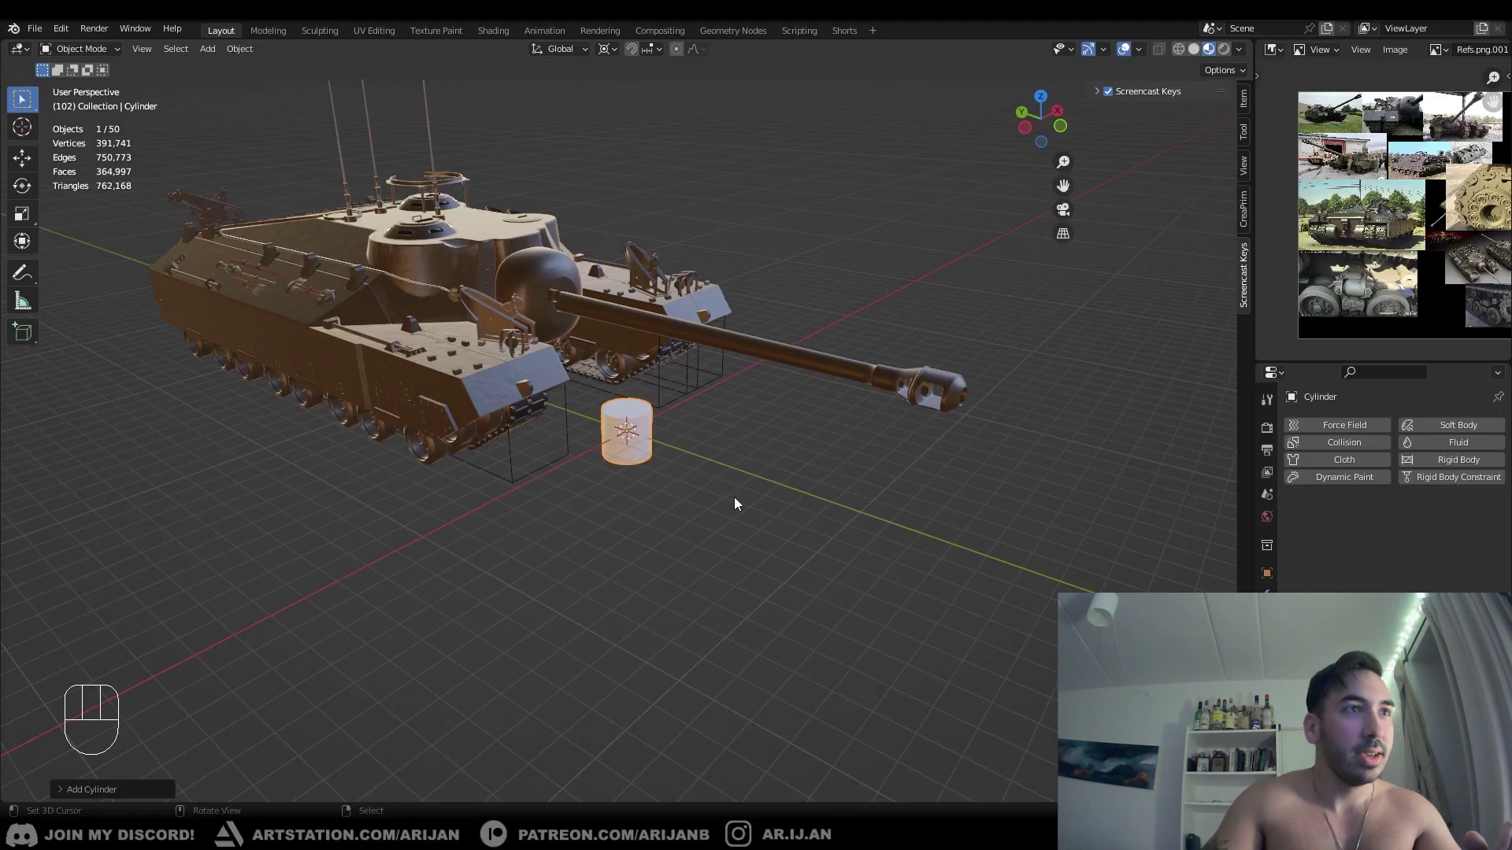
middle_click(662, 431)
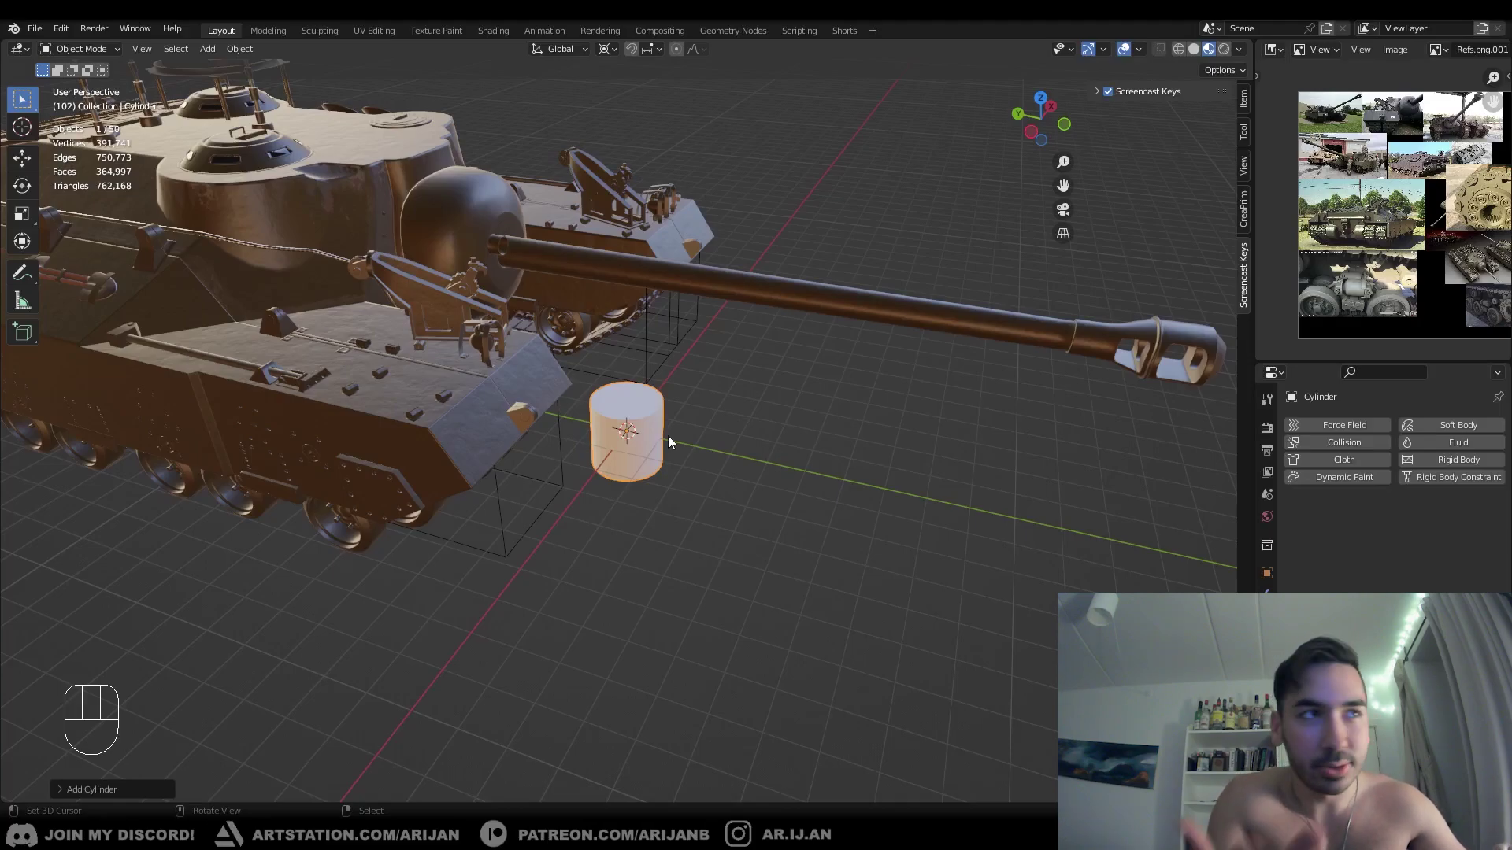
middle_click(678, 414)
key(KP_Decimal)
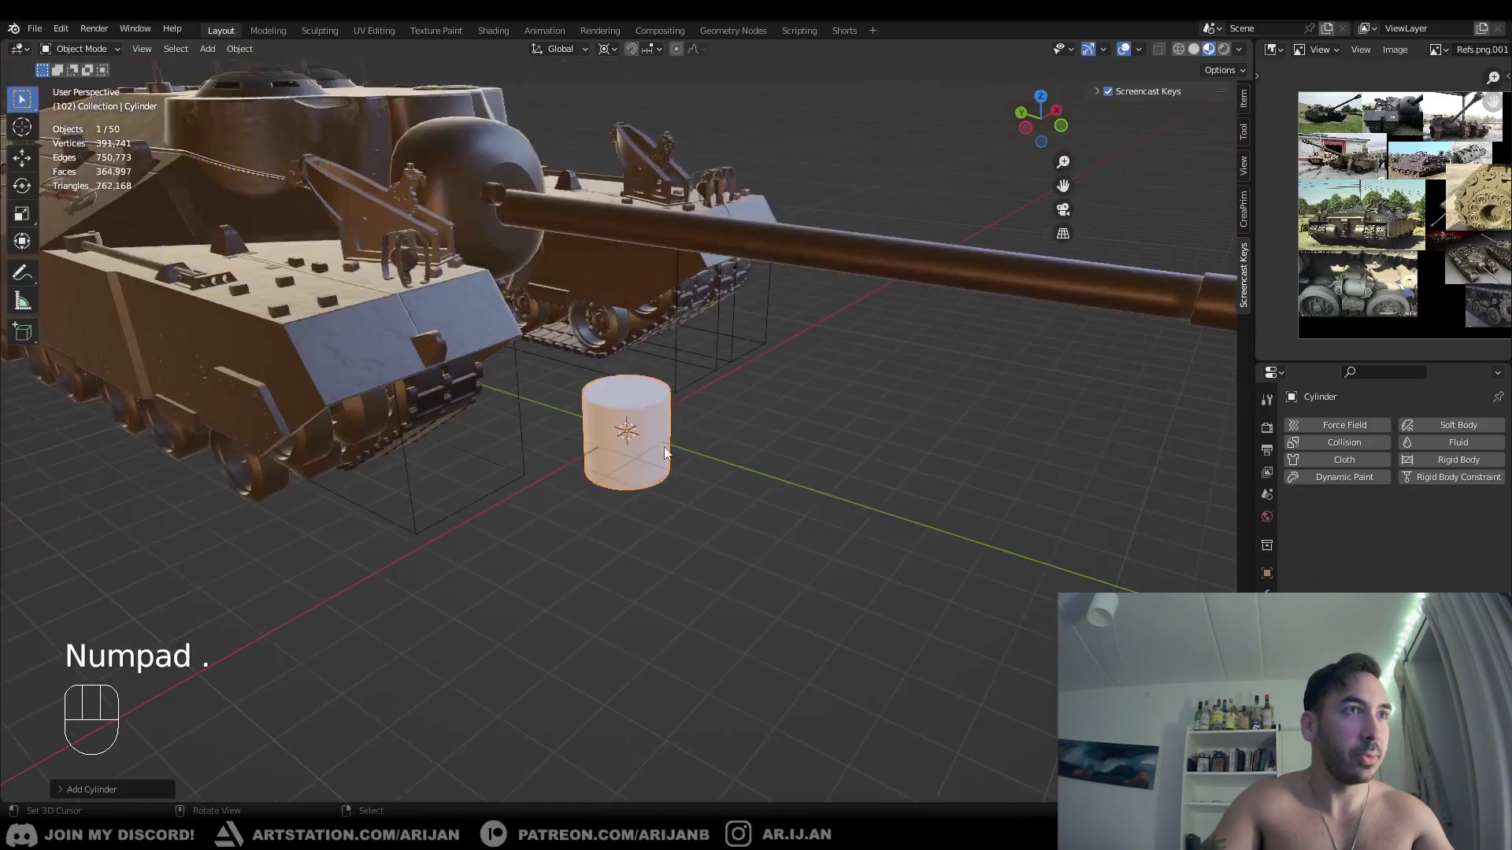
- Delete the cylinder, add a cone and raise it along Z about a metre above the turret
drag(643, 483, 607, 479)
middle_click(622, 474)
key(x)
key(shift+a)
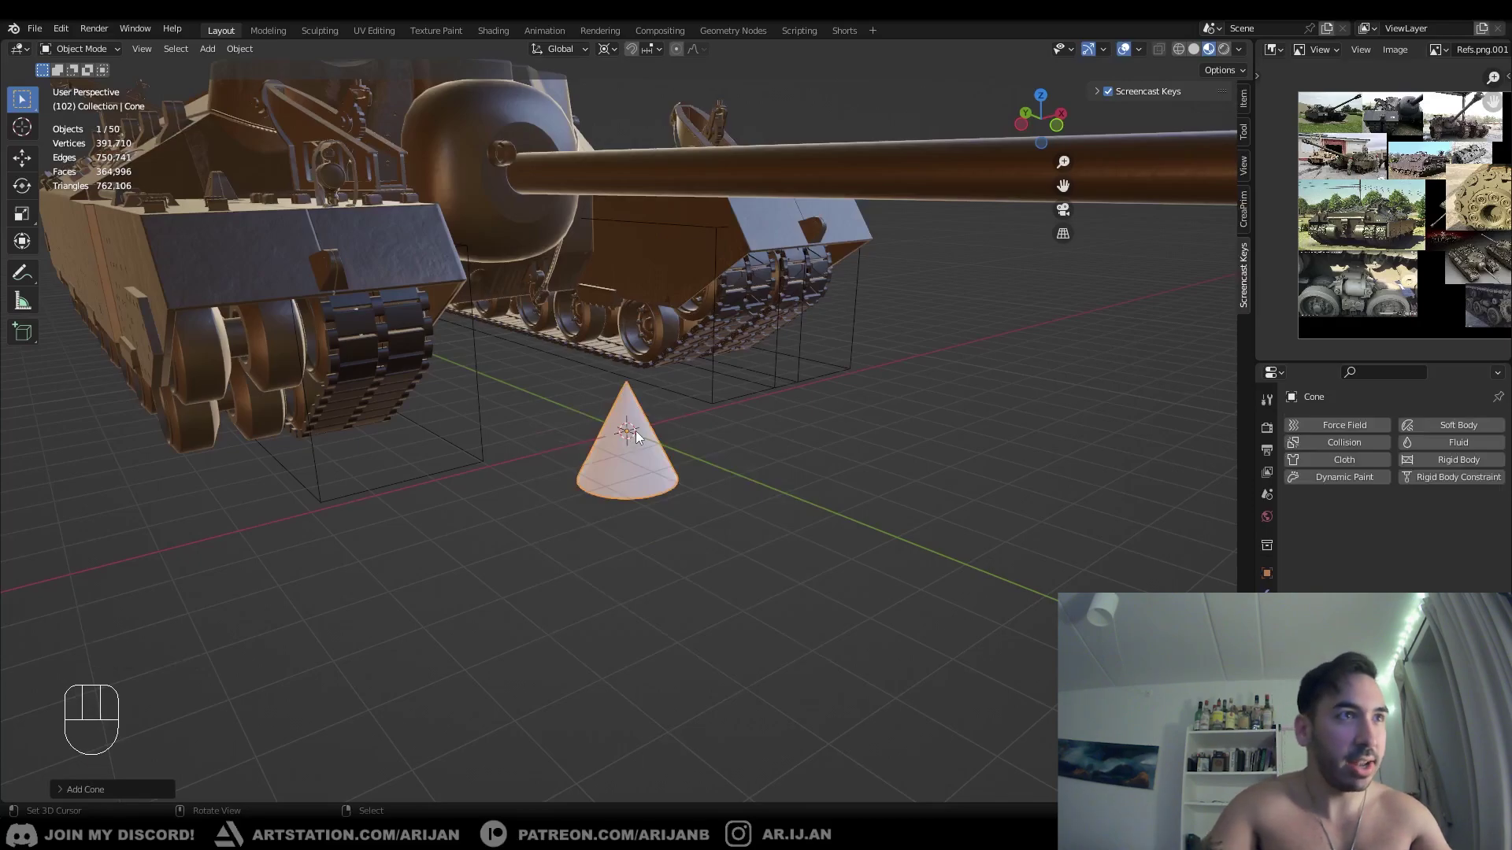
drag(622, 449, 603, 427)
key(g)
key(z)
middle_click(626, 424)
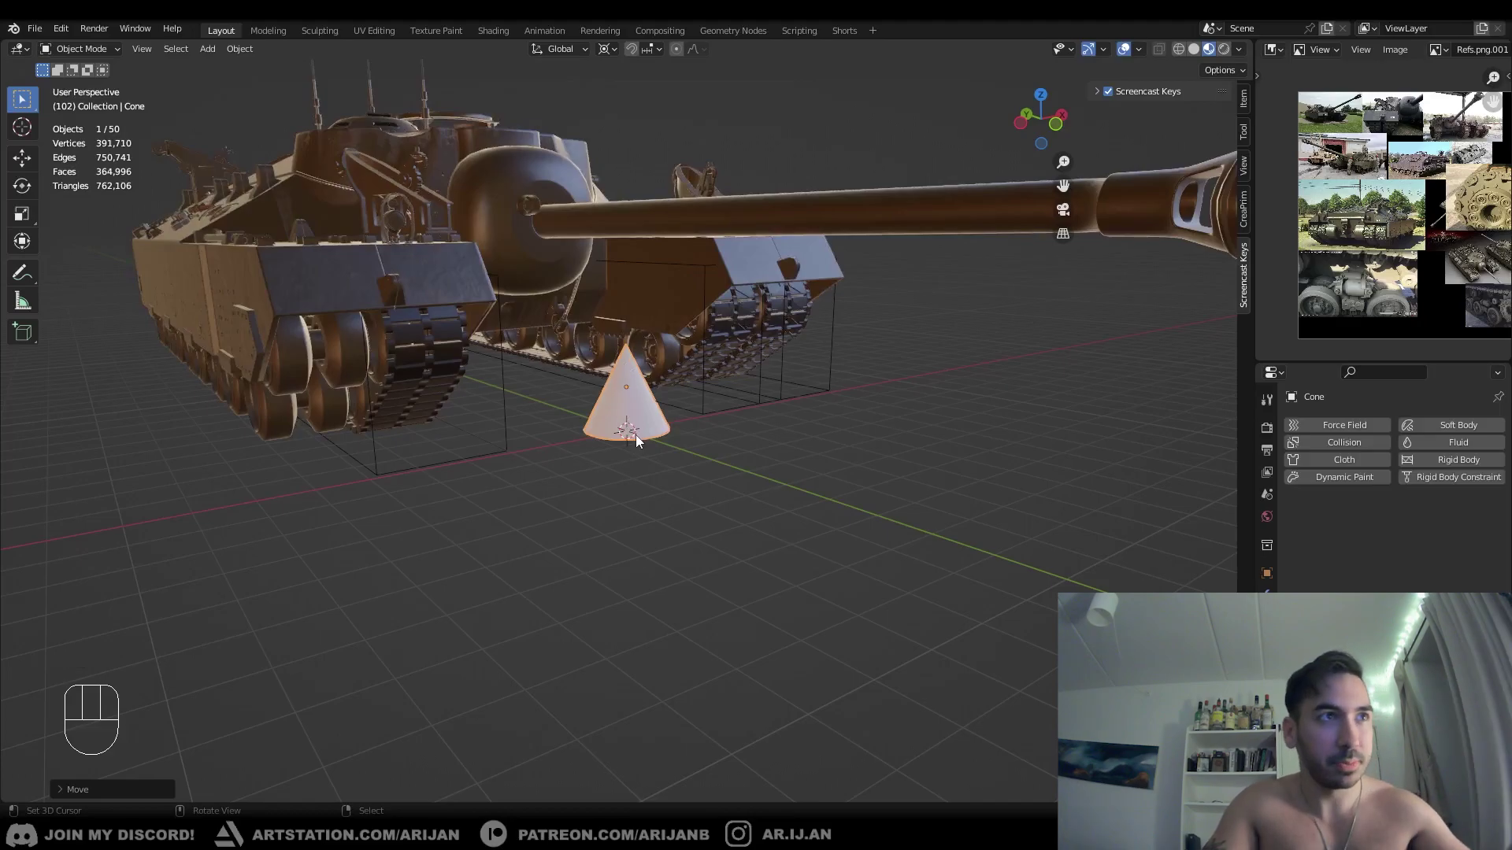
middle_click(641, 440)
key(g)
key(z)
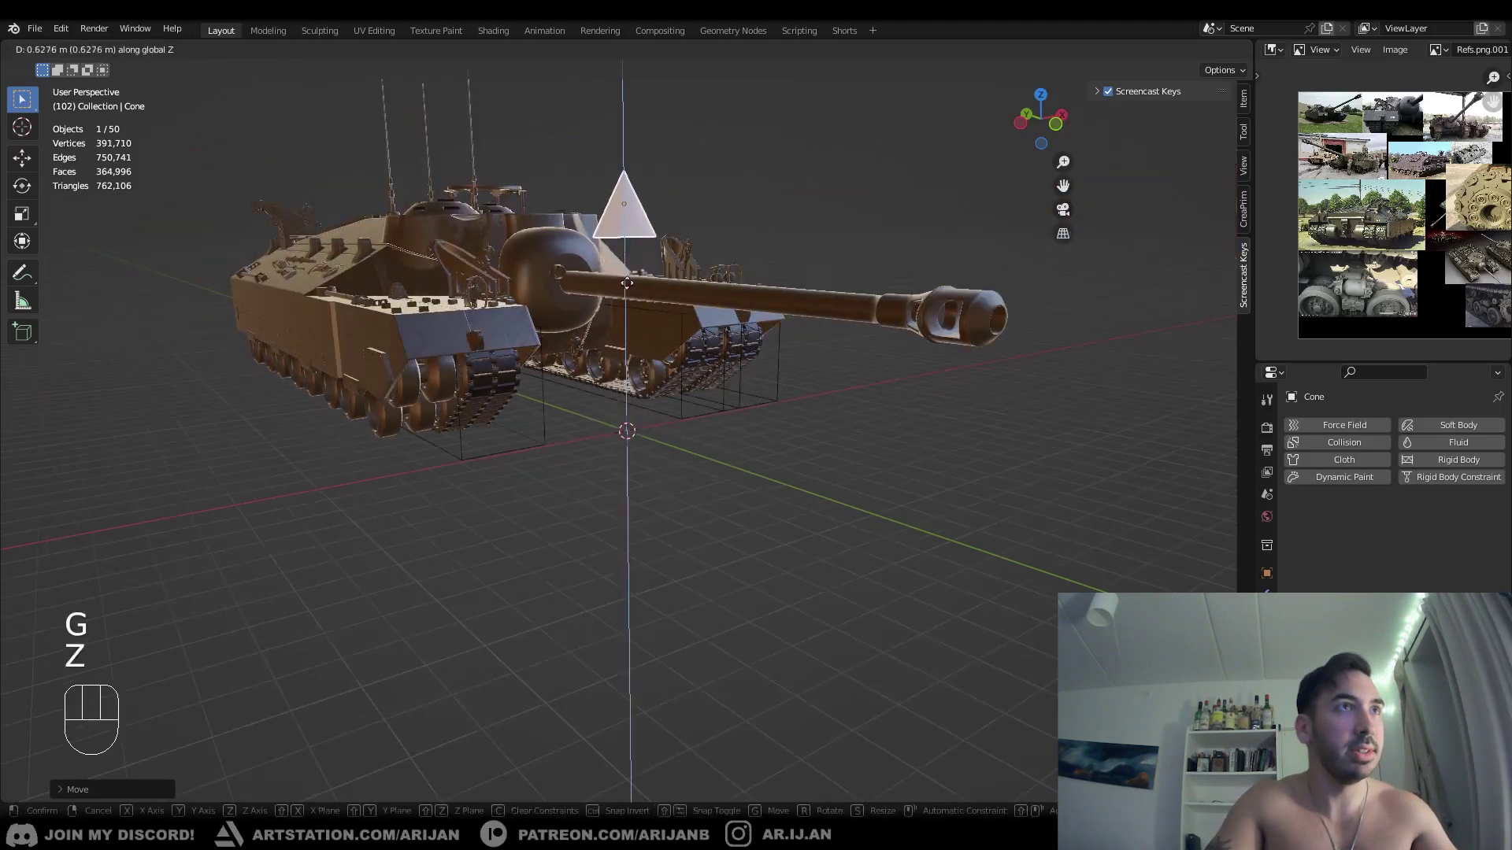
drag(623, 218, 648, 341)
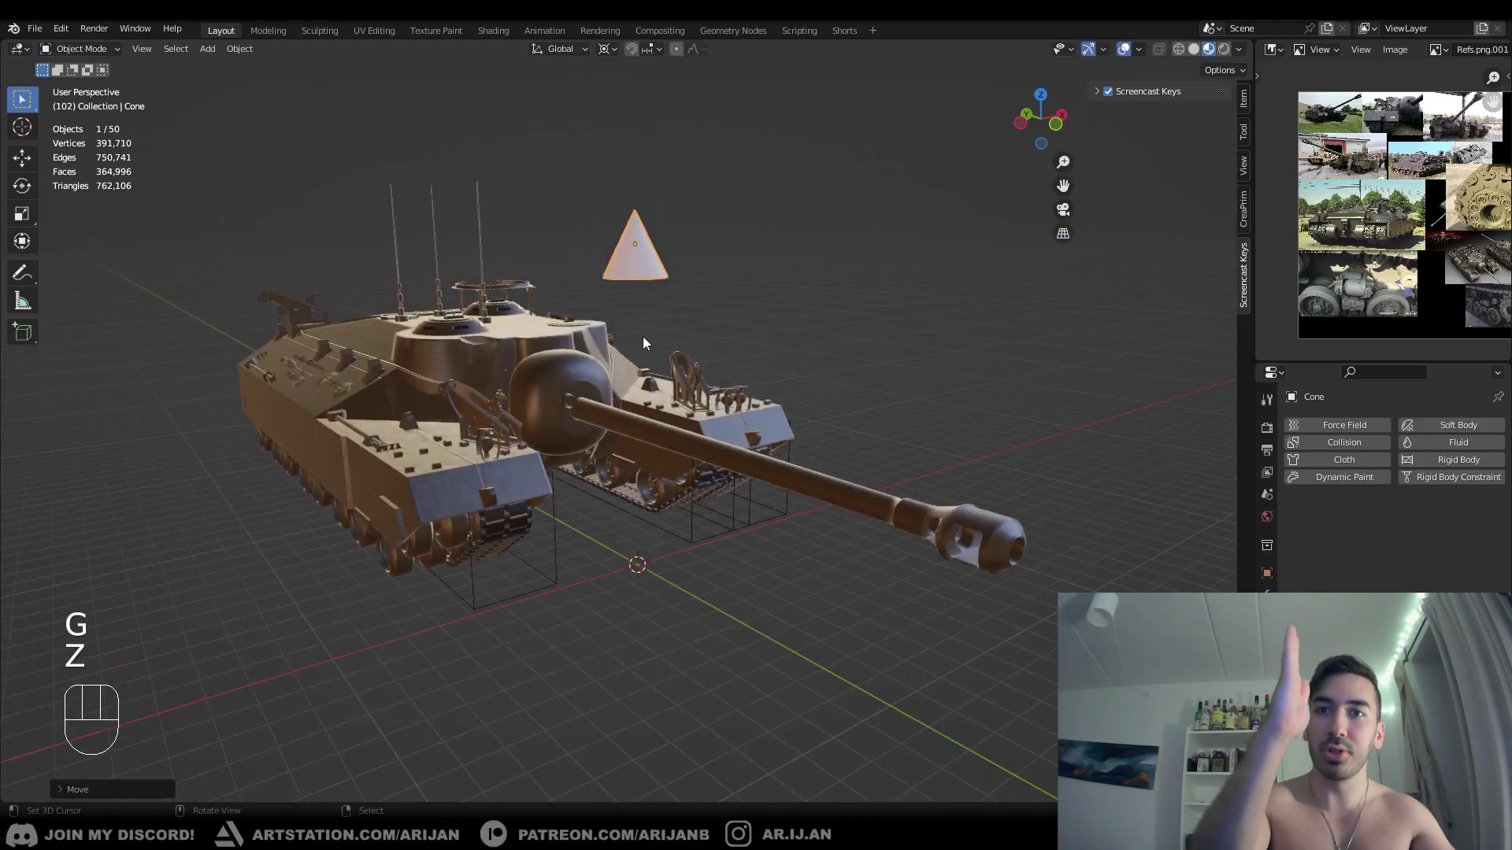
- Tilt the cone roughly 40 degrees onto the turret and show its Transform sidebar values
middle_click(646, 351)
drag(612, 58, 640, 123)
drag(701, 249, 738, 311)
drag(754, 366, 698, 345)
drag(801, 344, 835, 339)
drag(779, 345, 762, 348)
key(r)
right_click(695, 402)
middle_click(697, 392)
key(r)
drag(626, 375, 648, 391)
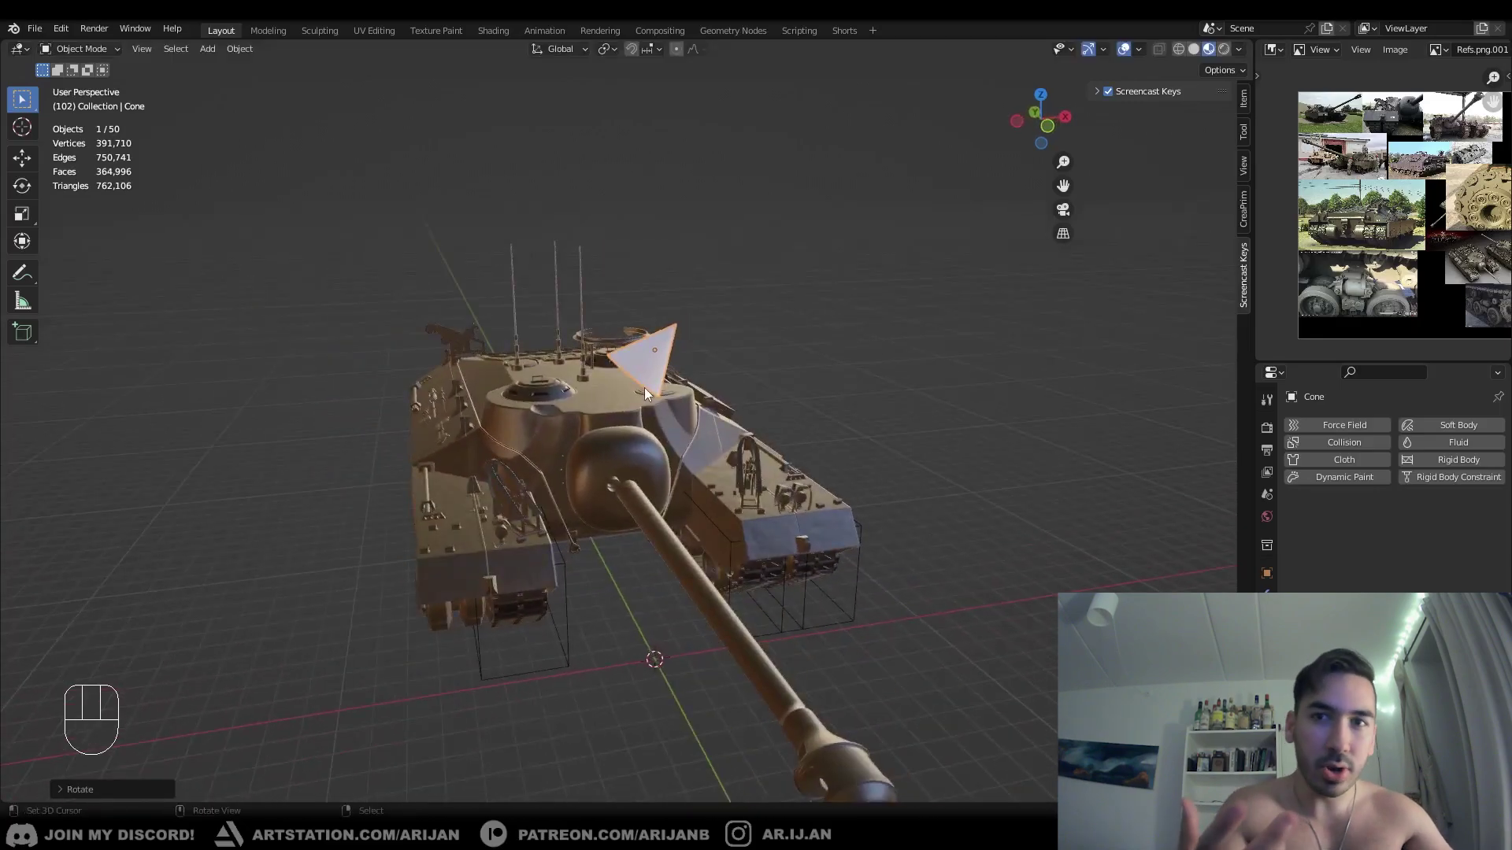
key(n)
key(n)
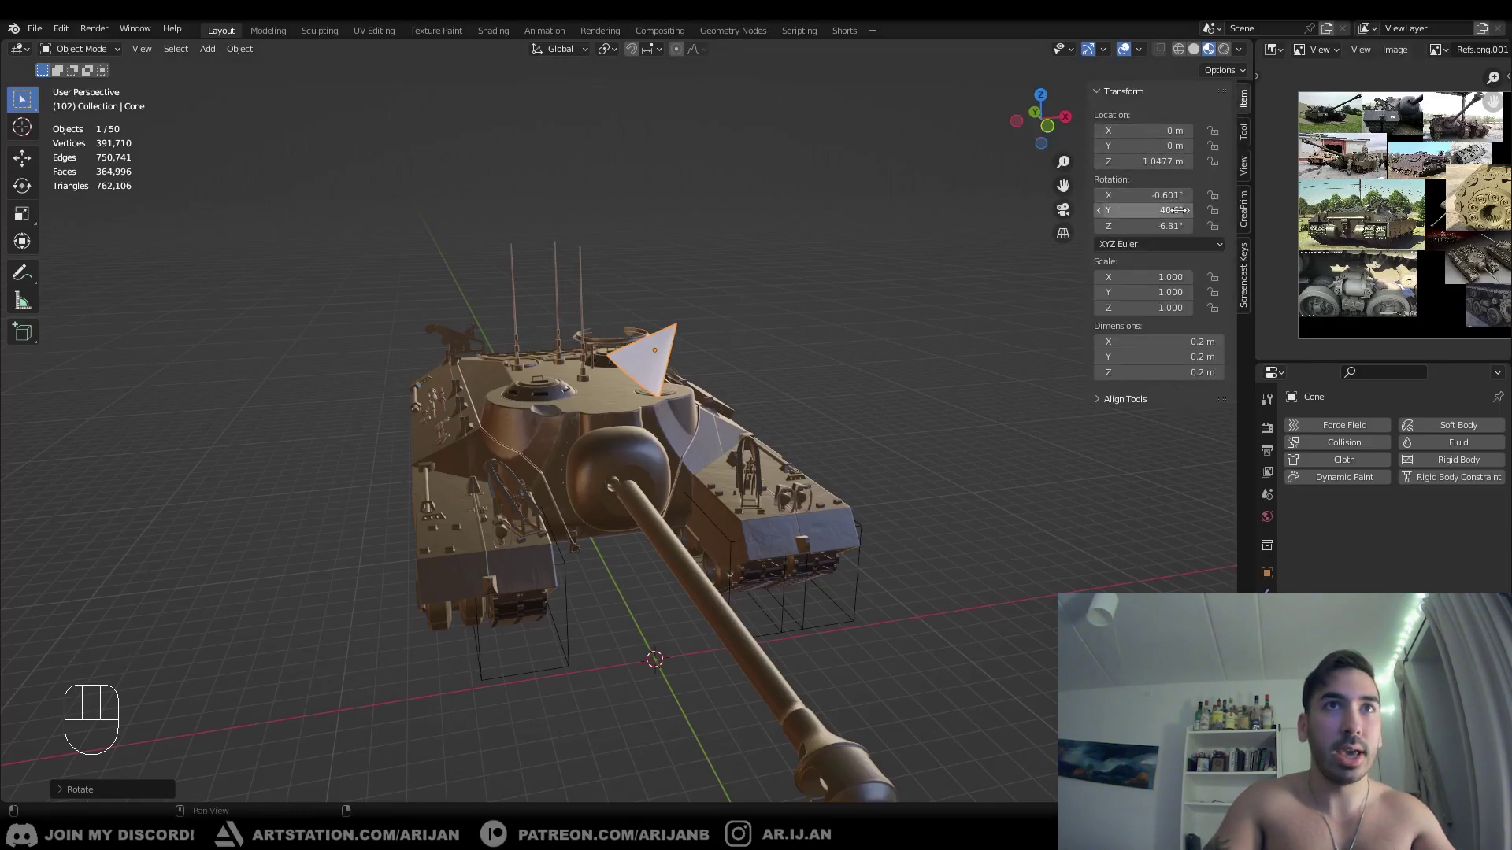
- Undo the cone's rotation, toggle edit mode briefly, then start a Y-axis rotation
middle_click(884, 351)
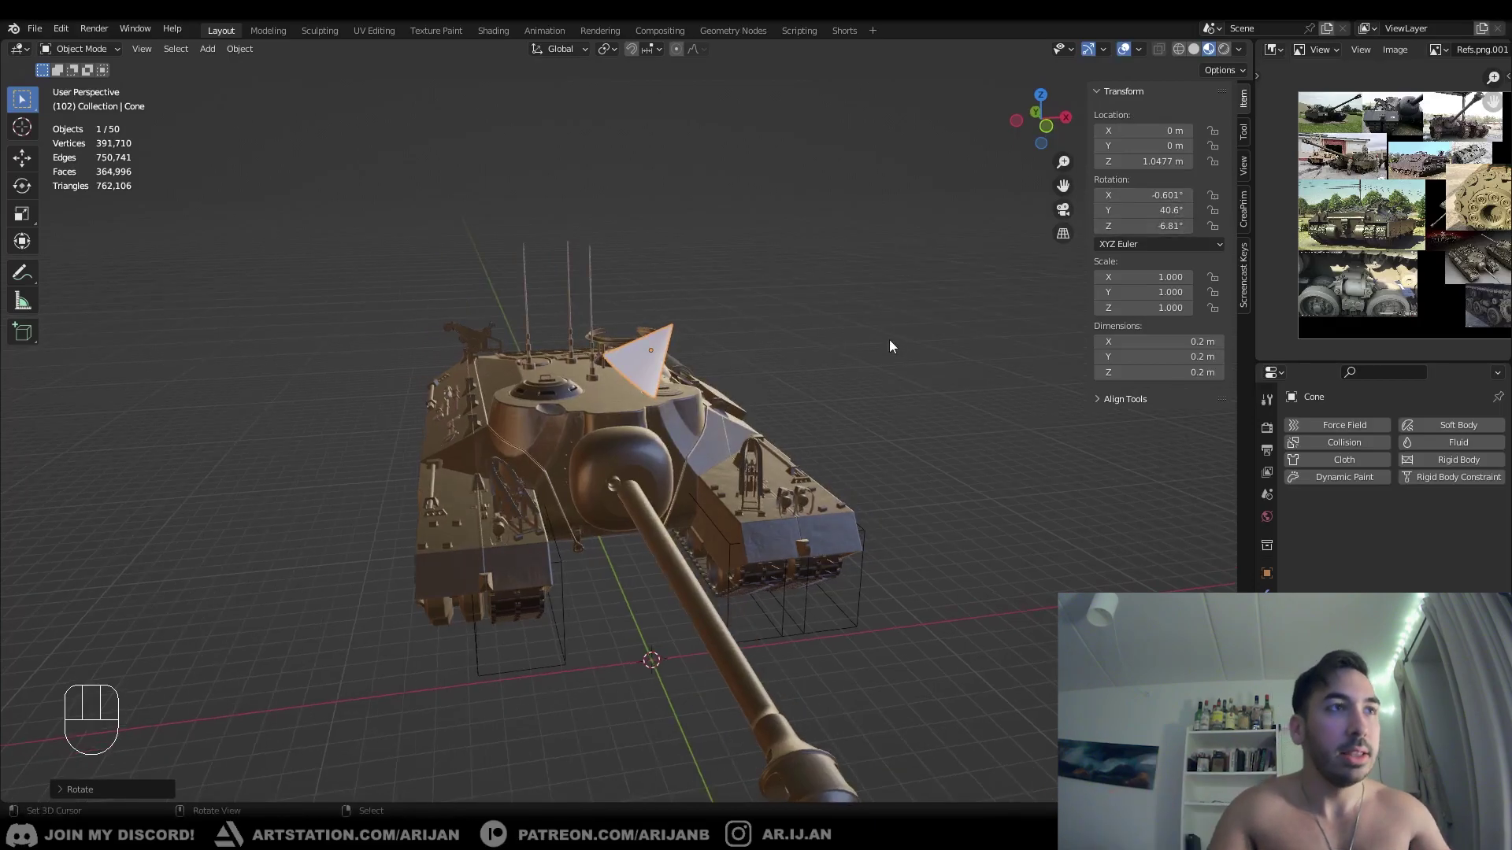
key(ctrl+z)
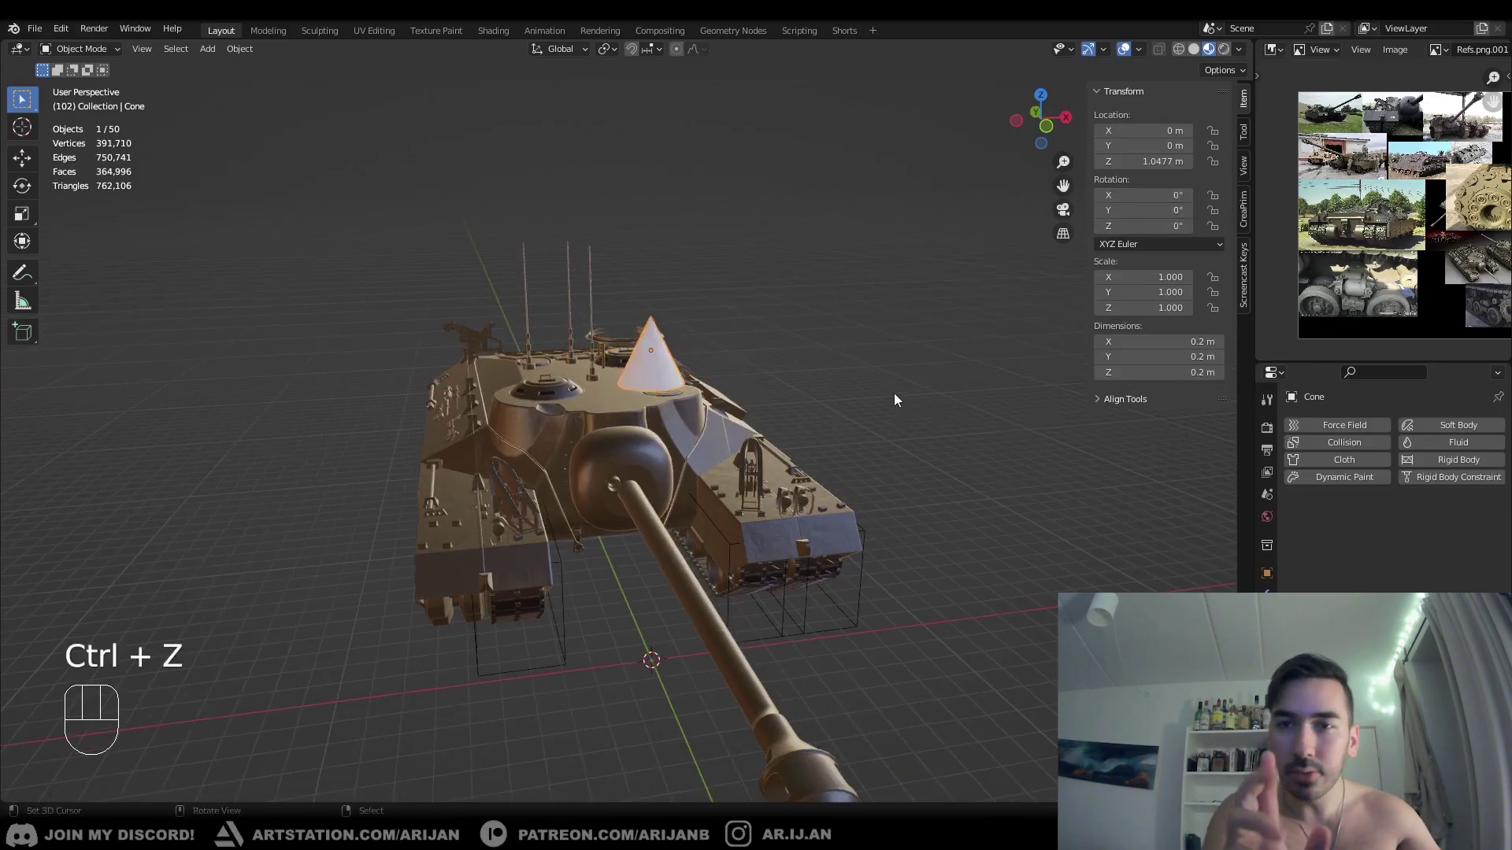
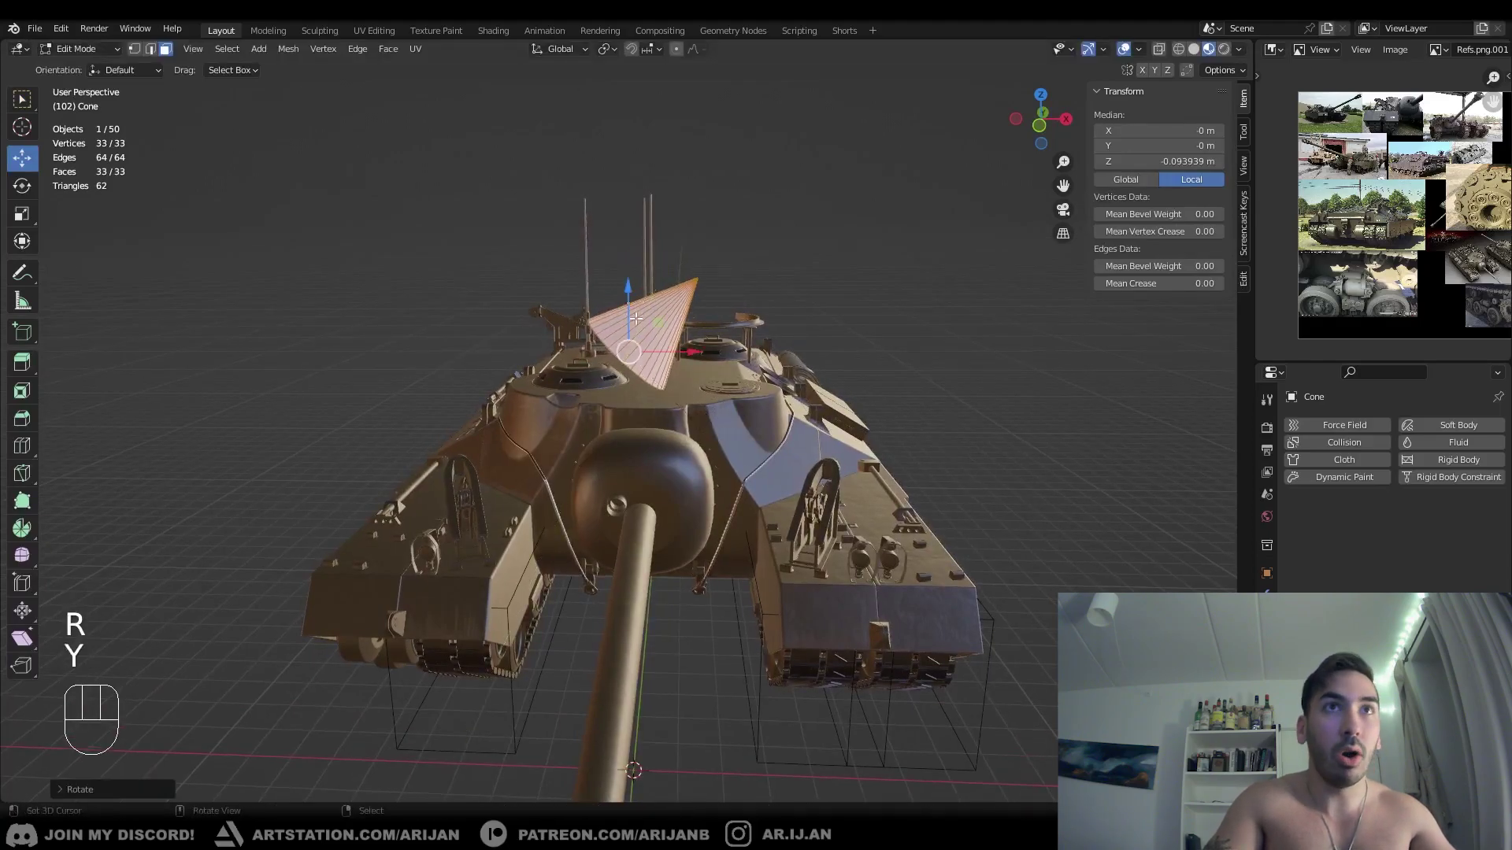
key(Tab)
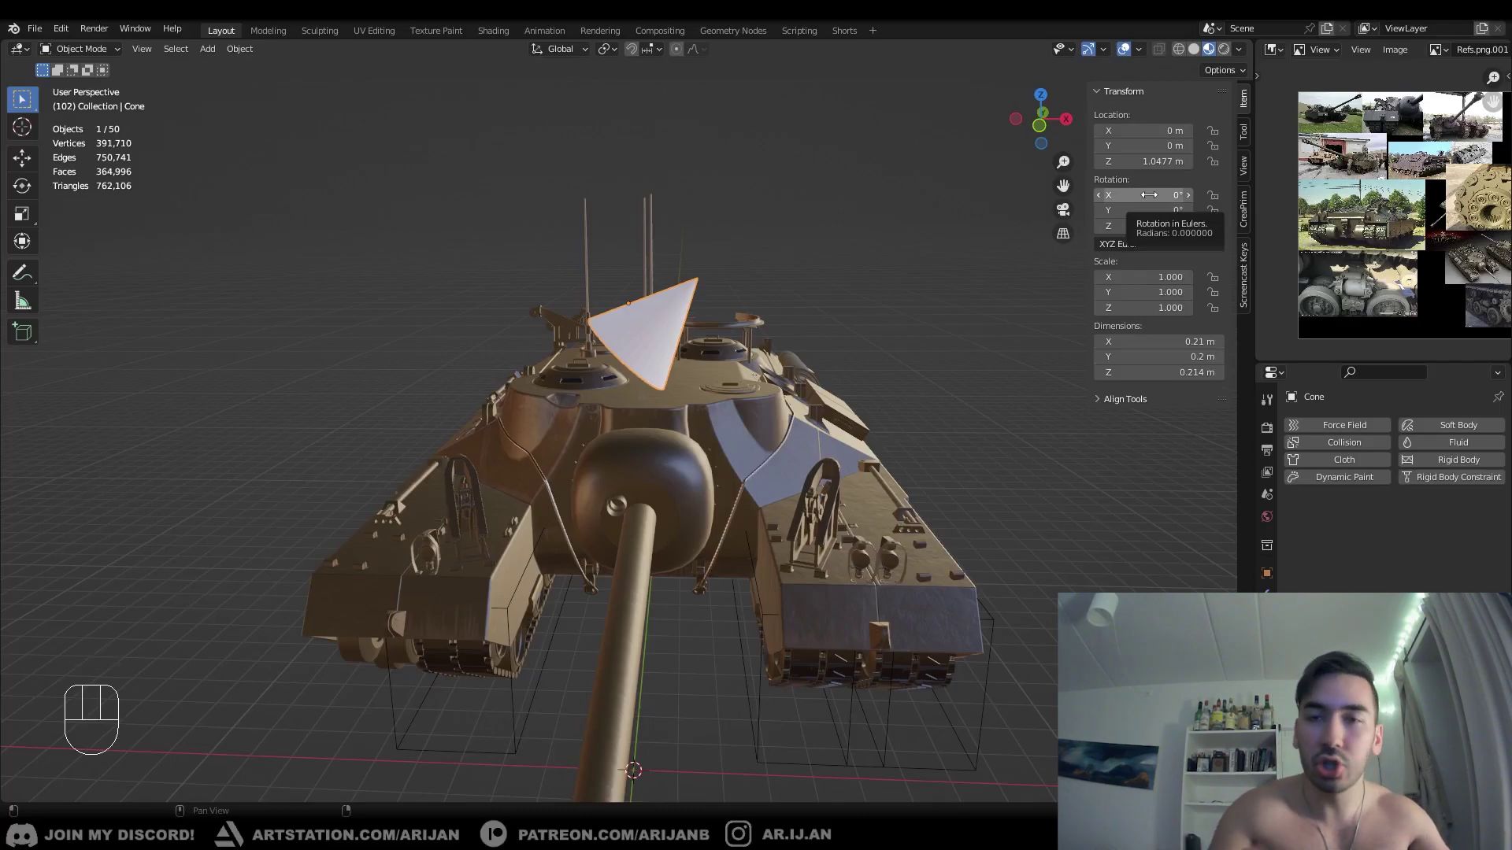
key(Tab)
key(ctrl+z)
key(ctrl+z)
key(ctrl+z)
key(Tab)
middle_click(711, 402)
key(r)
key(y)
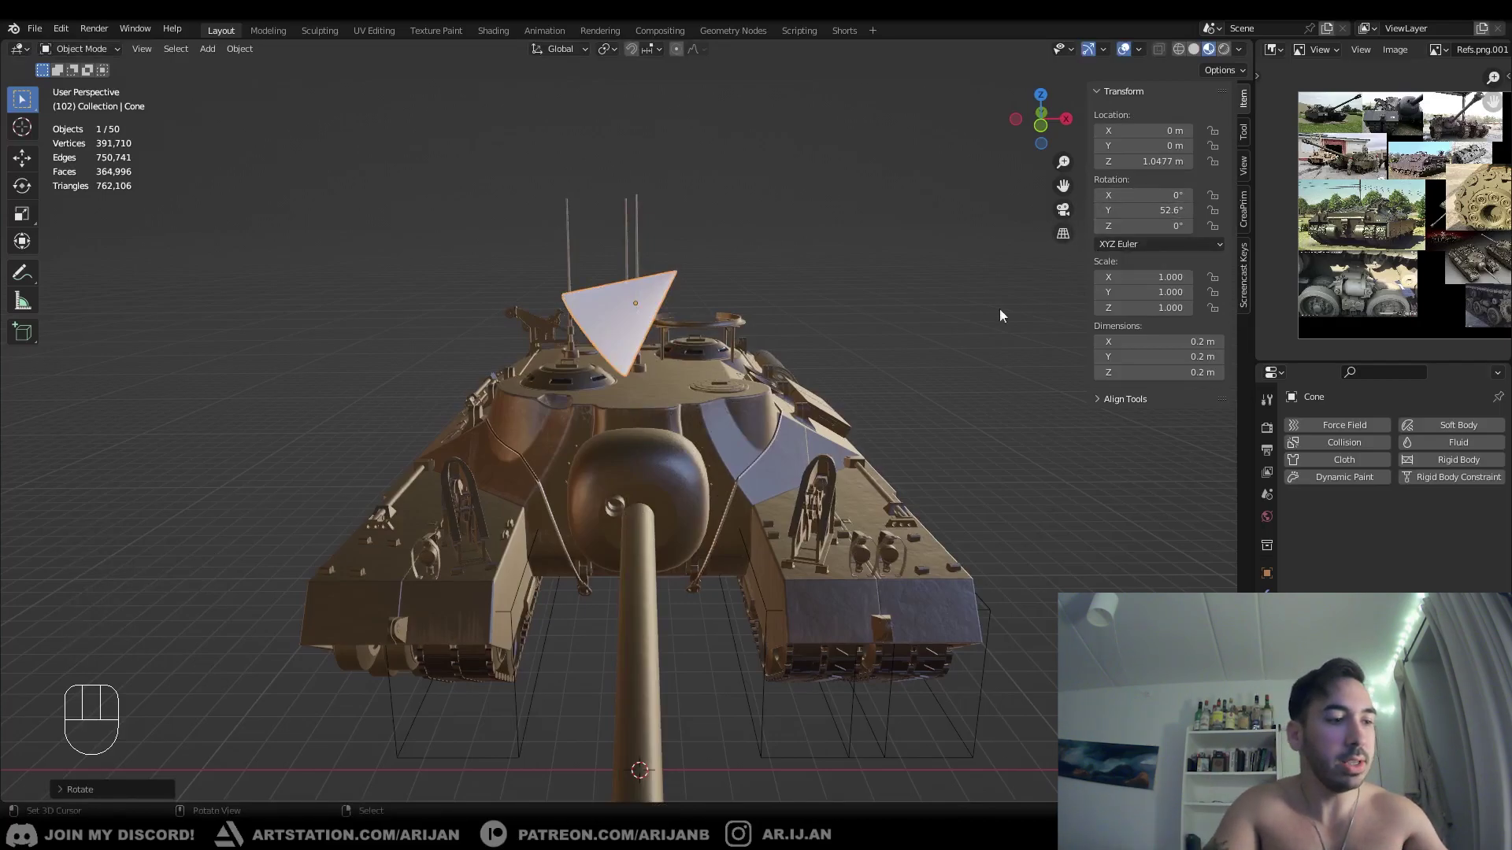
- Move the cone along its local Z axis, then try a local Y move and cancel it
middle_click(741, 453)
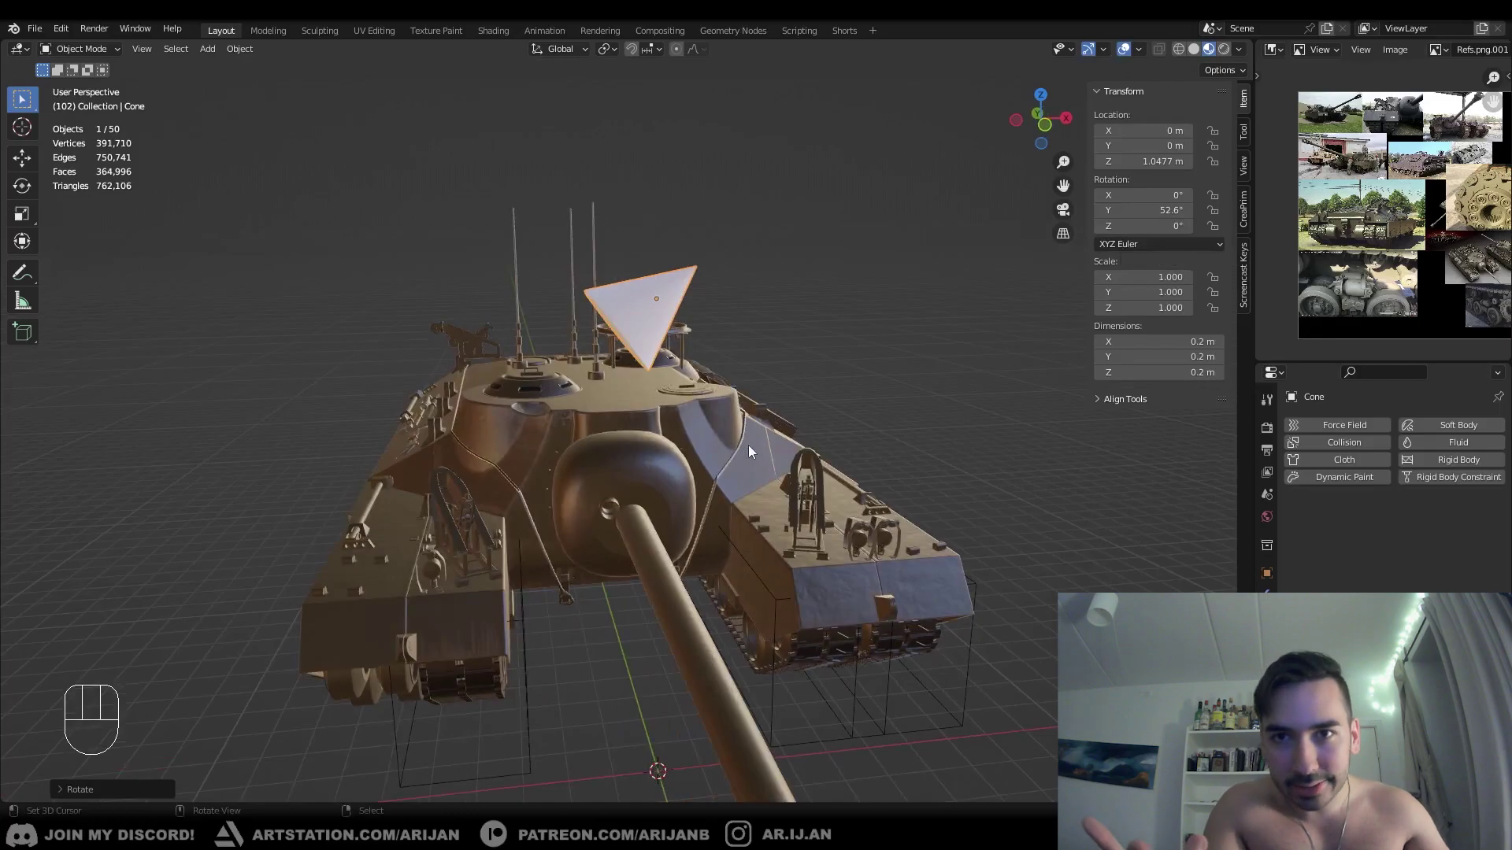
middle_click(594, 463)
middle_click(627, 443)
middle_click(615, 452)
key(g)
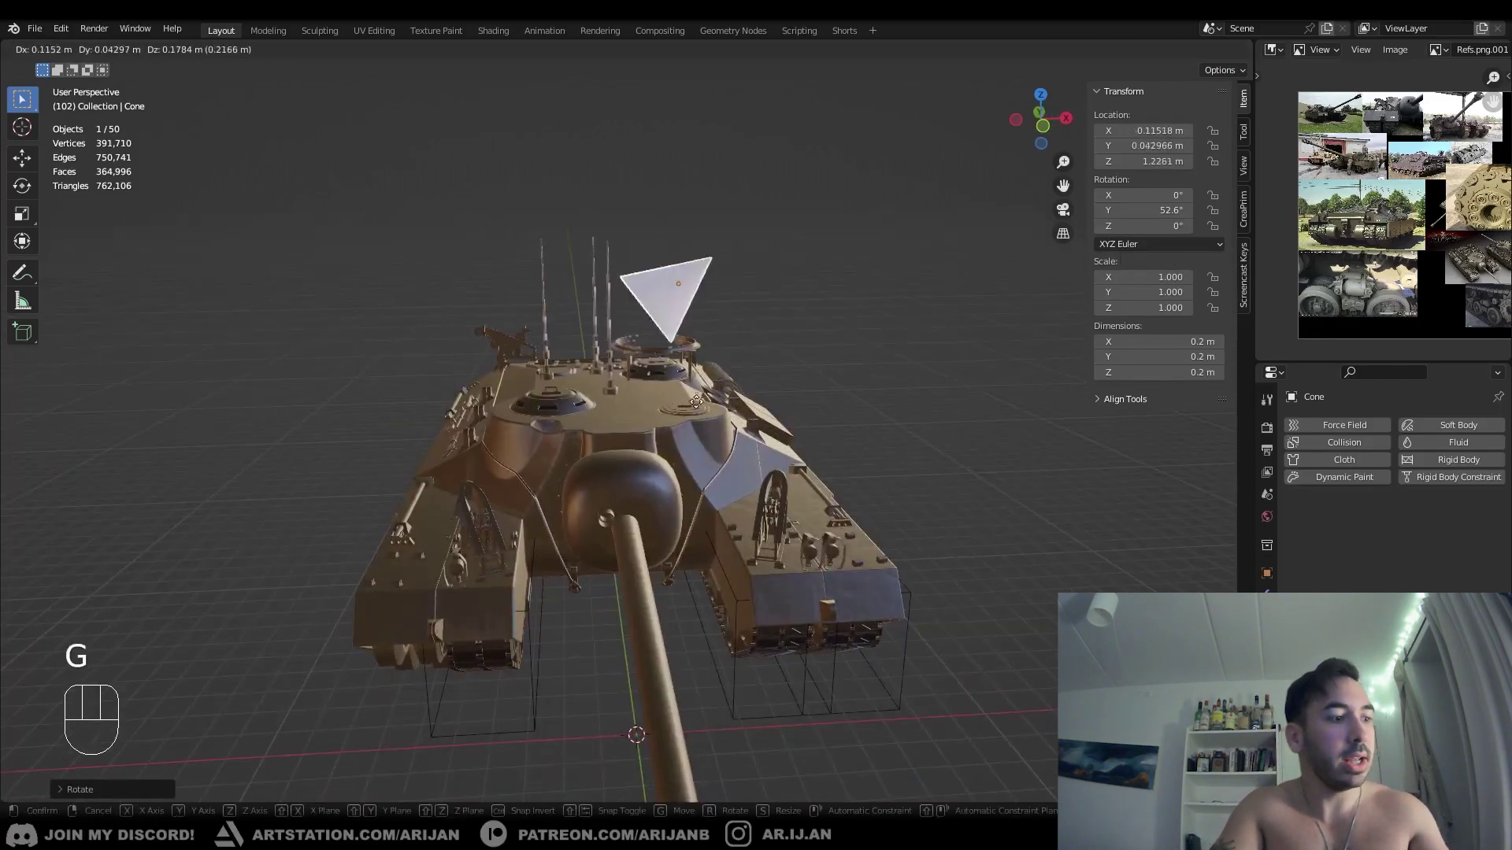
key(z)
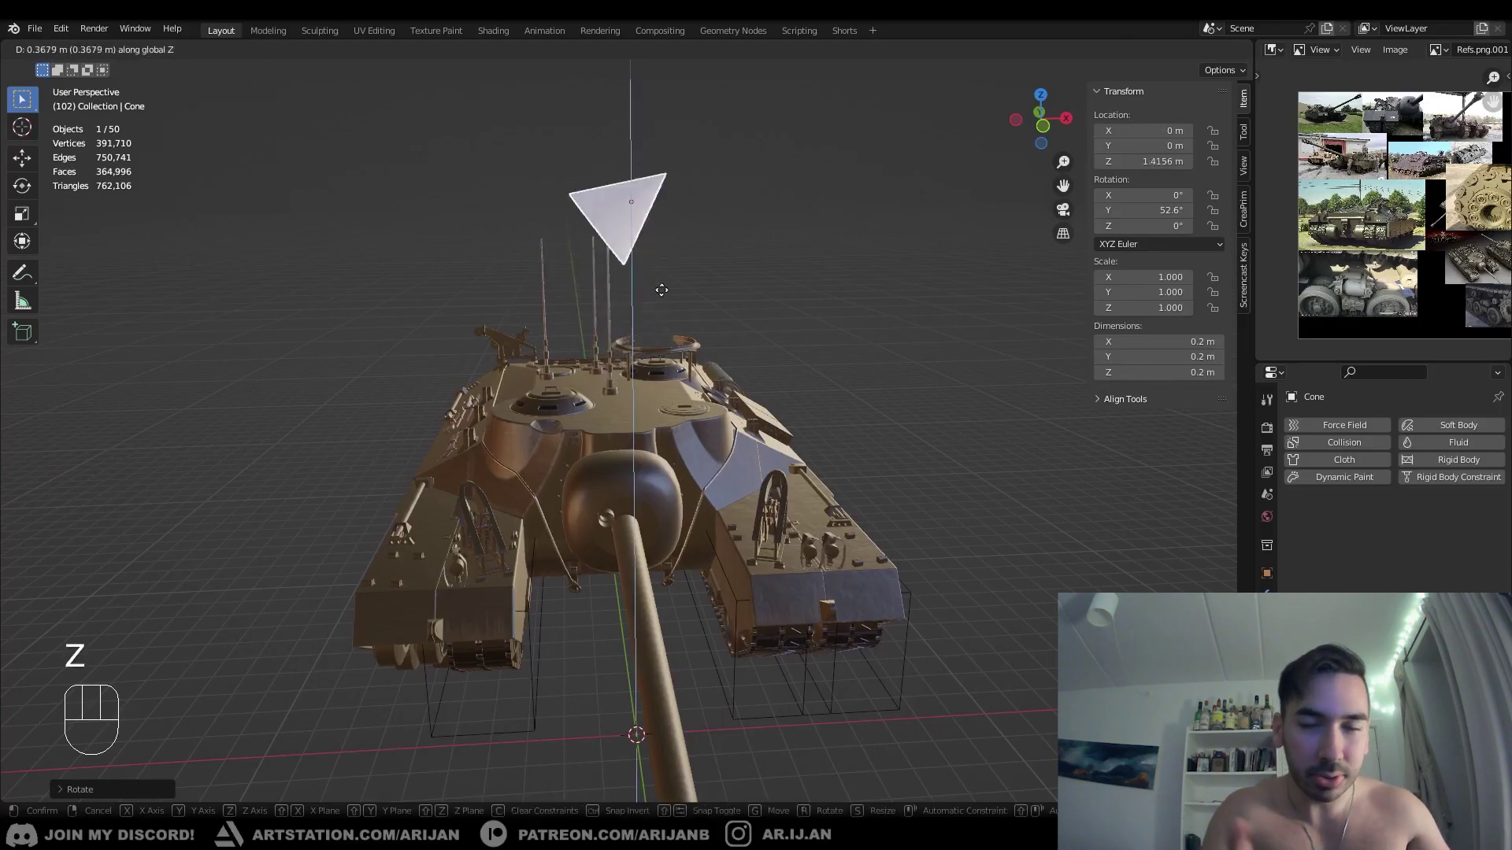
key(z)
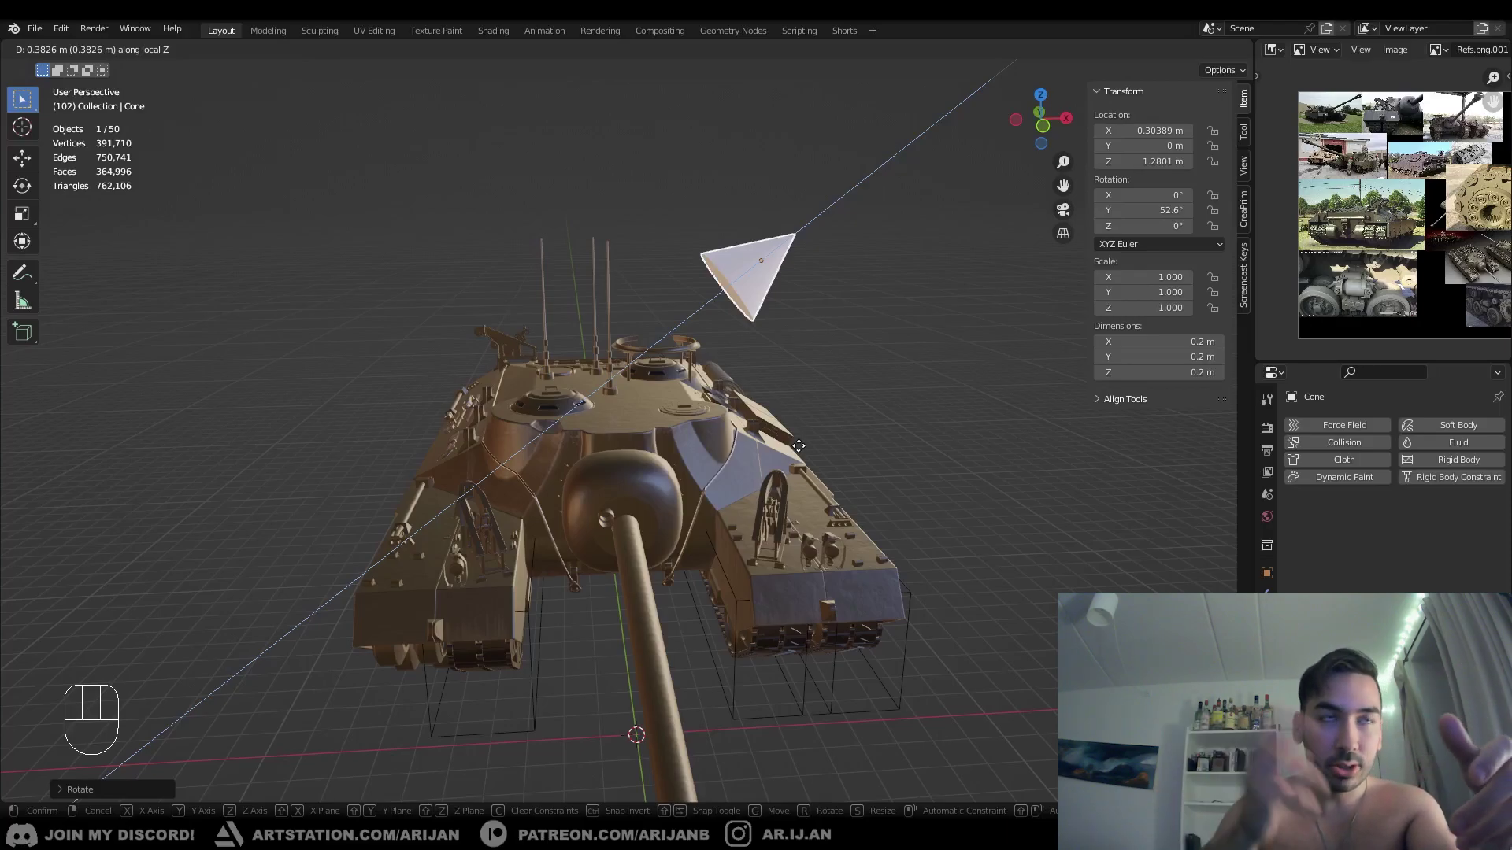
drag(806, 450, 845, 398)
drag(829, 412, 829, 416)
key(g)
key(y)
key(y)
right_click(763, 457)
- Try local and global X-axis moves on the cone, cancelling each
middle_click(763, 457)
key(g)
key(x)
key(x)
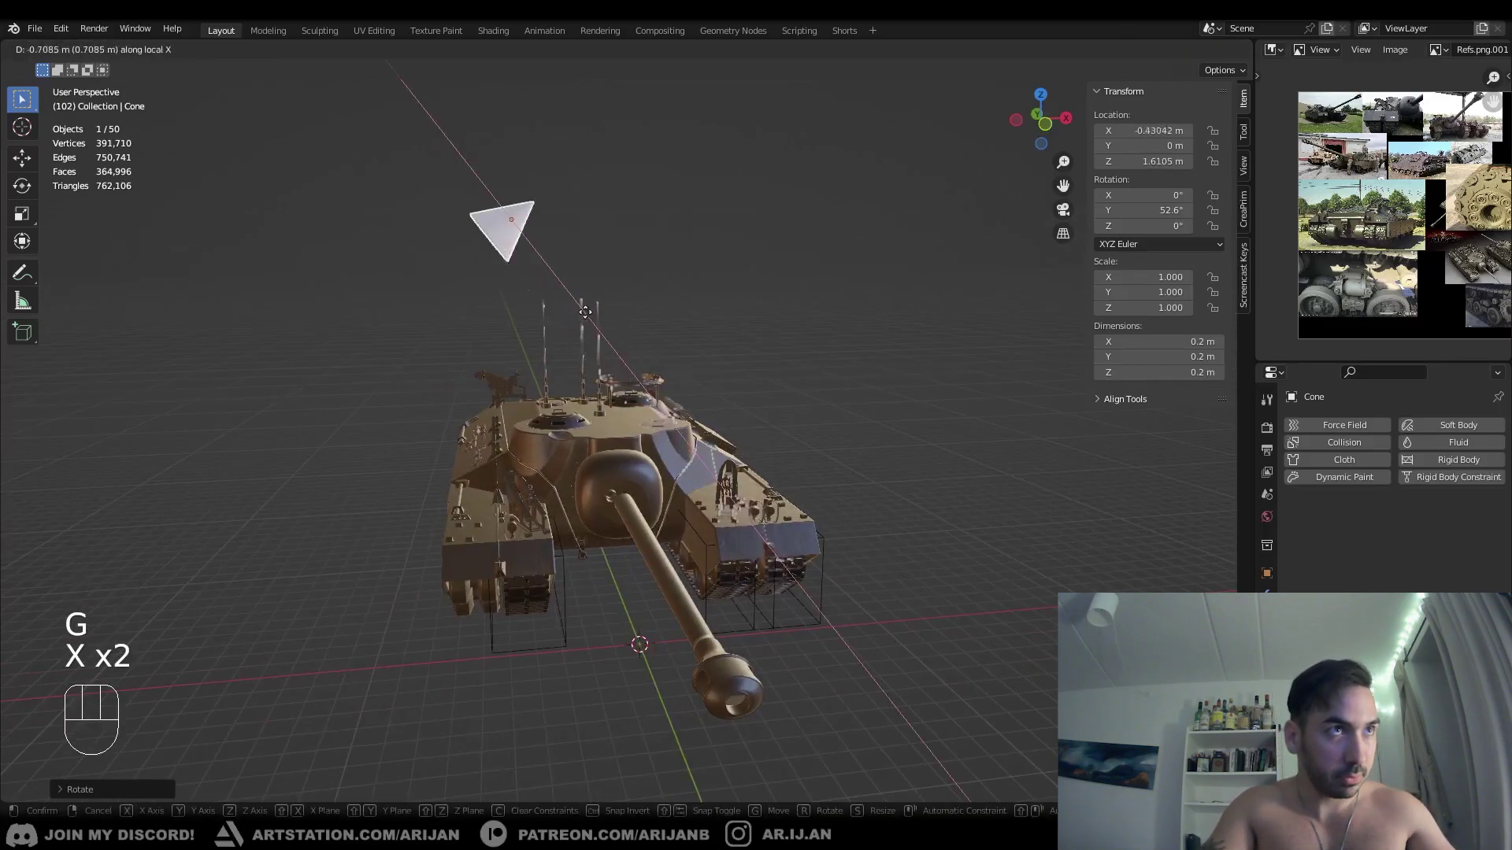
right_click(637, 338)
drag(716, 435, 660, 403)
key(g)
key(x)
key(x)
key(x)
right_click(591, 304)
drag(658, 383, 696, 395)
- Delete the cone and bring up the Shift+A add list again
key(x)
middle_click(717, 521)
key(shift+a)
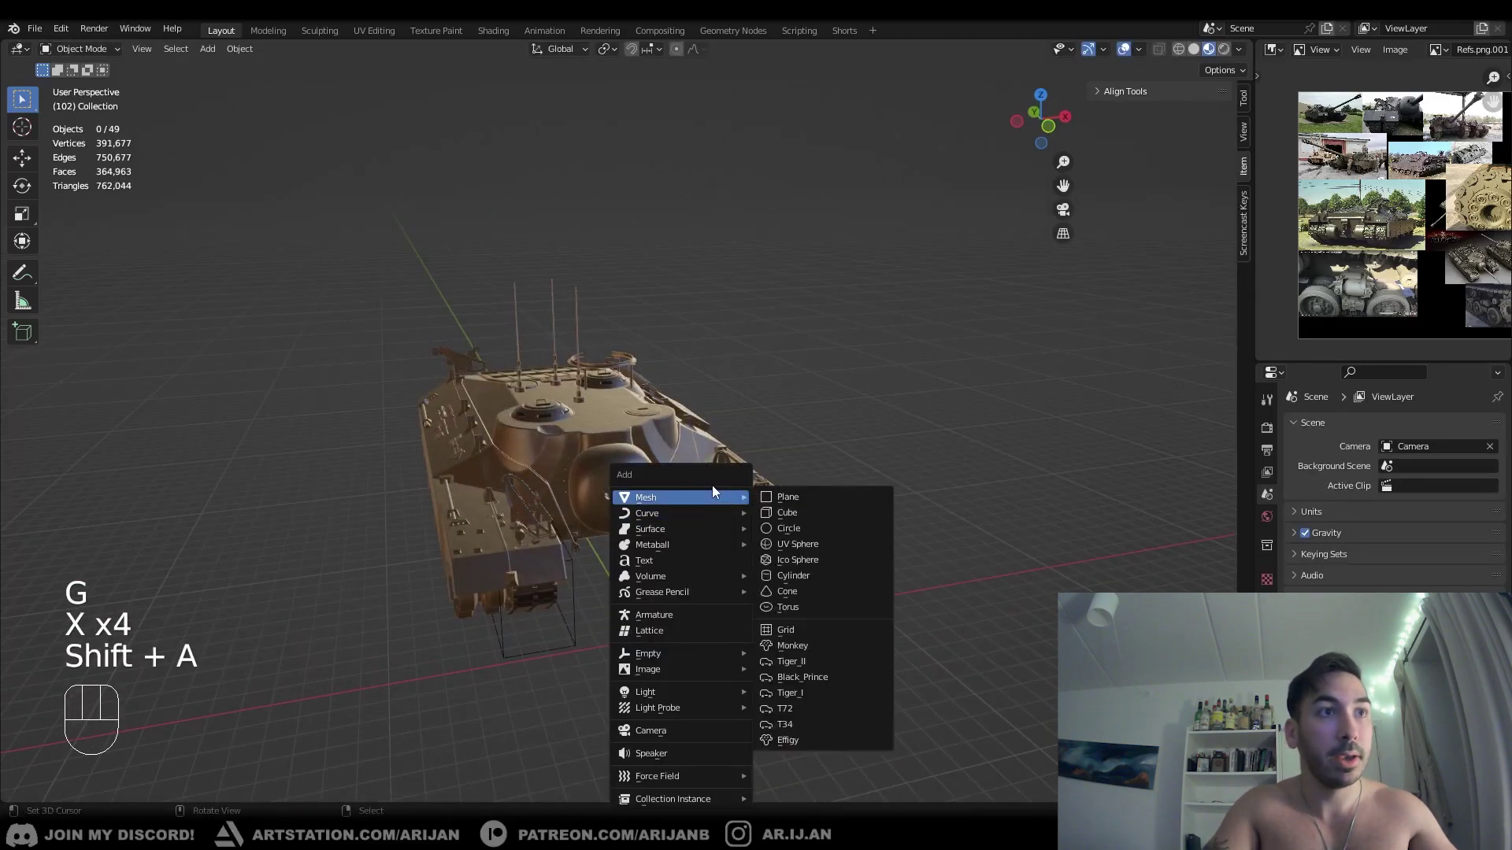
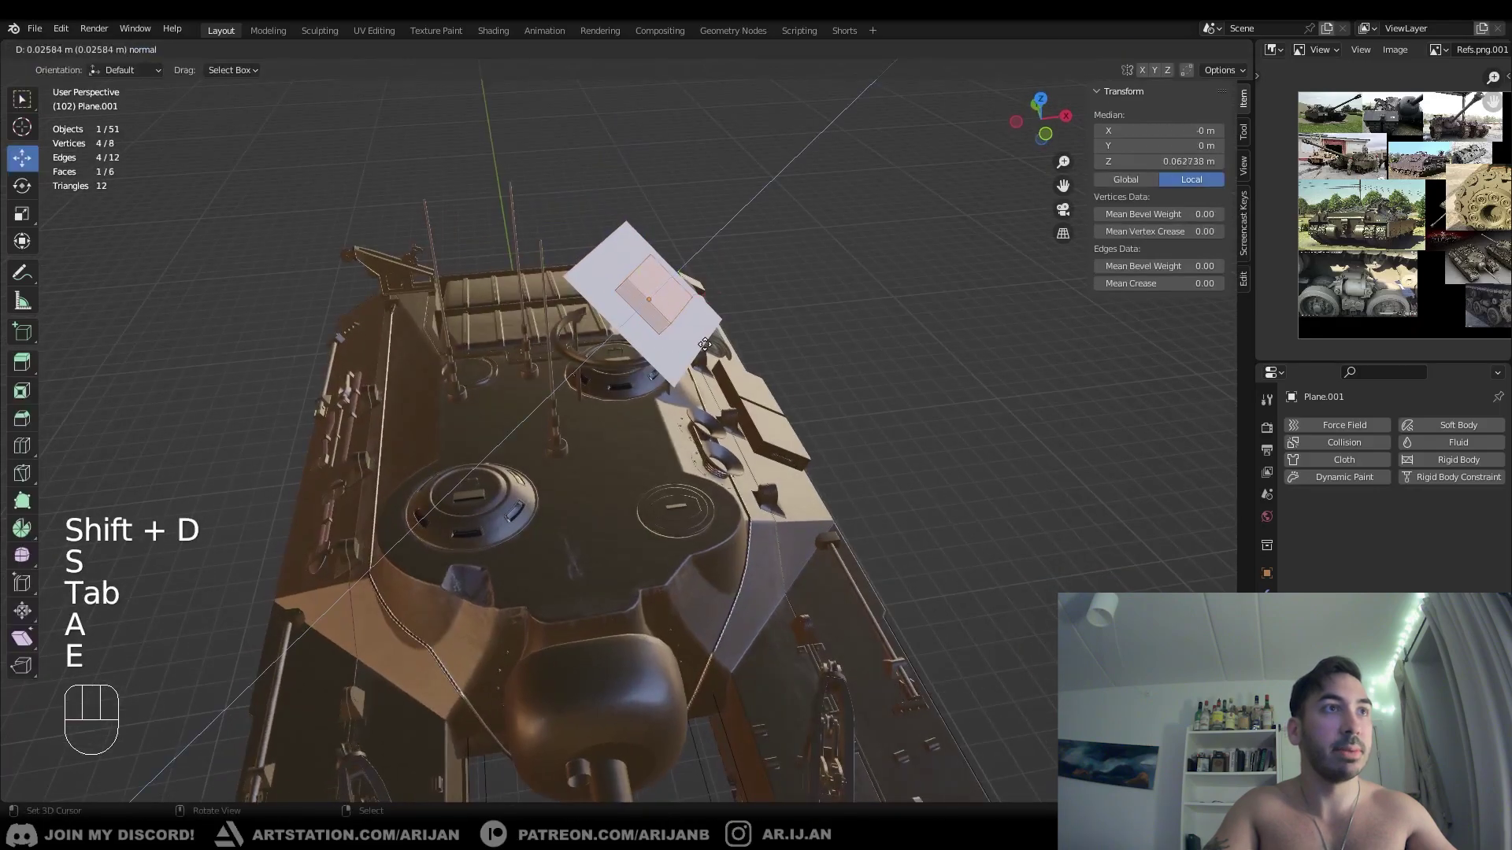
- Confirm the plane's face move, return to Object Mode and reframe the view on the plane
click(723, 332)
key(Tab)
drag(718, 341, 721, 332)
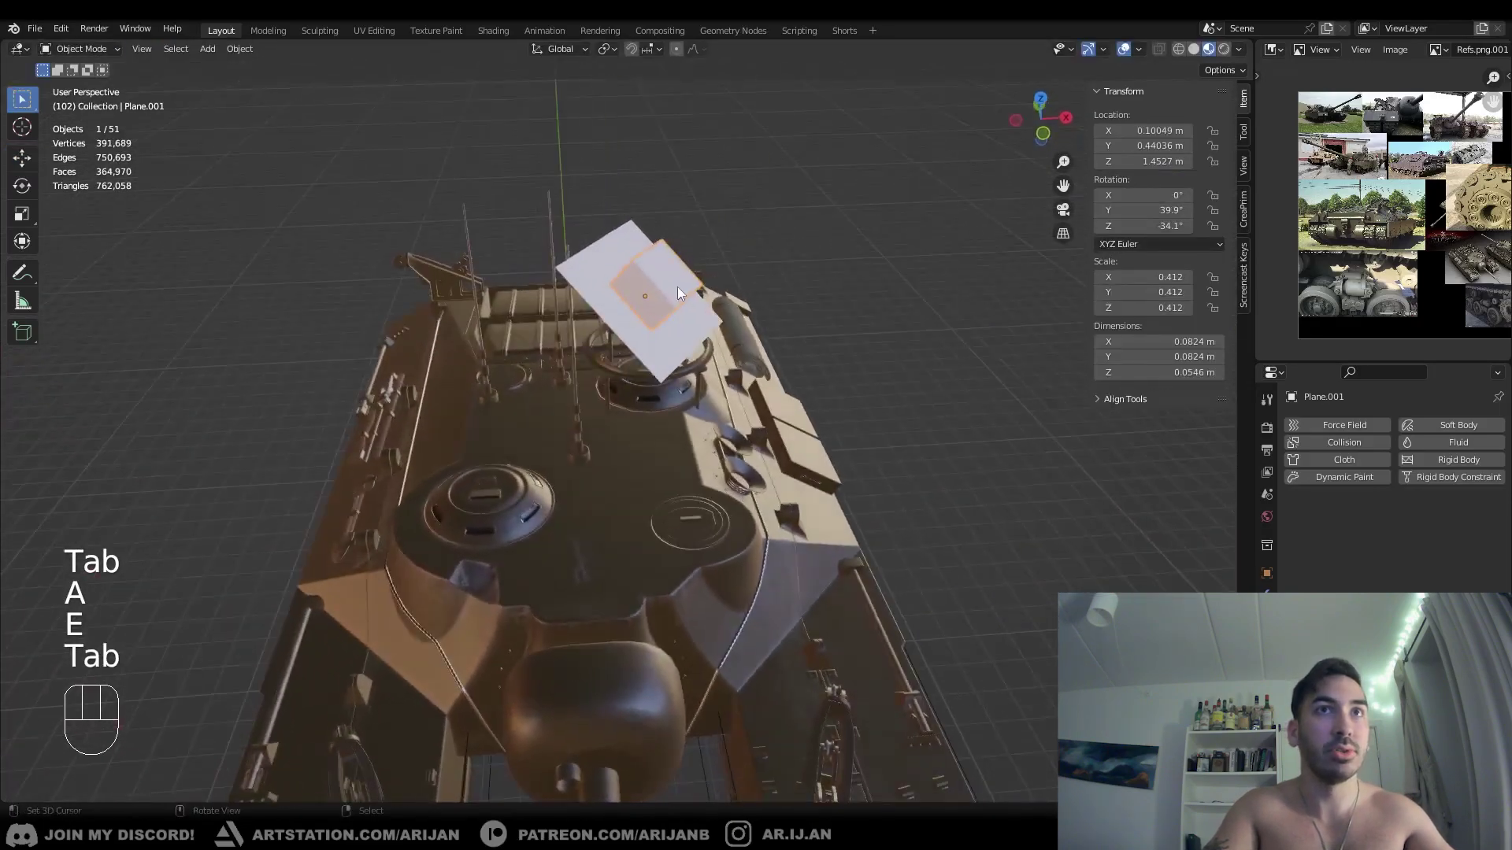
drag(728, 300, 678, 282)
drag(618, 307, 654, 314)
middle_click(671, 314)
drag(705, 340, 665, 315)
drag(663, 308, 673, 290)
- Slide the plane along its local X axis, then try a local Y move and cancel it
key(g)
key(x)
key(x)
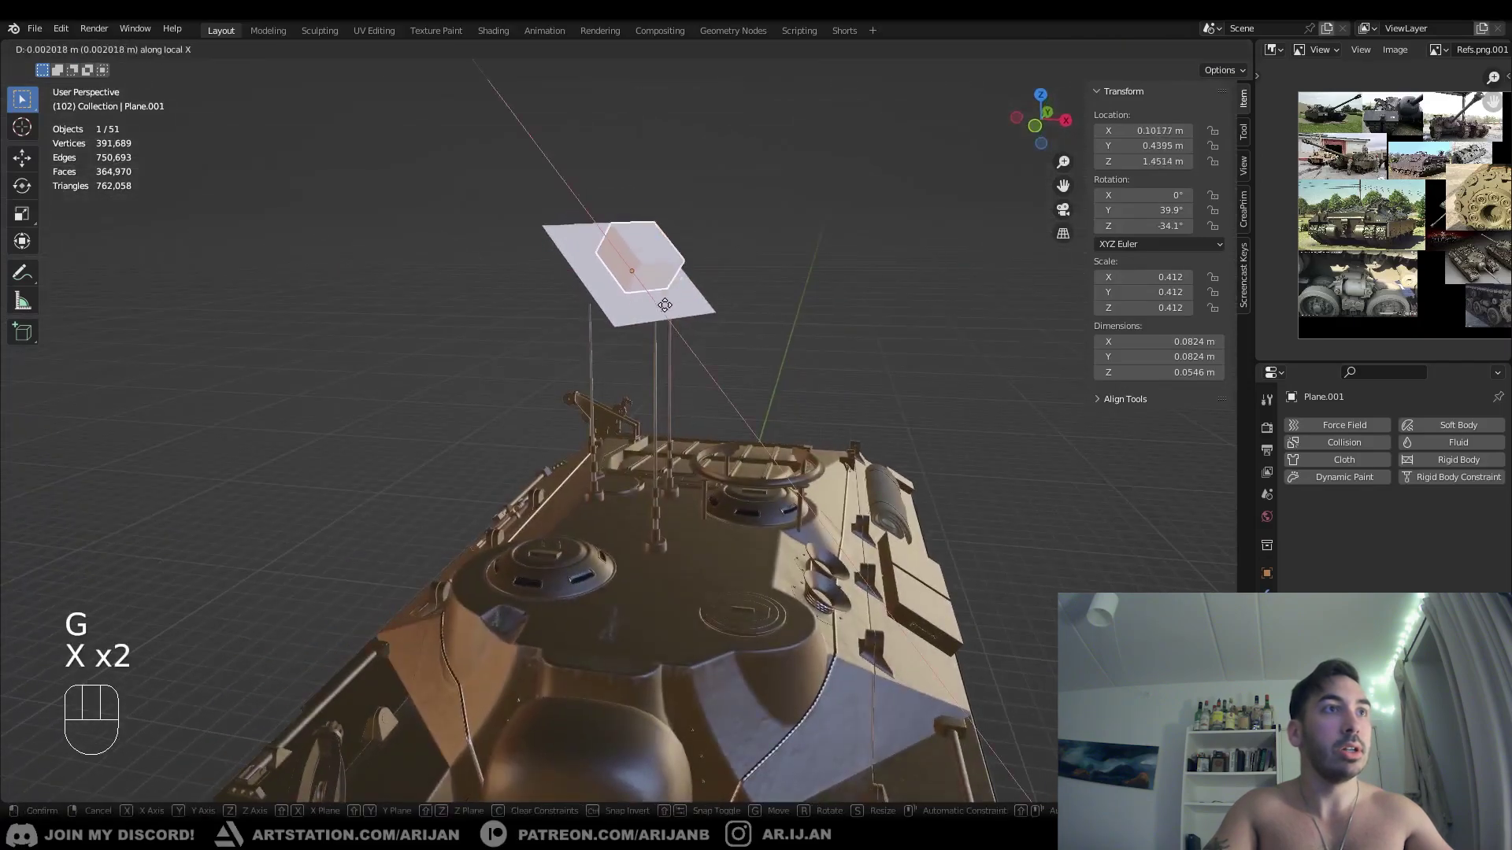
click(661, 279)
drag(632, 287, 587, 288)
key(g)
key(y)
key(y)
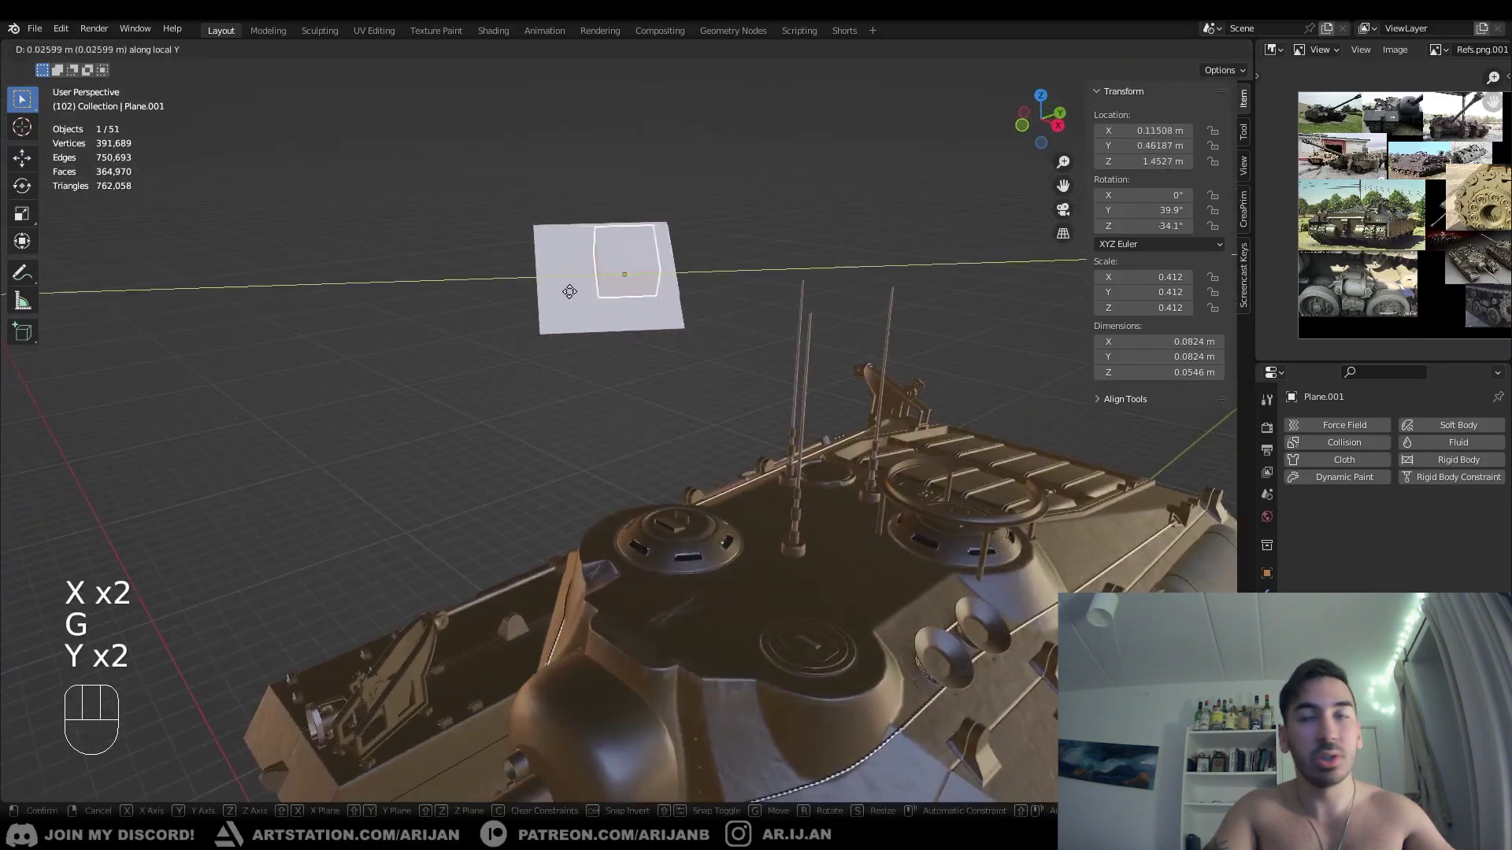
right_click(584, 334)
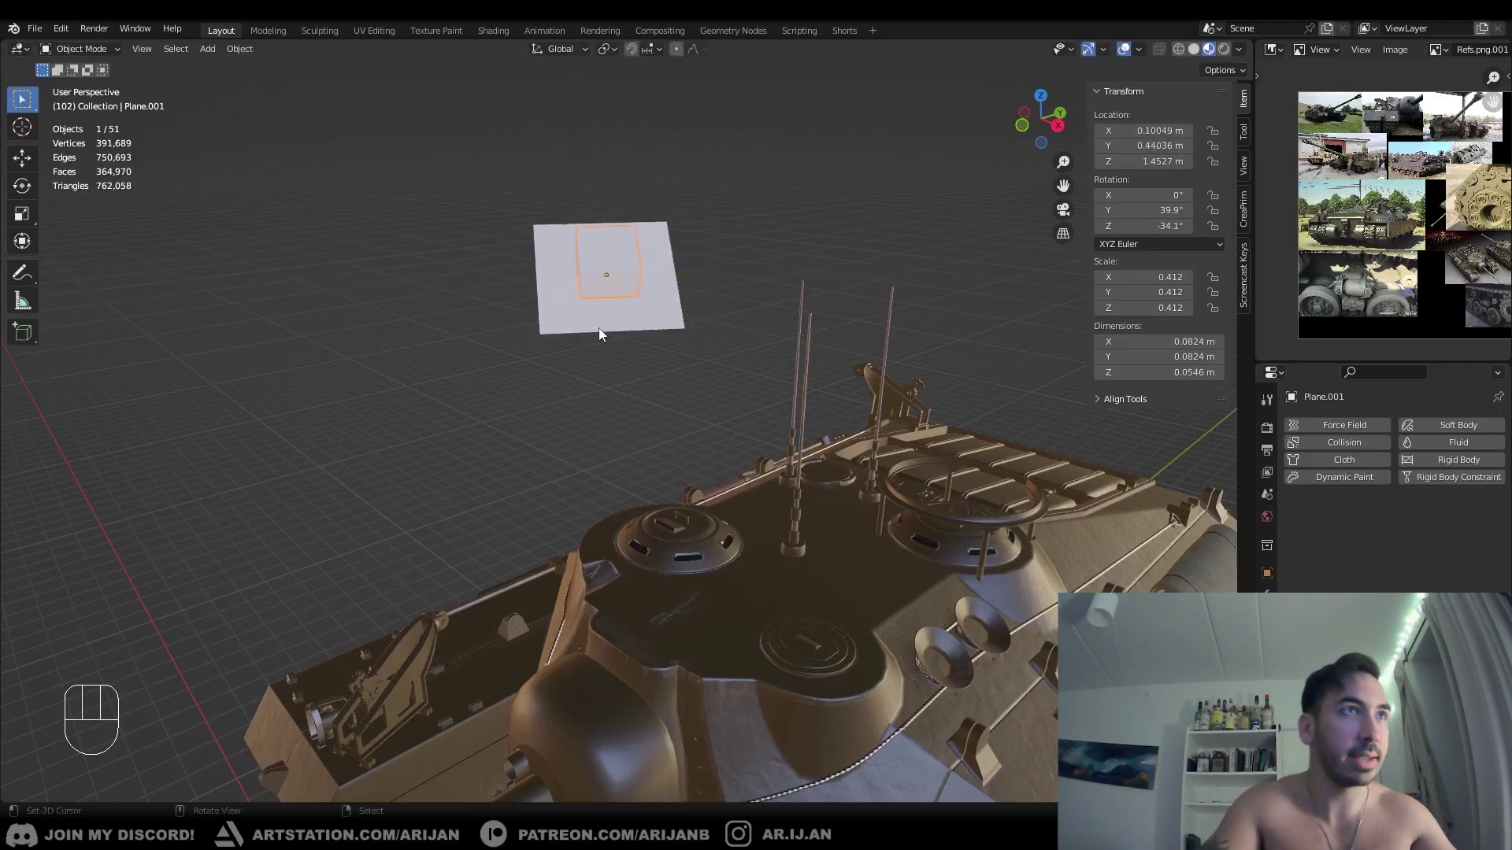
- Attempt further local Y and local X moves of the plane, cancelling each one
middle_click(530, 348)
key(g)
key(y)
key(y)
right_click(733, 338)
drag(744, 339, 796, 328)
key(g)
key(x)
key(x)
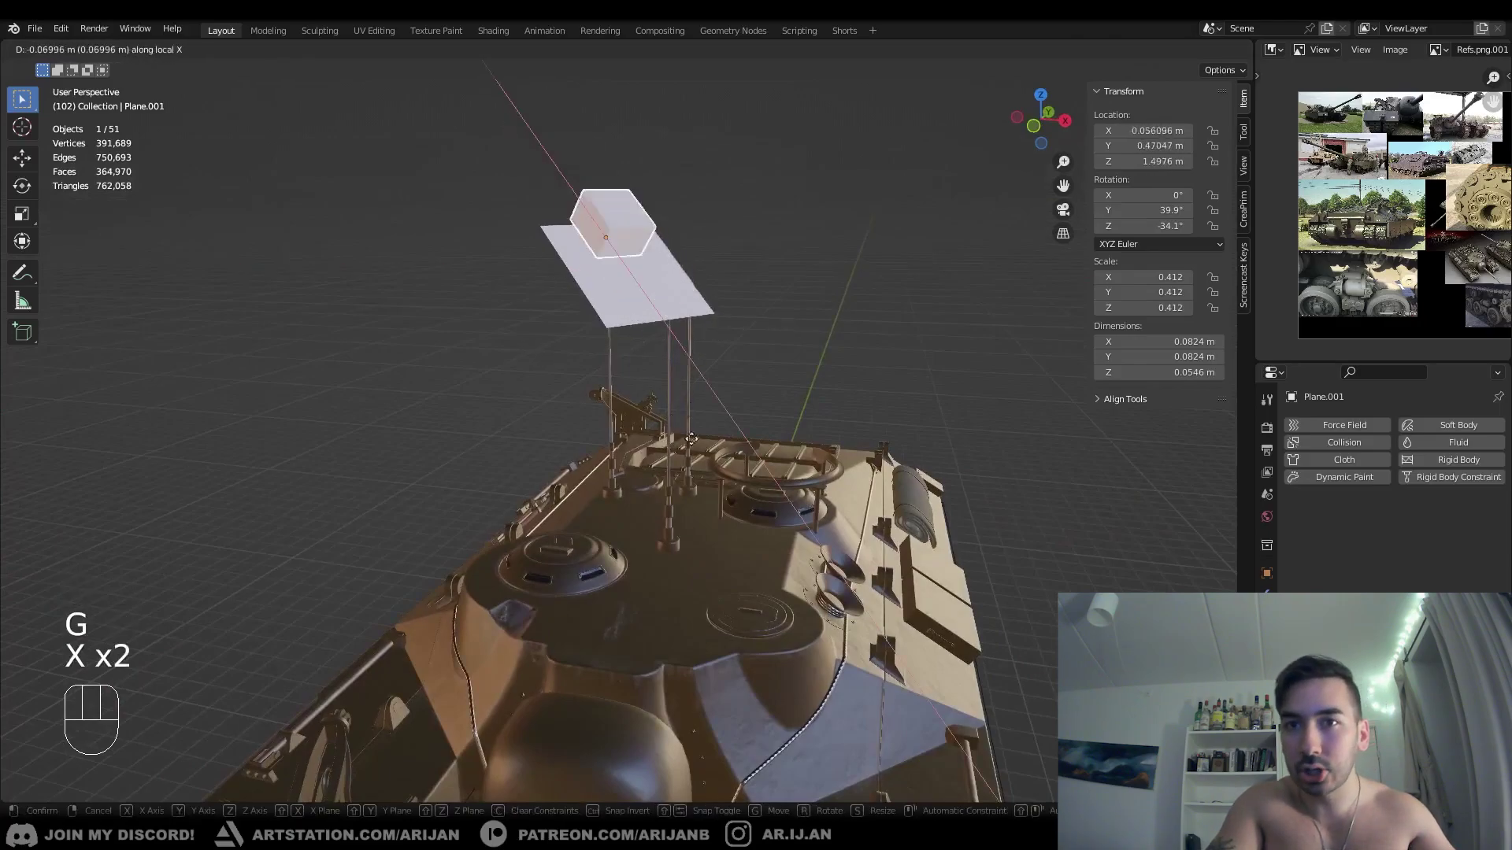
right_click(714, 418)
drag(645, 374, 679, 376)
drag(651, 316, 613, 320)
- Try scaling the plane on local X and rotating on local Z, then cancel and reframe
key(s)
key(x)
key(x)
key(r)
key(z)
key(z)
right_click(727, 363)
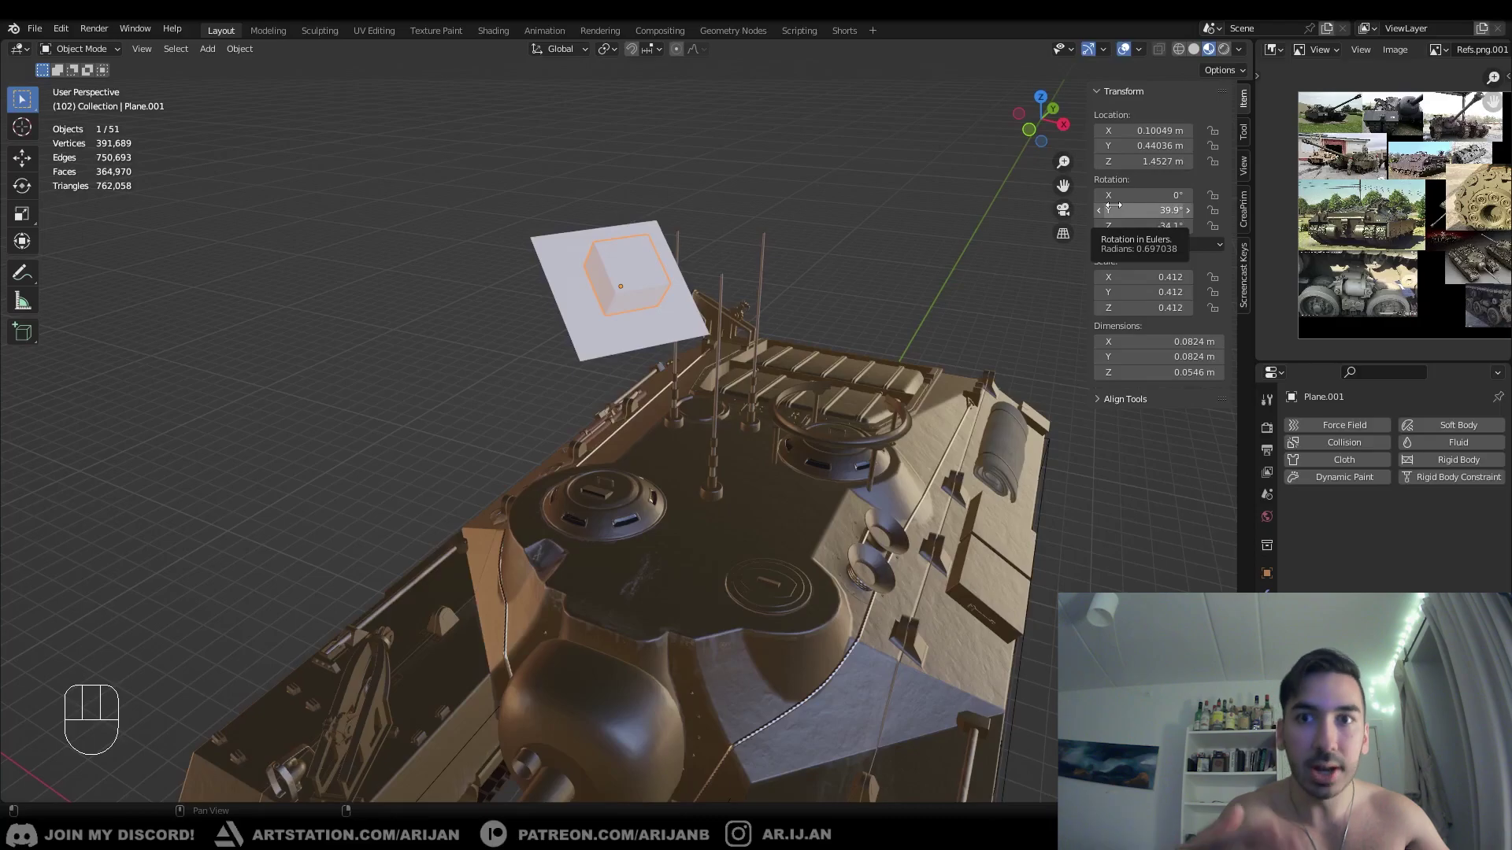
drag(623, 335, 664, 351)
middle_click(674, 346)
- Delete the practice plane and add a new cube, lifting it along Z above the tank
key(x)
drag(682, 395, 645, 390)
drag(650, 390, 709, 401)
key(shift+a)
key(g)
key(z)
drag(635, 327, 646, 342)
key(shift+a)
- Tilt the cube's geometry in Edit Mode so its object rotation stays zero, then inspect it
key(Tab)
key(r)
key(Tab)
drag(604, 329, 714, 355)
middle_click(963, 278)
drag(767, 289, 816, 261)
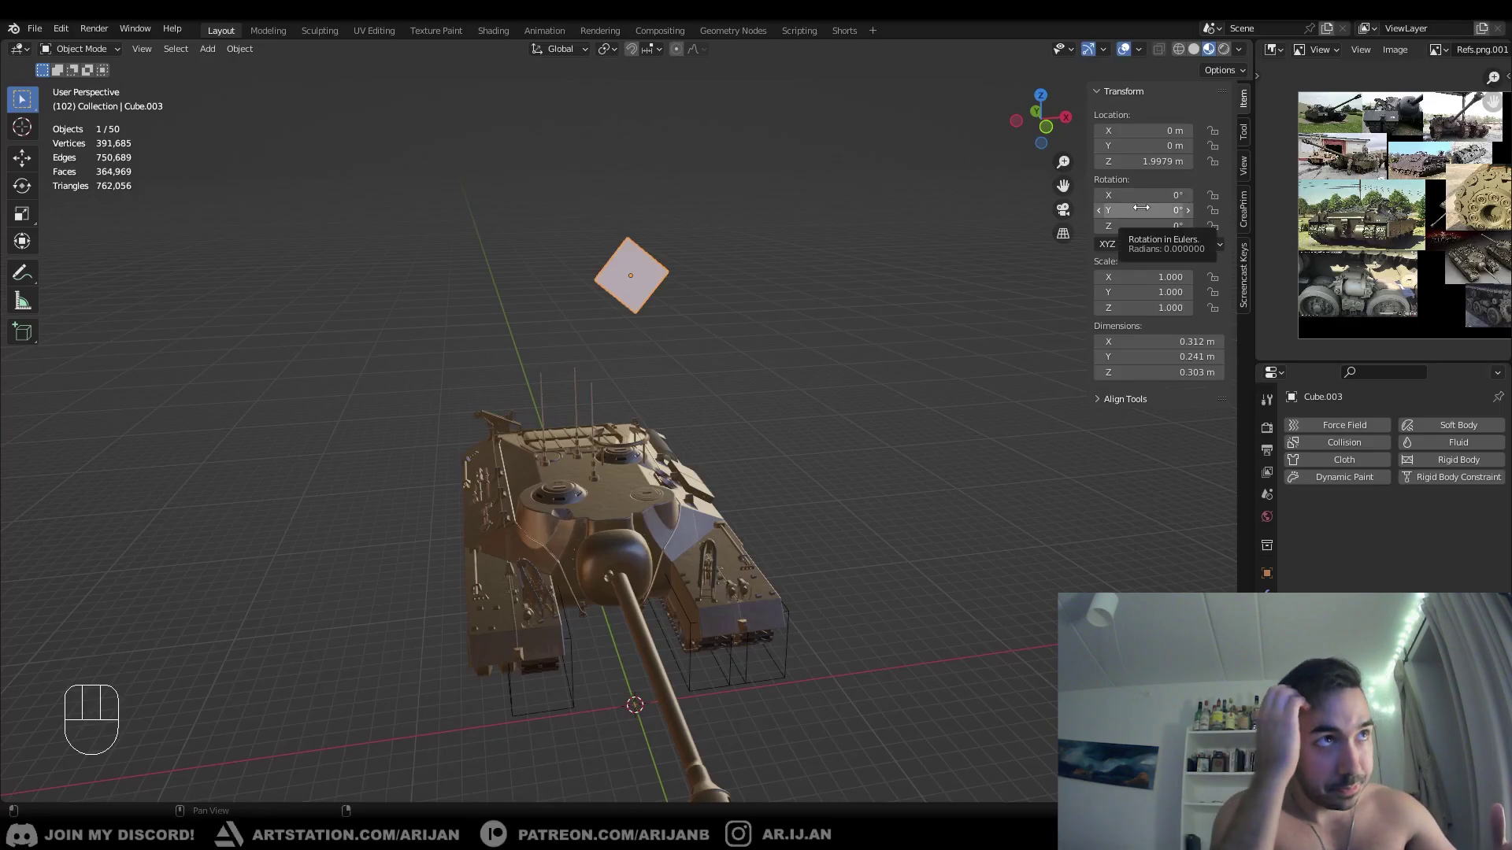
- Toggle into Edit Mode on the cube, try a rotation and cancel it, then tab back out
middle_click(717, 273)
drag(685, 298, 705, 300)
key(Tab)
drag(701, 300, 748, 301)
key(r)
right_click(739, 229)
key(Tab)
drag(725, 268, 629, 252)
middle_click(618, 244)
- Leave Edit Mode, select the floating cube and delete it so only the tank remains
key(Tab)
middle_click(606, 214)
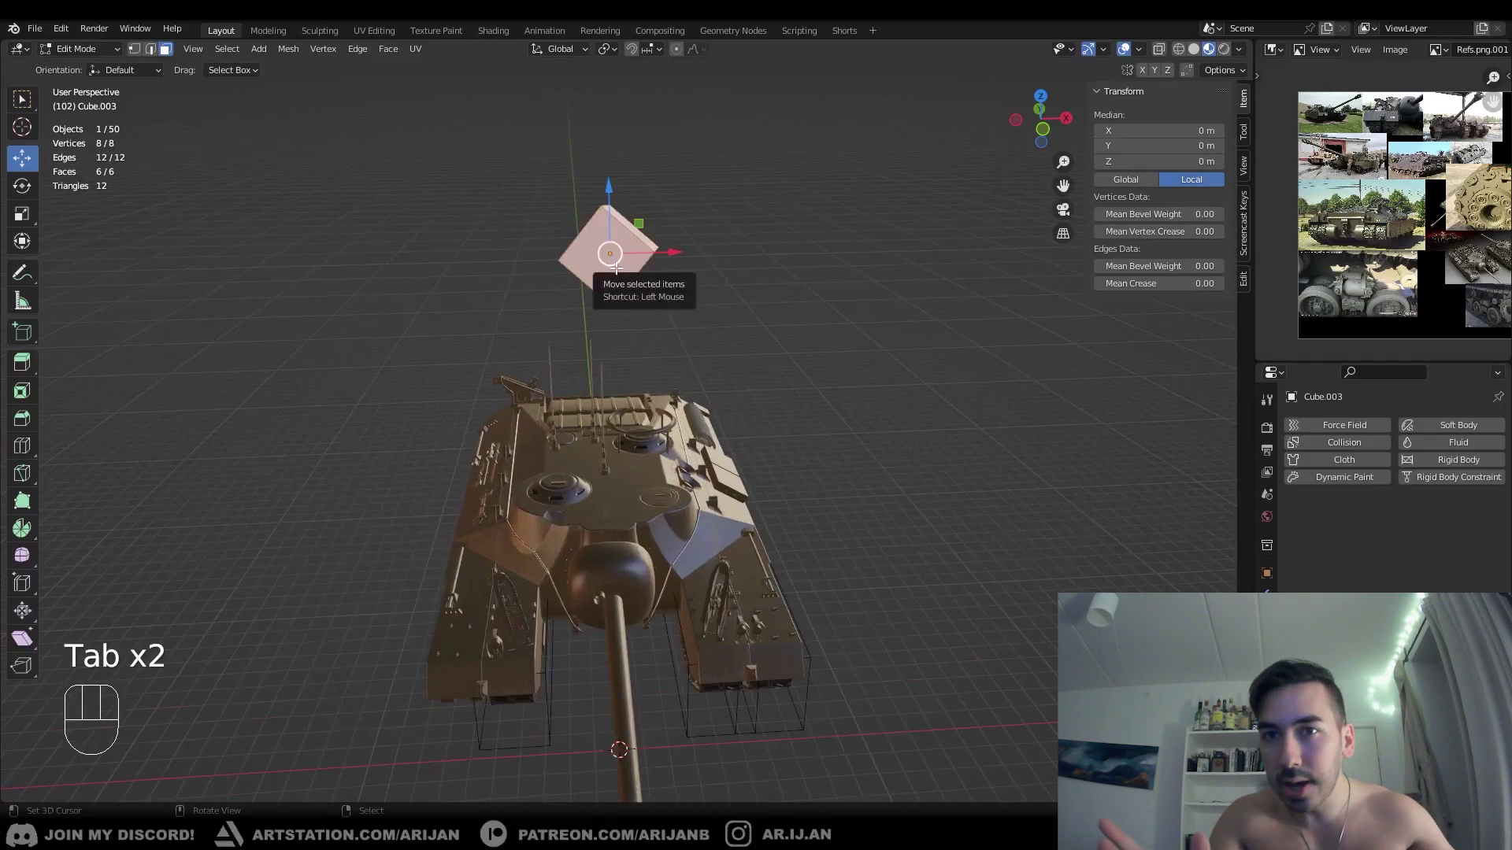
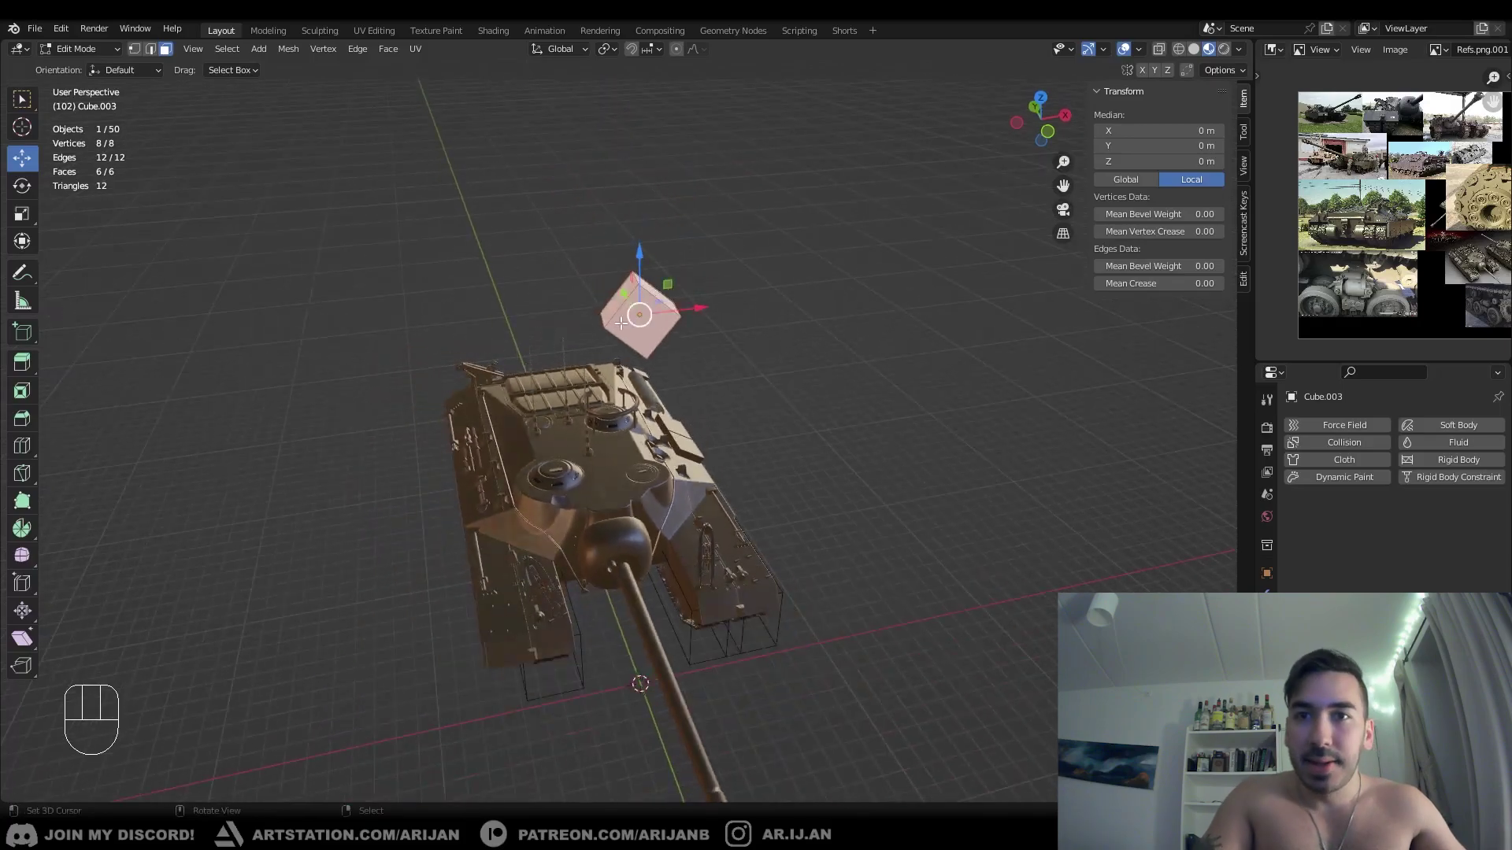
drag(652, 369, 710, 380)
key(Tab)
middle_click(703, 375)
key(x)
middle_click(682, 368)
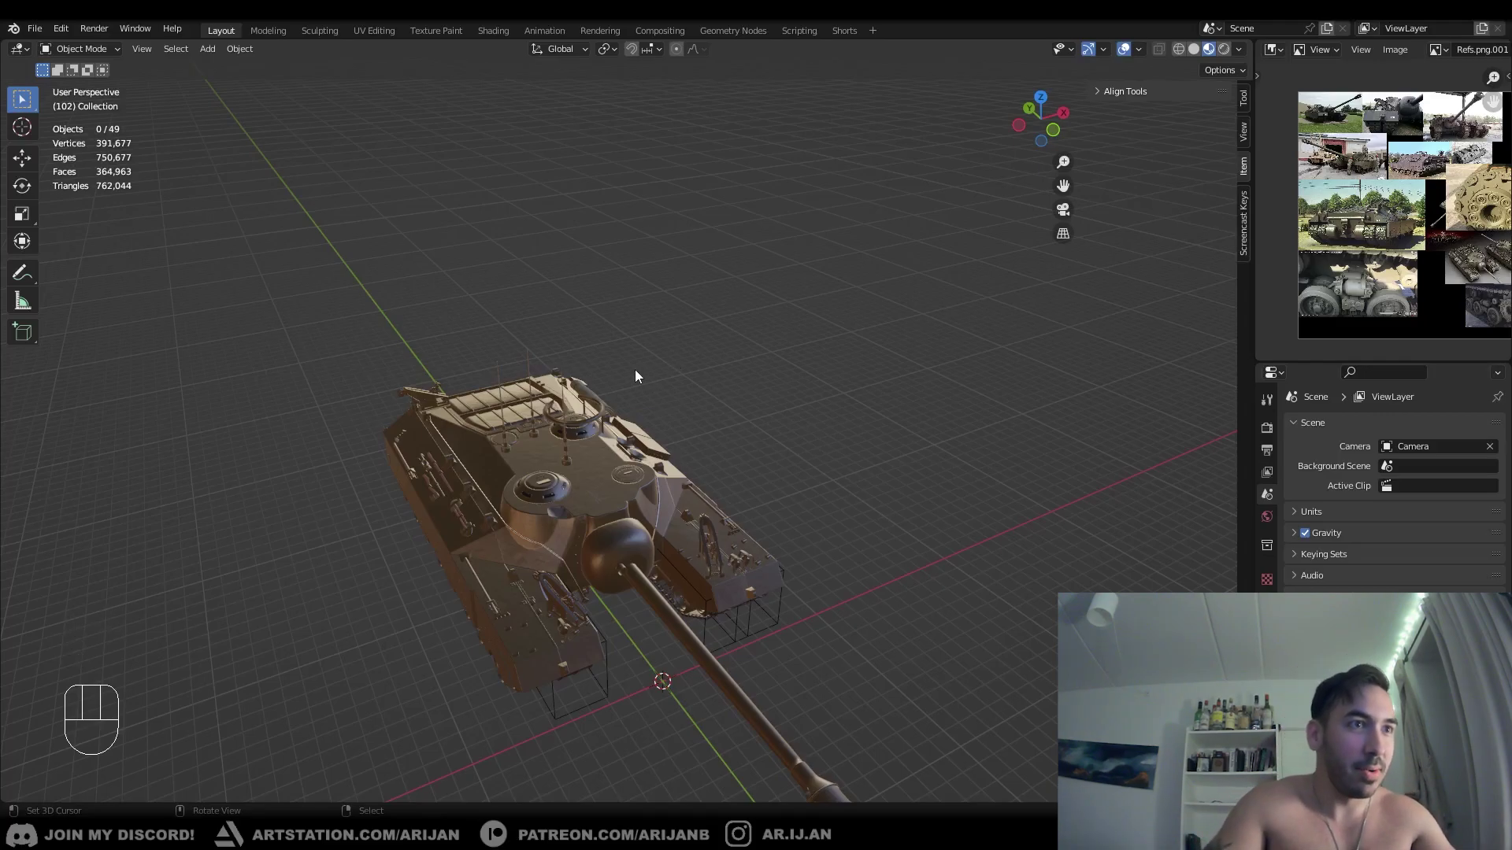
- Add a cone primitive from the Shift+A menu and drag it along Z beside the tank
middle_click(624, 488)
drag(727, 466, 723, 371)
drag(715, 379, 685, 377)
drag(656, 443, 641, 452)
key(shift+a)
key(g)
key(z)
key(x)
key(shift+a)
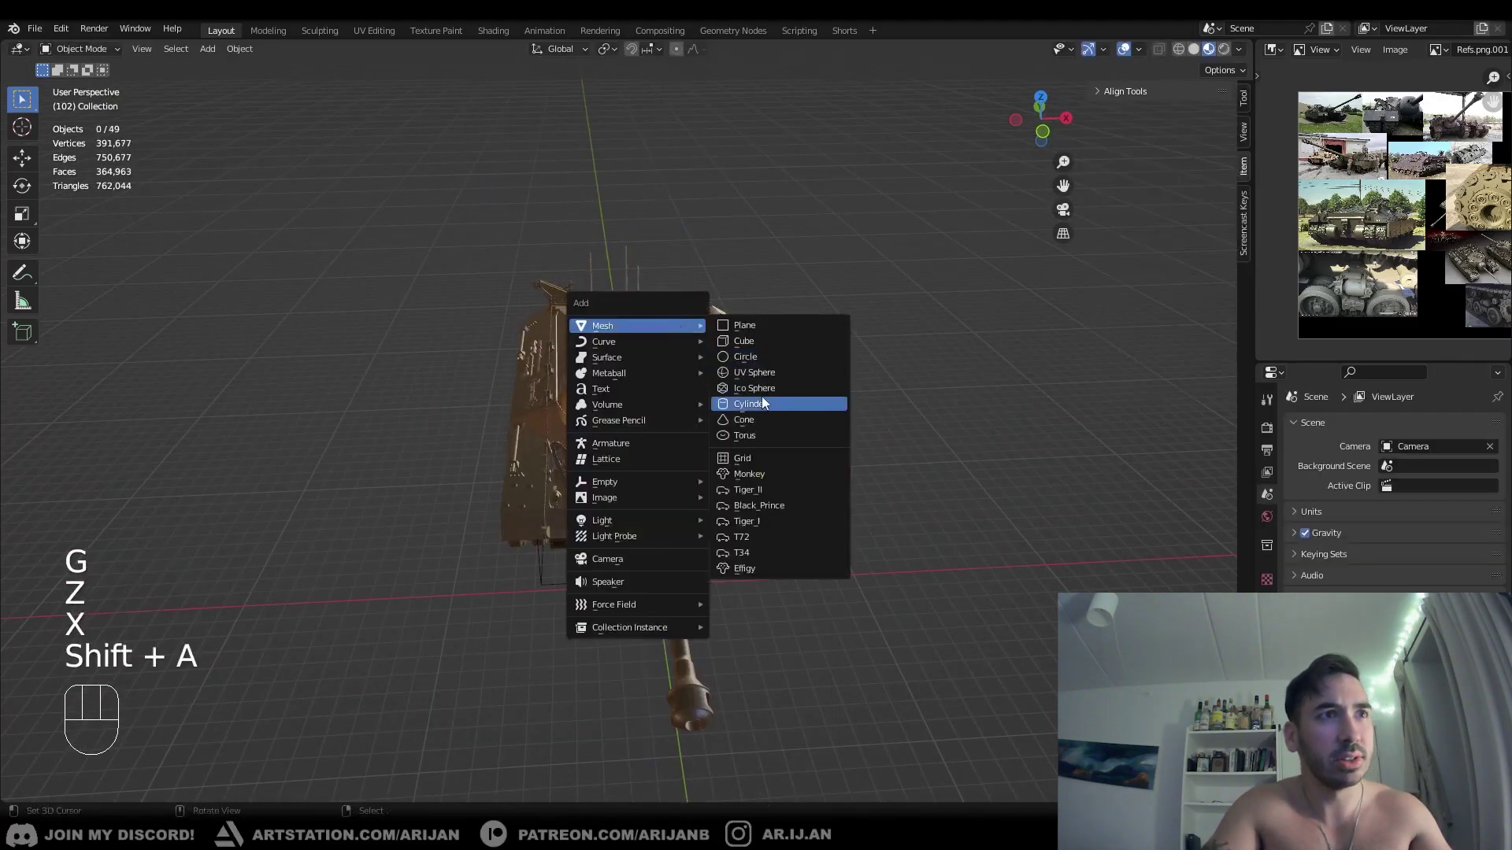
key(g)
key(z)
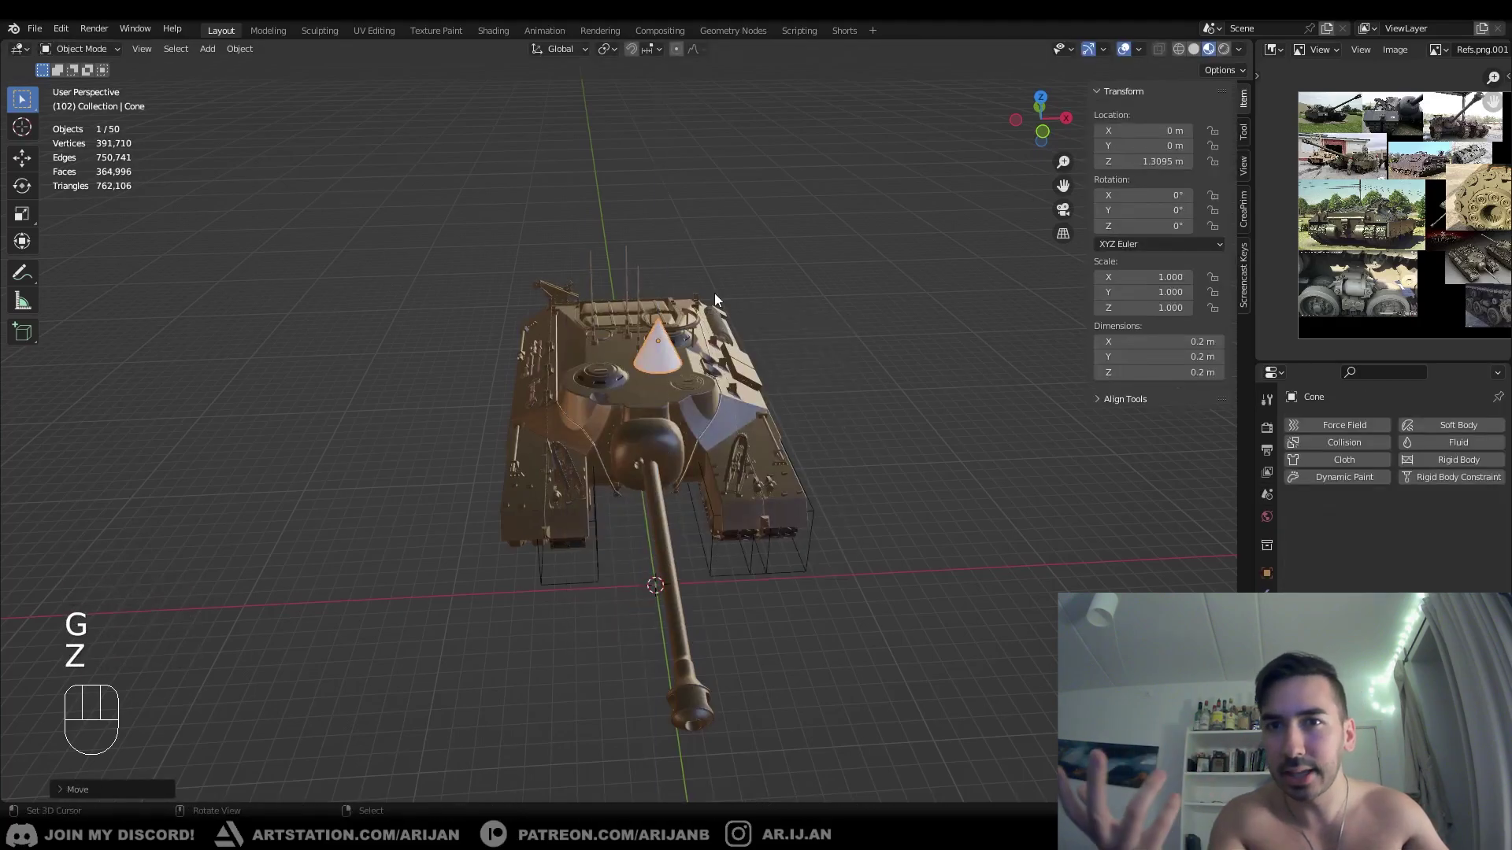
drag(578, 483, 571, 458)
- Rotate and delete the test cone, add a fresh one moved on Z, then undo the move
key(r)
click(654, 440)
drag(642, 445, 619, 482)
middle_click(608, 473)
key(x)
key(shift+a)
key(g)
key(z)
click(643, 349)
drag(599, 454, 658, 383)
key(ctrl+z)
- Orbit around the cone at the origin to check it against the tank
drag(602, 341, 616, 296)
drag(684, 421, 631, 431)
drag(613, 446, 570, 384)
drag(580, 388, 622, 421)
middle_click(622, 426)
drag(647, 471, 627, 420)
drag(594, 415, 515, 400)
drag(515, 395, 557, 401)
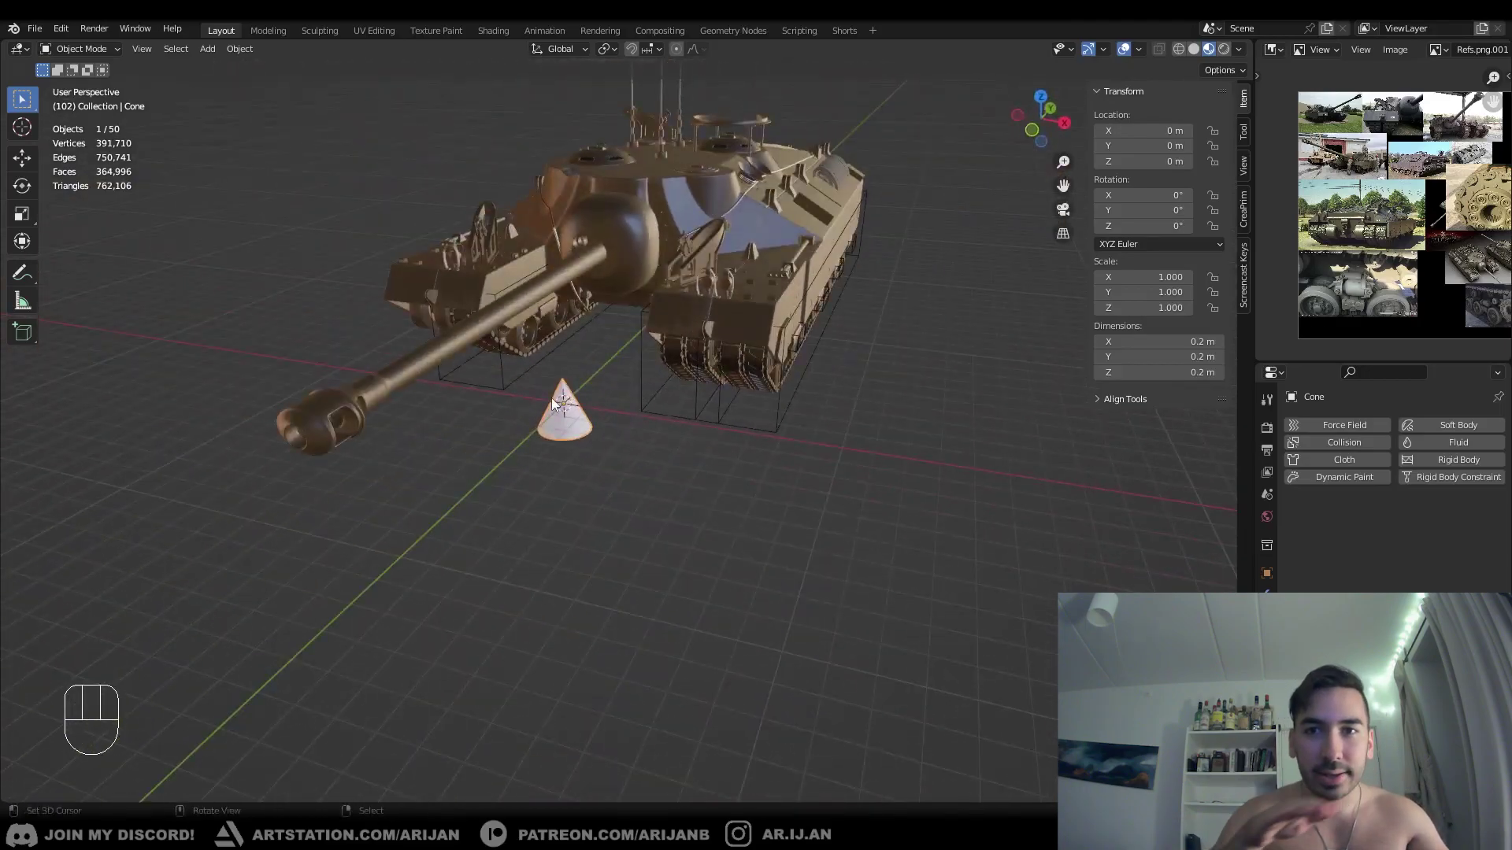
- Try moving the cone with Z and X axes excluded, cancelling each move
key(g)
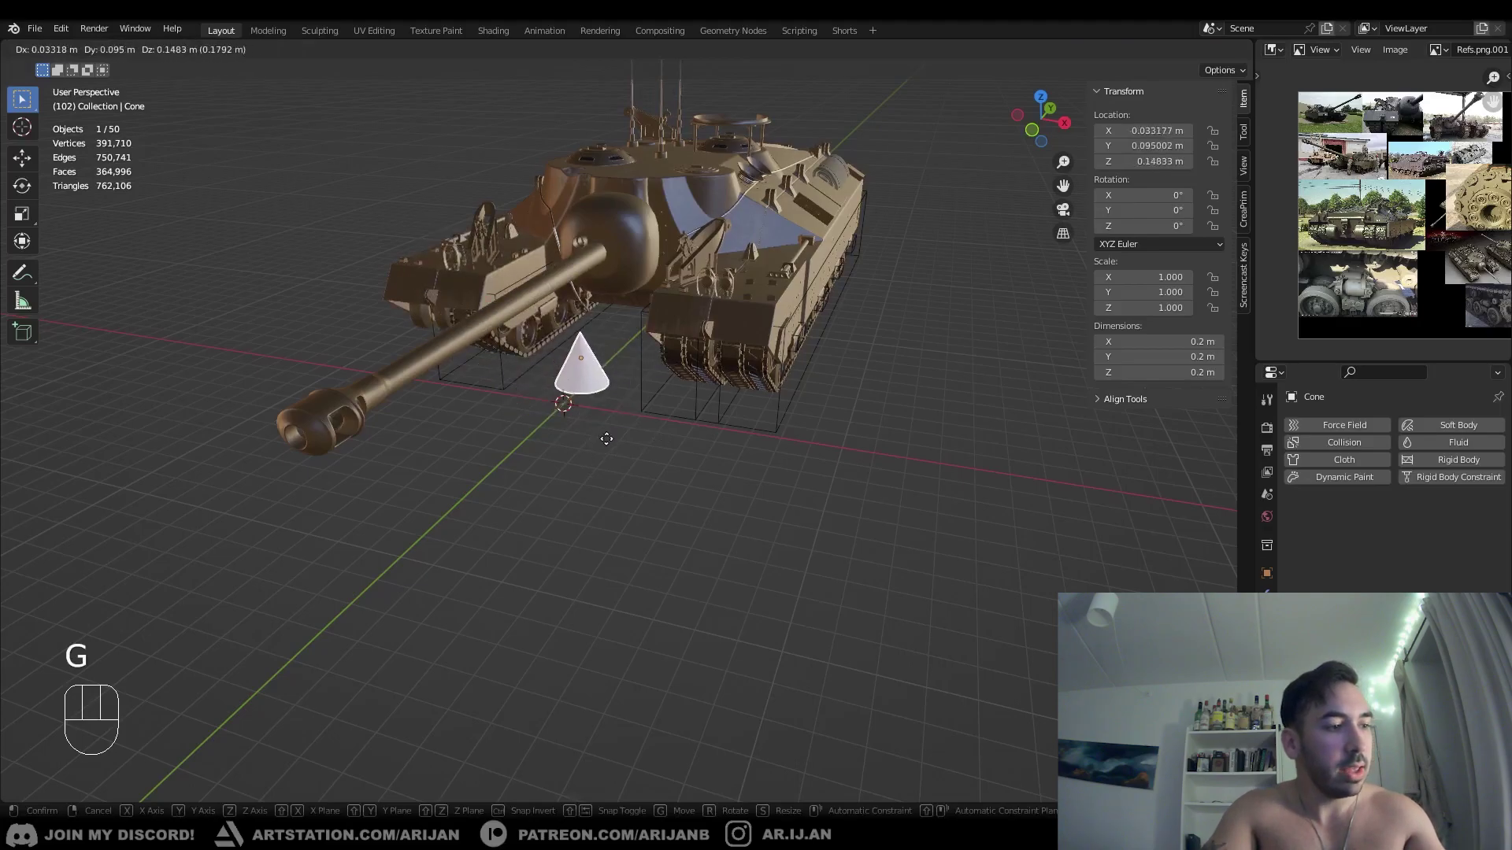
key(shift+z)
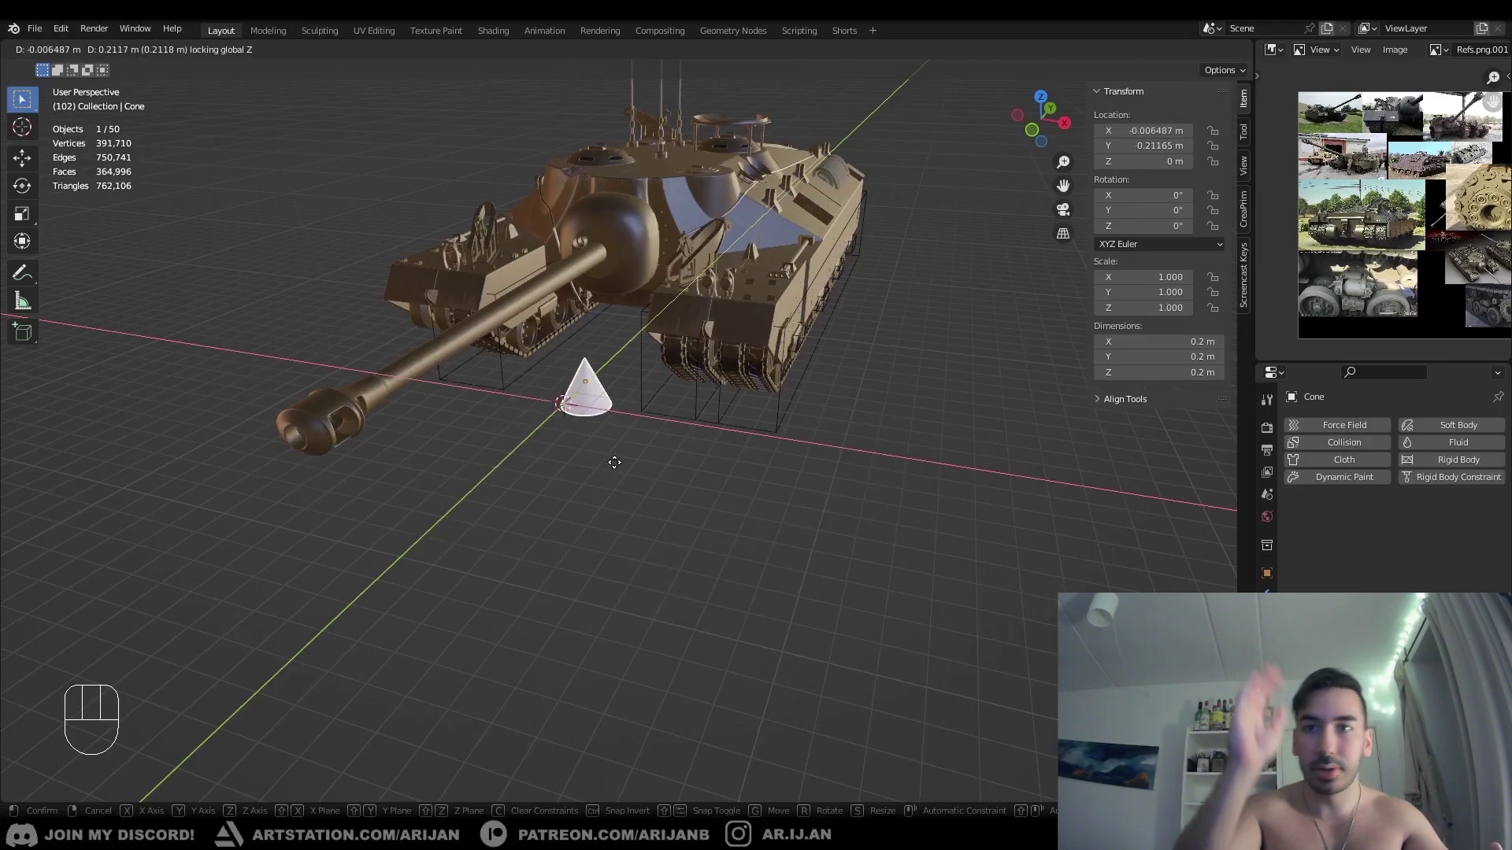
right_click(601, 490)
drag(637, 501, 626, 500)
drag(623, 501, 645, 505)
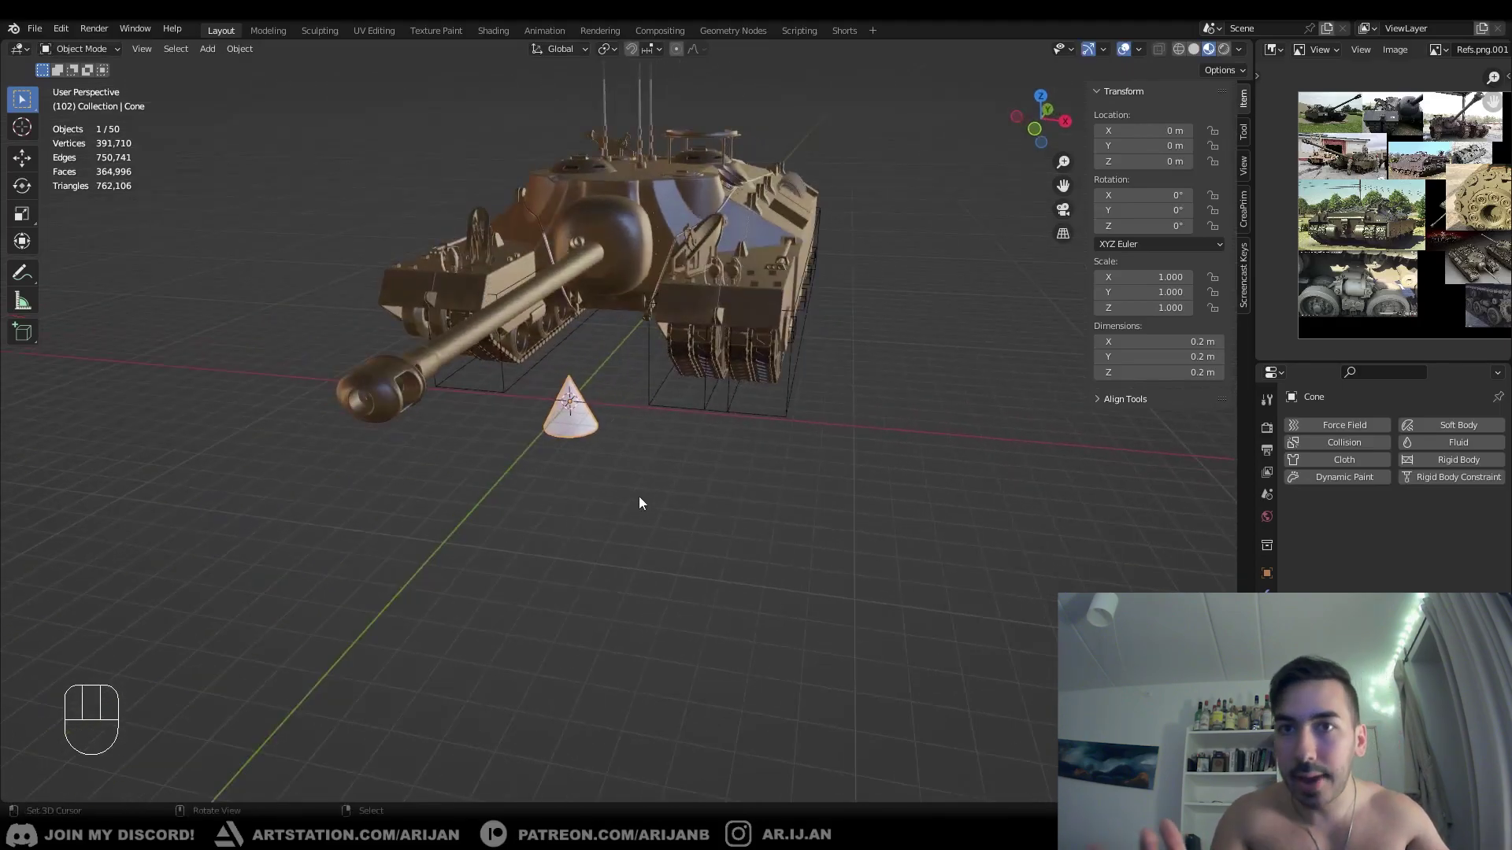
key(g)
key(shift+x)
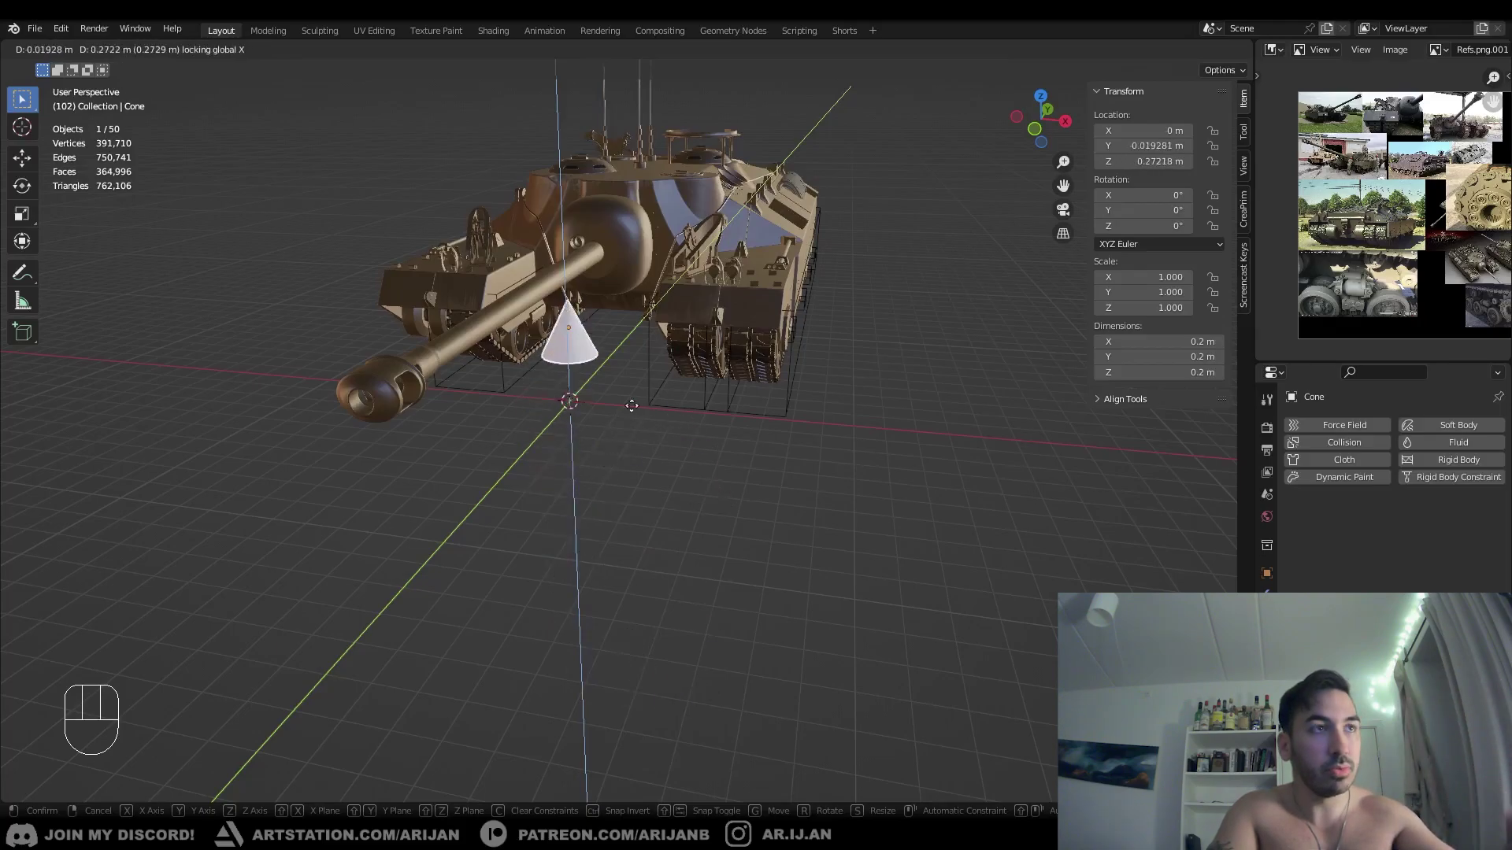
drag(681, 464, 623, 538)
- Delete the cone, select the tank's side skirt and enter Edit Mode on it
middle_click(579, 545)
key(x)
drag(603, 461, 575, 436)
drag(727, 375, 626, 387)
right_click(715, 391)
key(Tab)
- Switch to face select, pick a skirt face and snap the 3D cursor to it via Shift+S
drag(774, 376, 799, 354)
key(3)
right_click(754, 347)
key(shift+s)
middle_click(739, 382)
- Return to Object Mode and add a cube from the Shift+A mesh list at the cursor
middle_click(738, 382)
key(Tab)
key(shift+a)
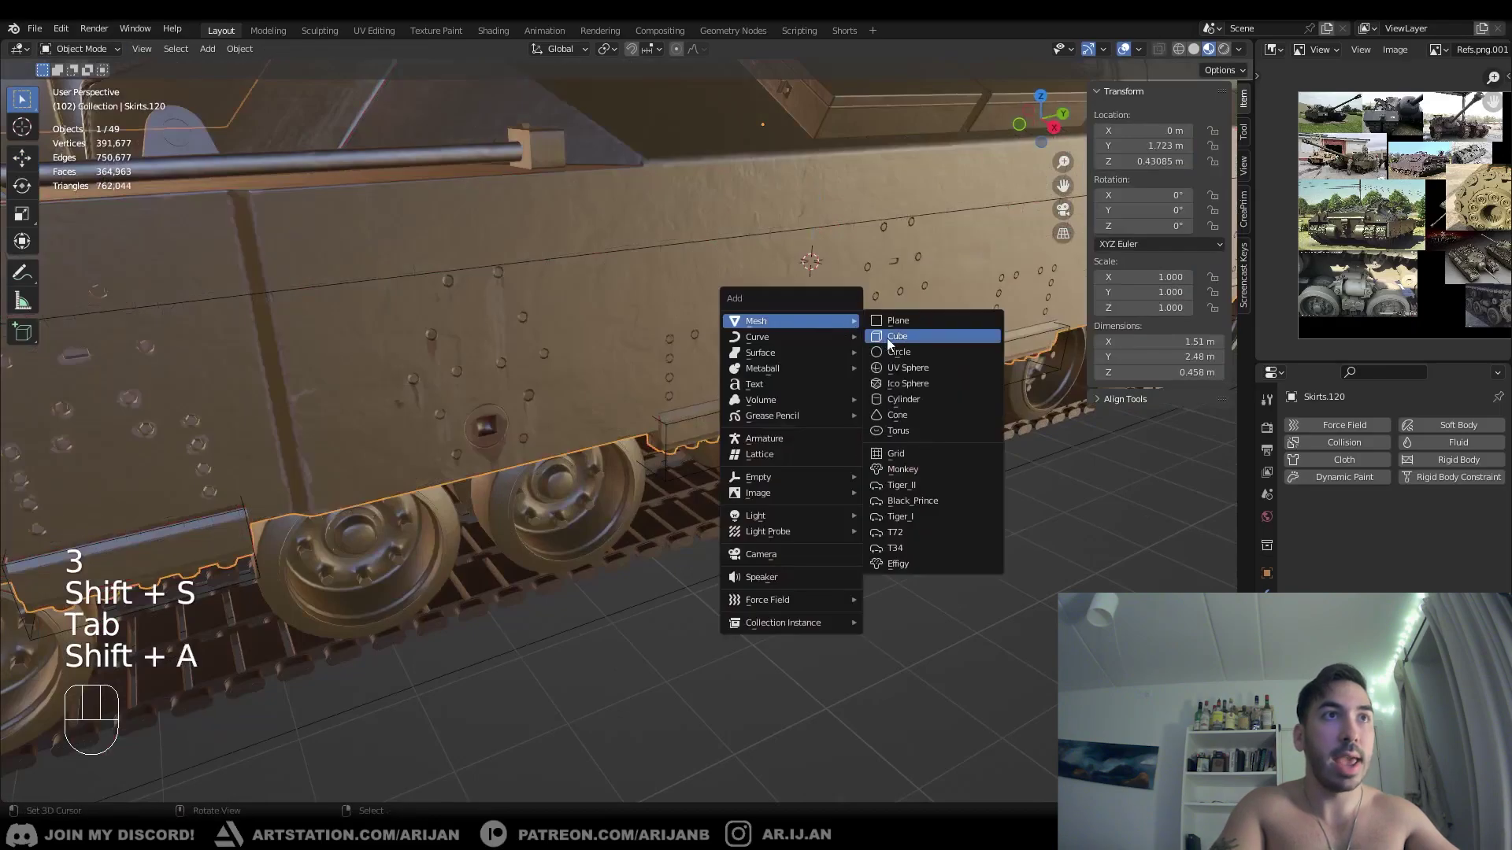
middle_click(848, 404)
drag(860, 337, 888, 352)
drag(851, 361, 765, 347)
drag(710, 383, 745, 376)
- Move the cube with the X axis excluded, then delete it leaving only the tank
key(g)
key(shift+x)
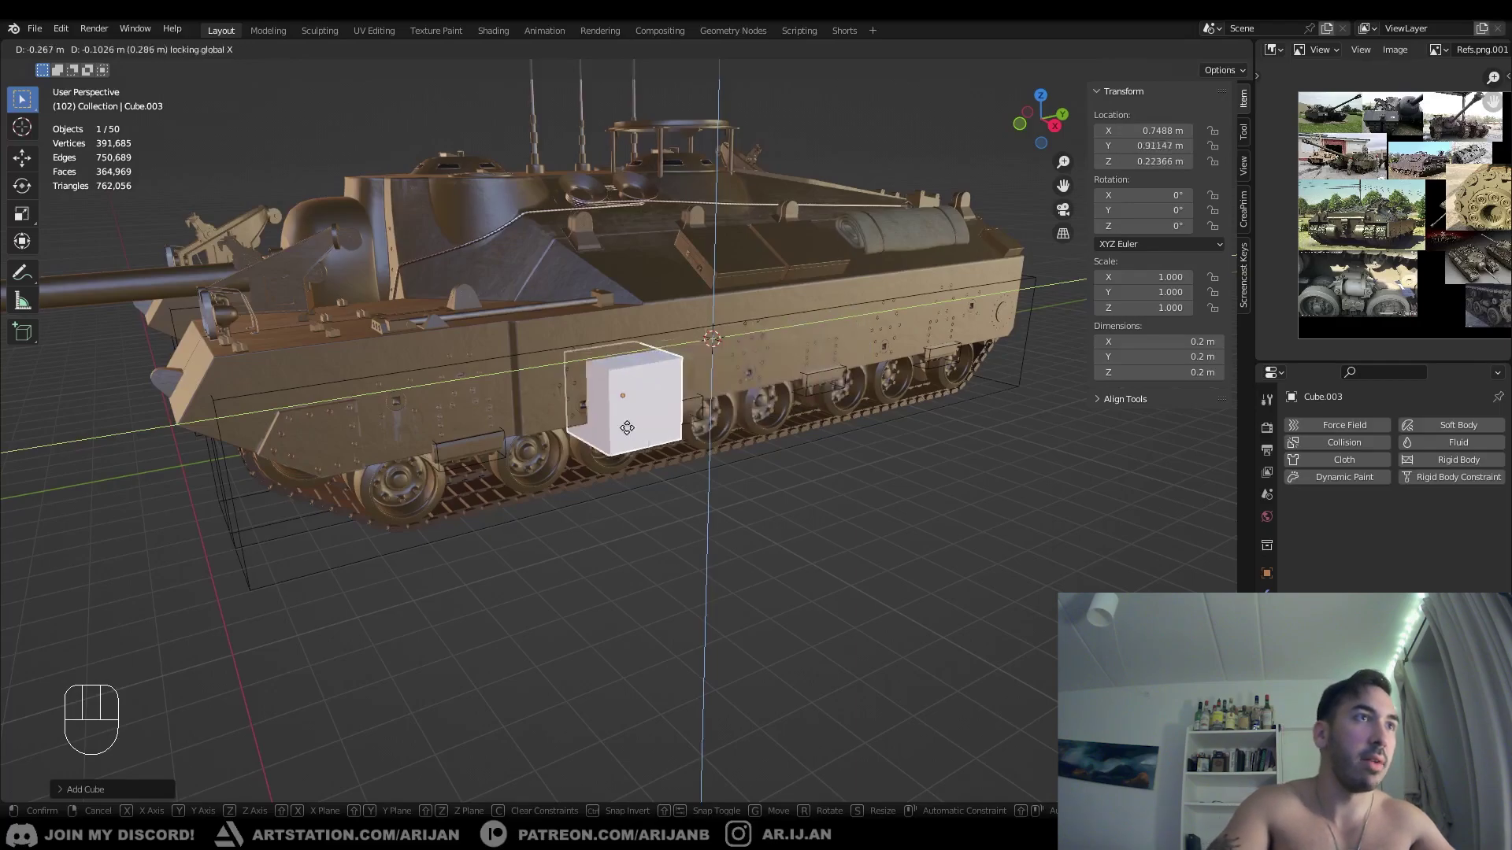
drag(597, 405, 658, 405)
key(x)
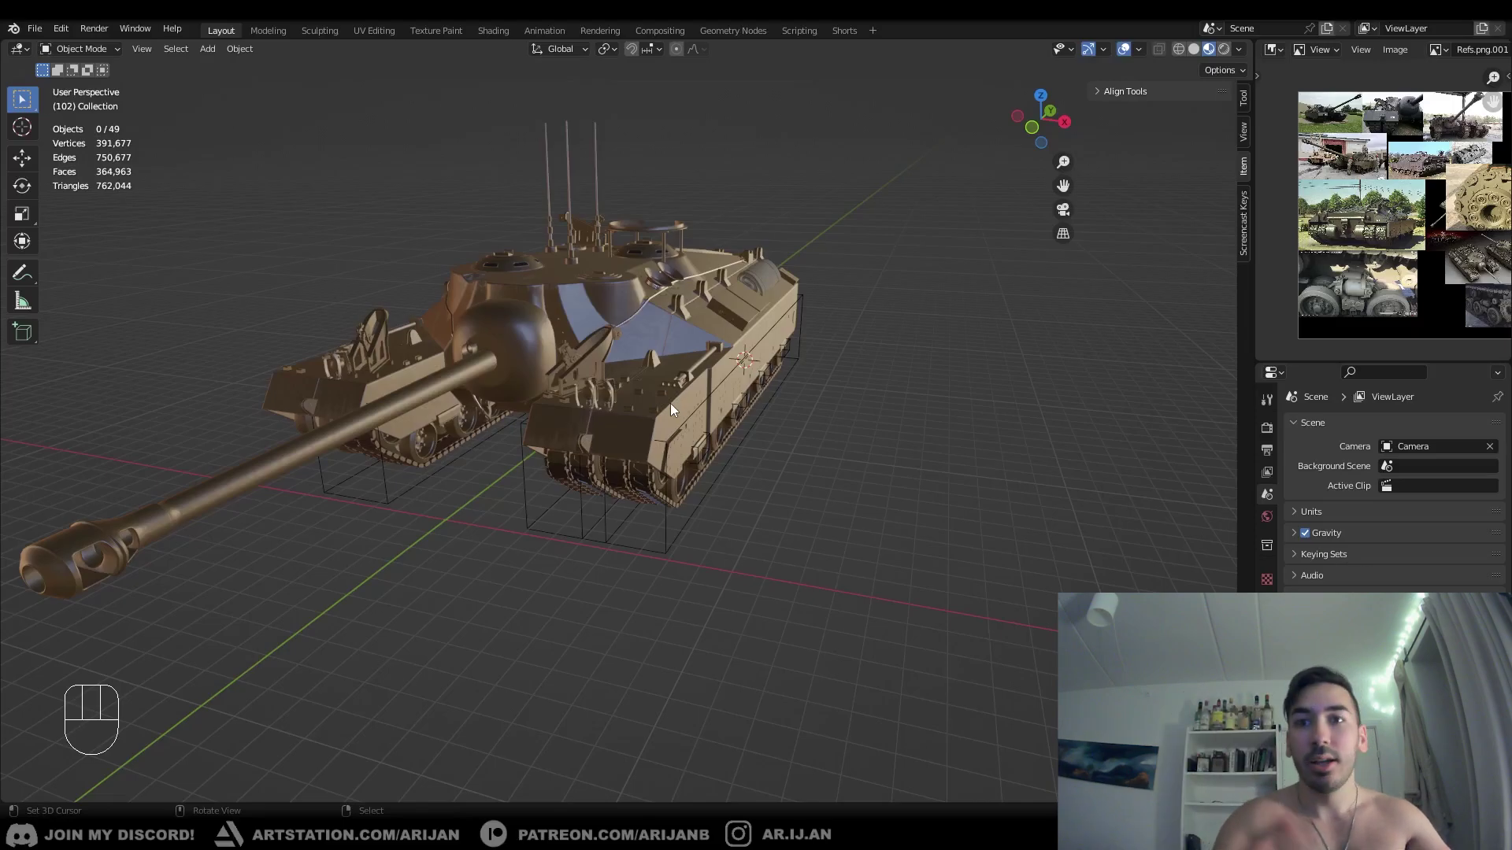
- From top view, add the cone and raise it along Z above the tank
middle_click(468, 492)
key(KP_7)
drag(578, 580, 593, 352)
drag(675, 436, 658, 389)
drag(704, 411, 674, 381)
key(shift+a)
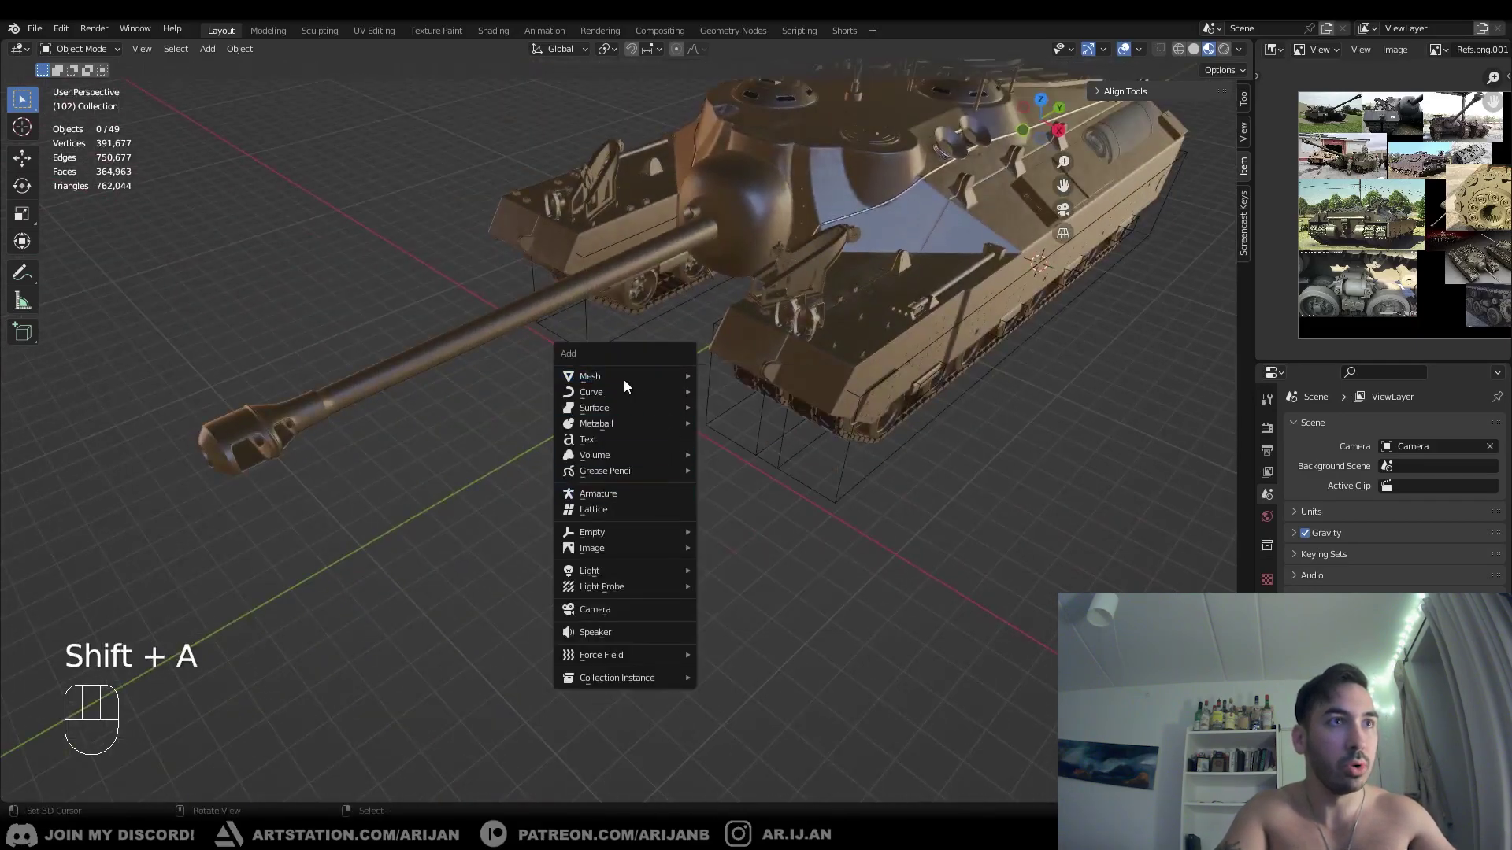
drag(572, 525, 628, 506)
key(g)
key(z)
drag(760, 298, 671, 465)
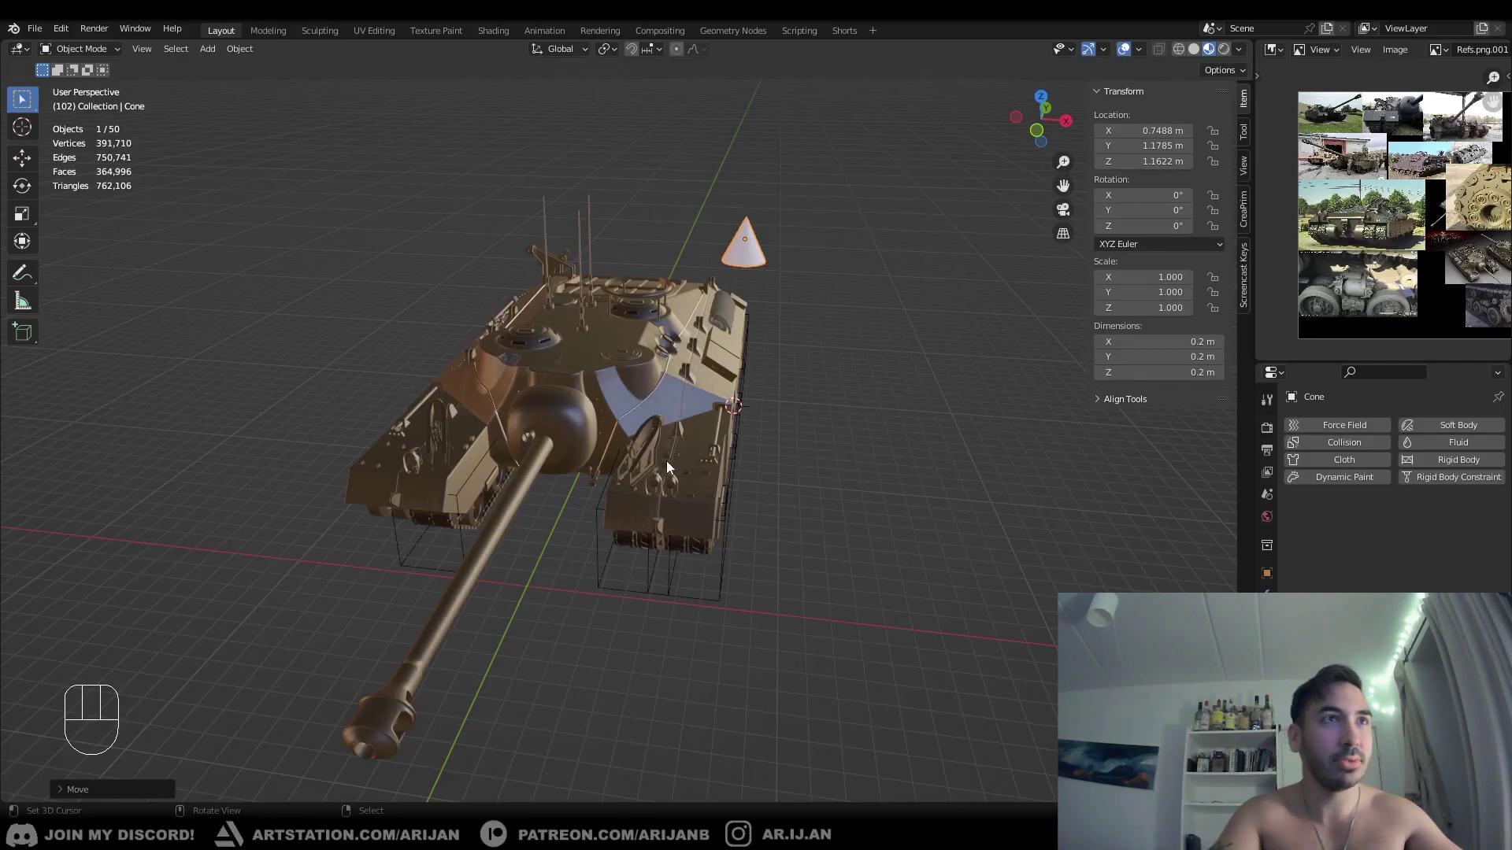
middle_click(668, 402)
middle_click(726, 377)
drag(760, 310, 718, 339)
- Tilt the cone about the Y axis and slide it along its local Z over the tank
key(r)
key(y)
click(818, 462)
drag(734, 421, 440, 415)
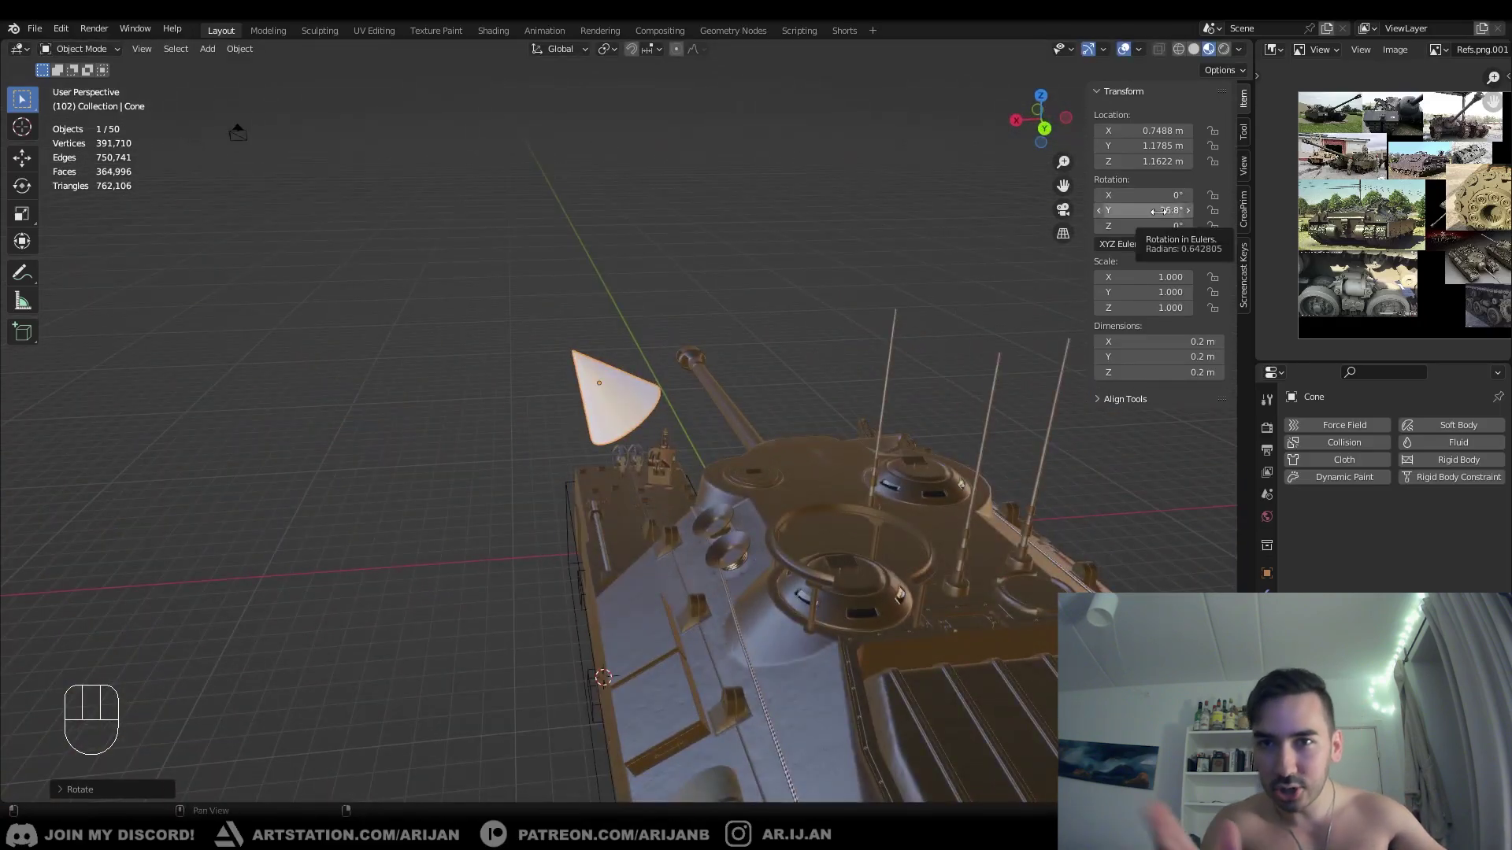
middle_click(713, 409)
key(g)
key(z)
key(z)
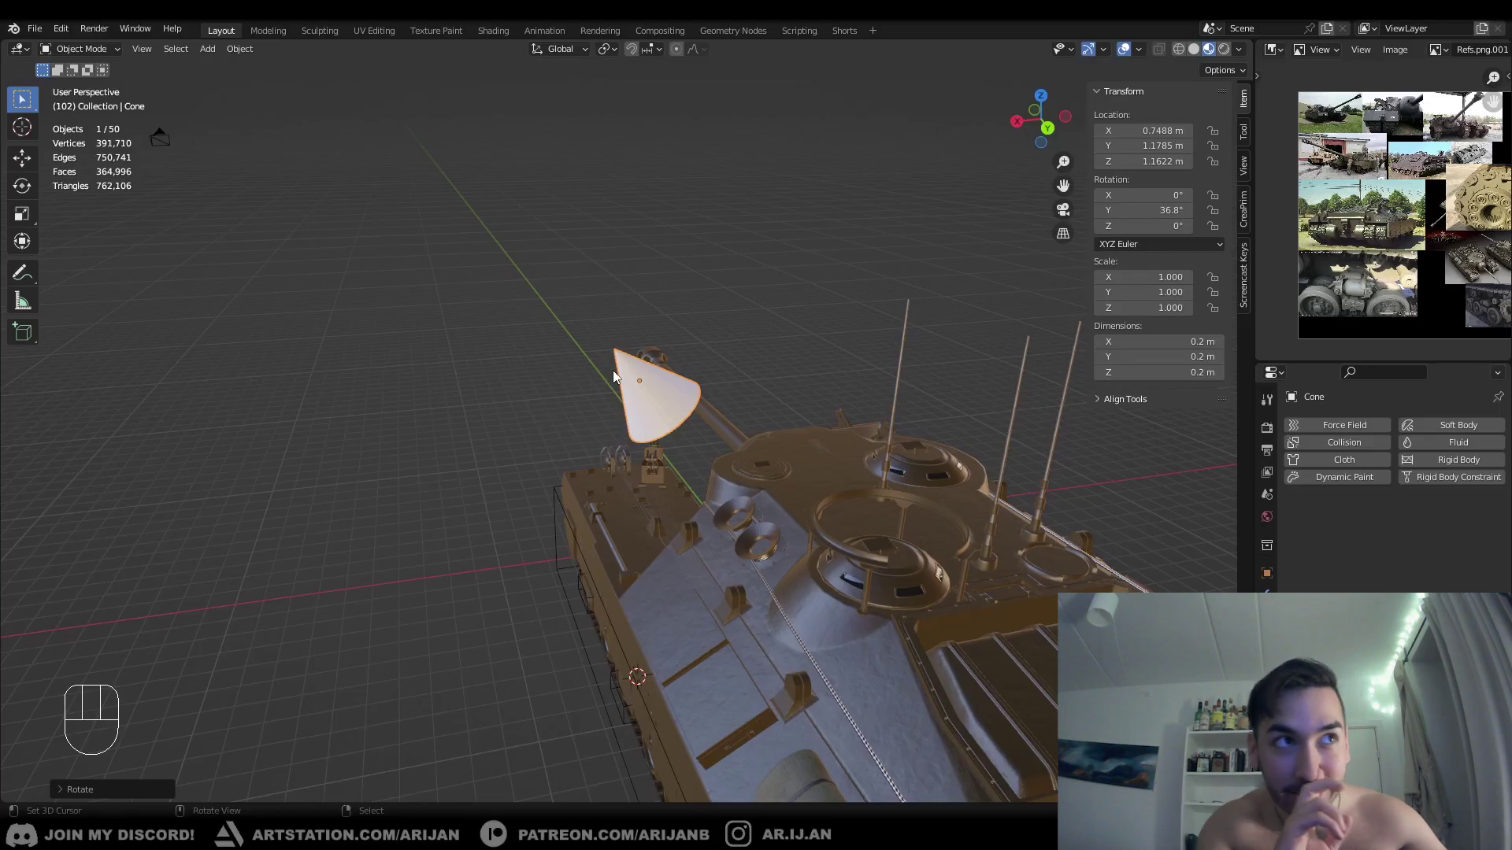
drag(594, 437, 591, 428)
middle_click(592, 424)
key(g)
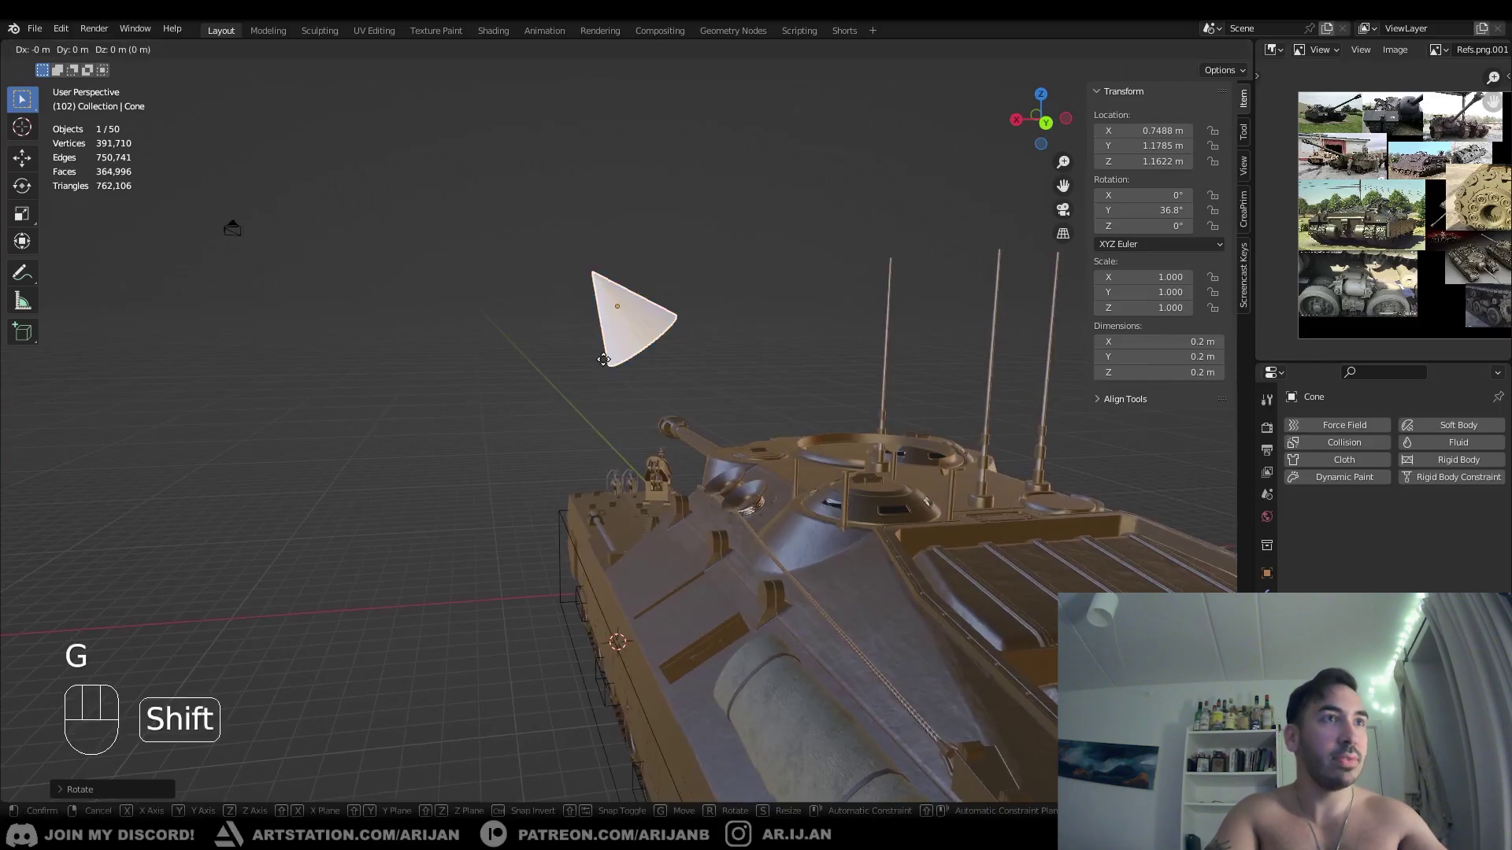
key(shift+z)
key(shift+z)
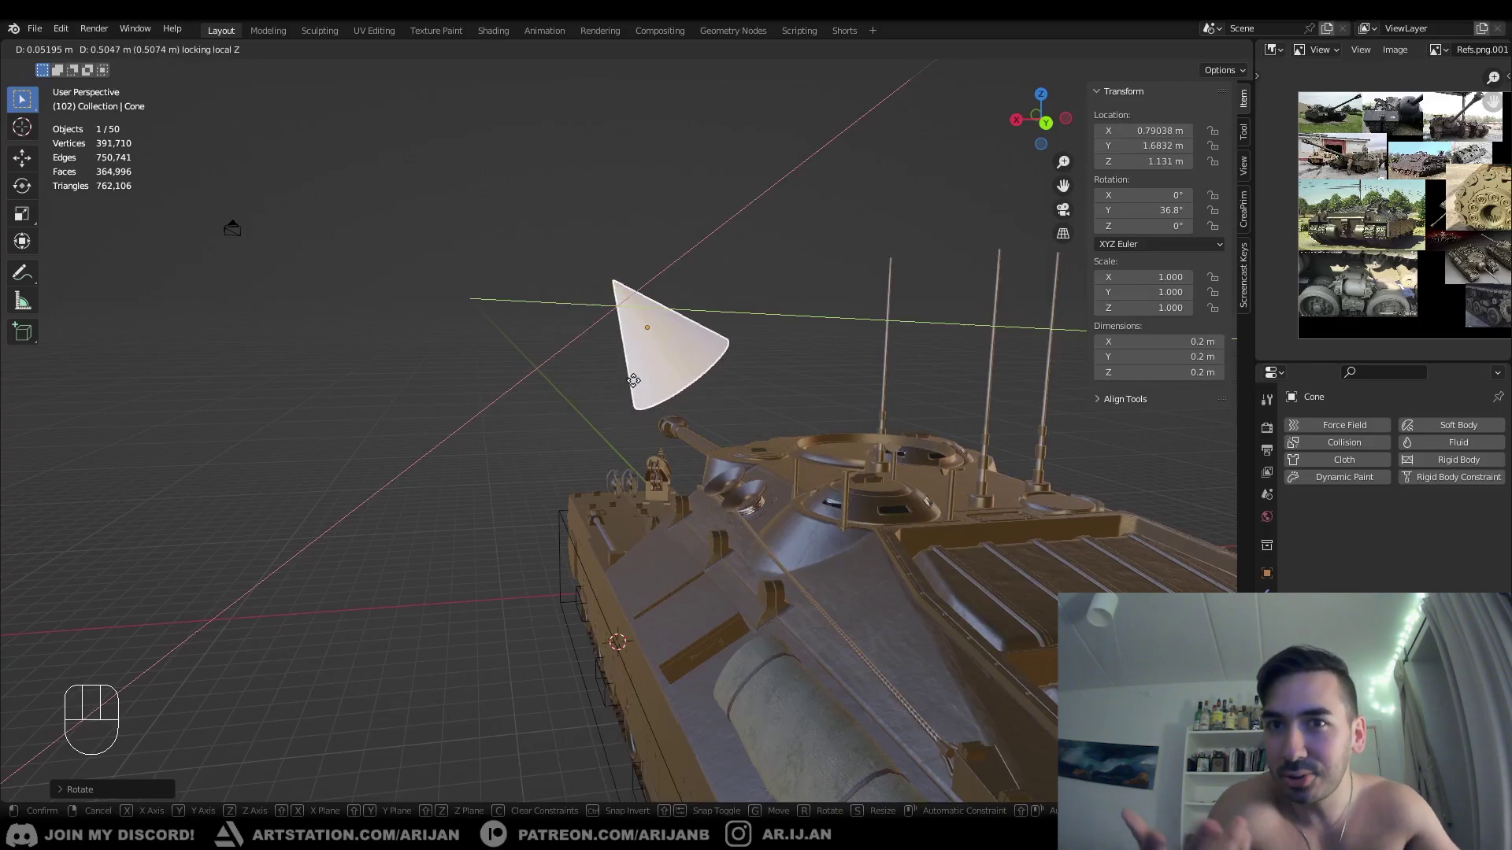
- Delete the tilted cone and add a flat 20 cm plane onto the tank's side skirt
right_click(600, 340)
drag(622, 350, 857, 406)
drag(841, 393, 766, 363)
middle_click(836, 372)
drag(803, 366, 730, 359)
key(x)
drag(739, 368, 770, 409)
key(shift+a)
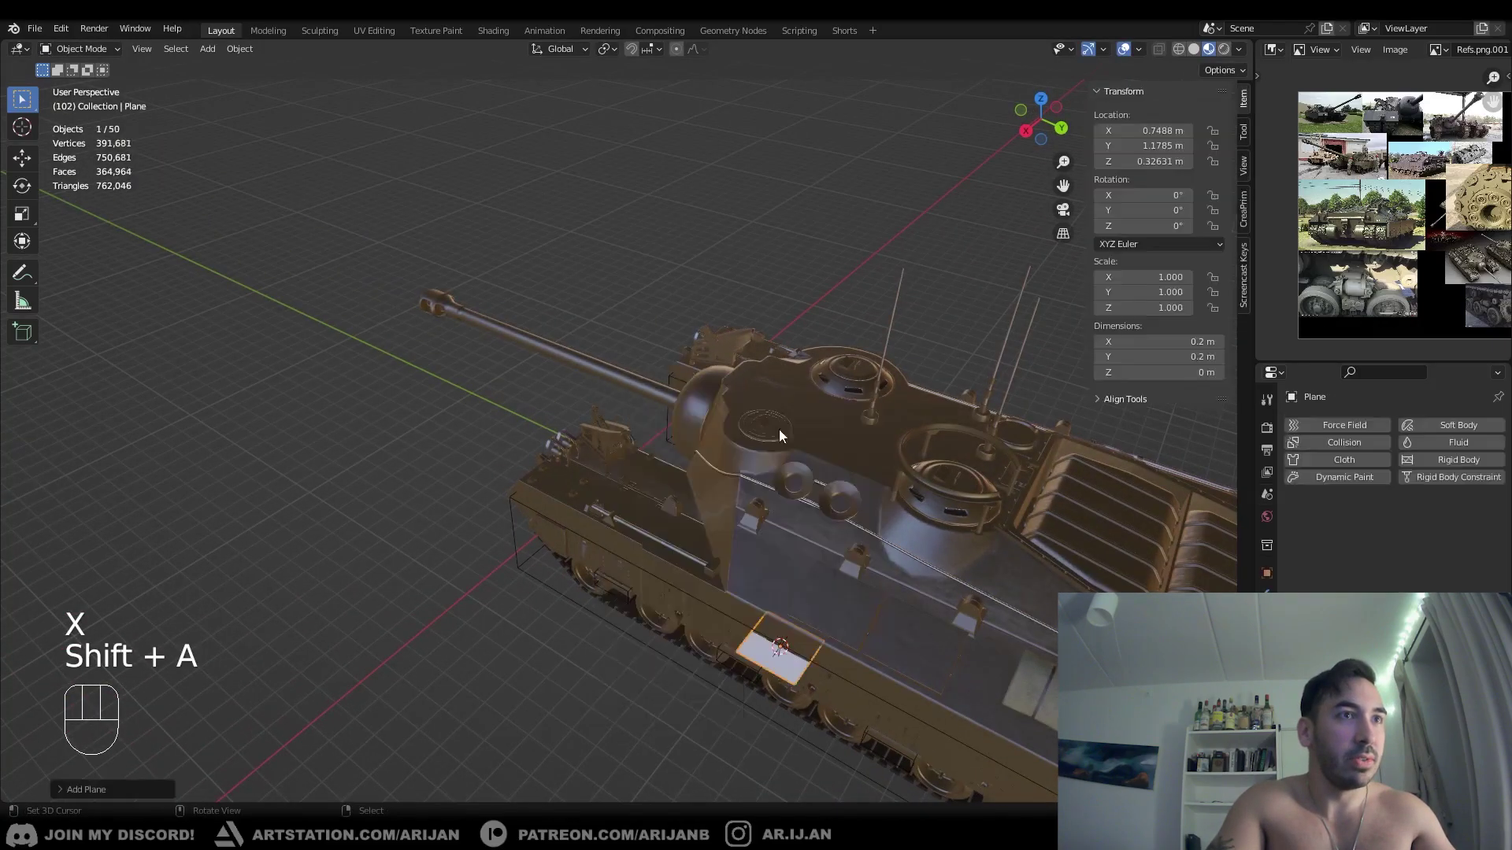
- Raise the plane along Z, tilt it about Y to roughly 54 degrees and stretch it larger
drag(729, 468, 715, 557)
key(g)
key(z)
key(r)
key(y)
key(s)
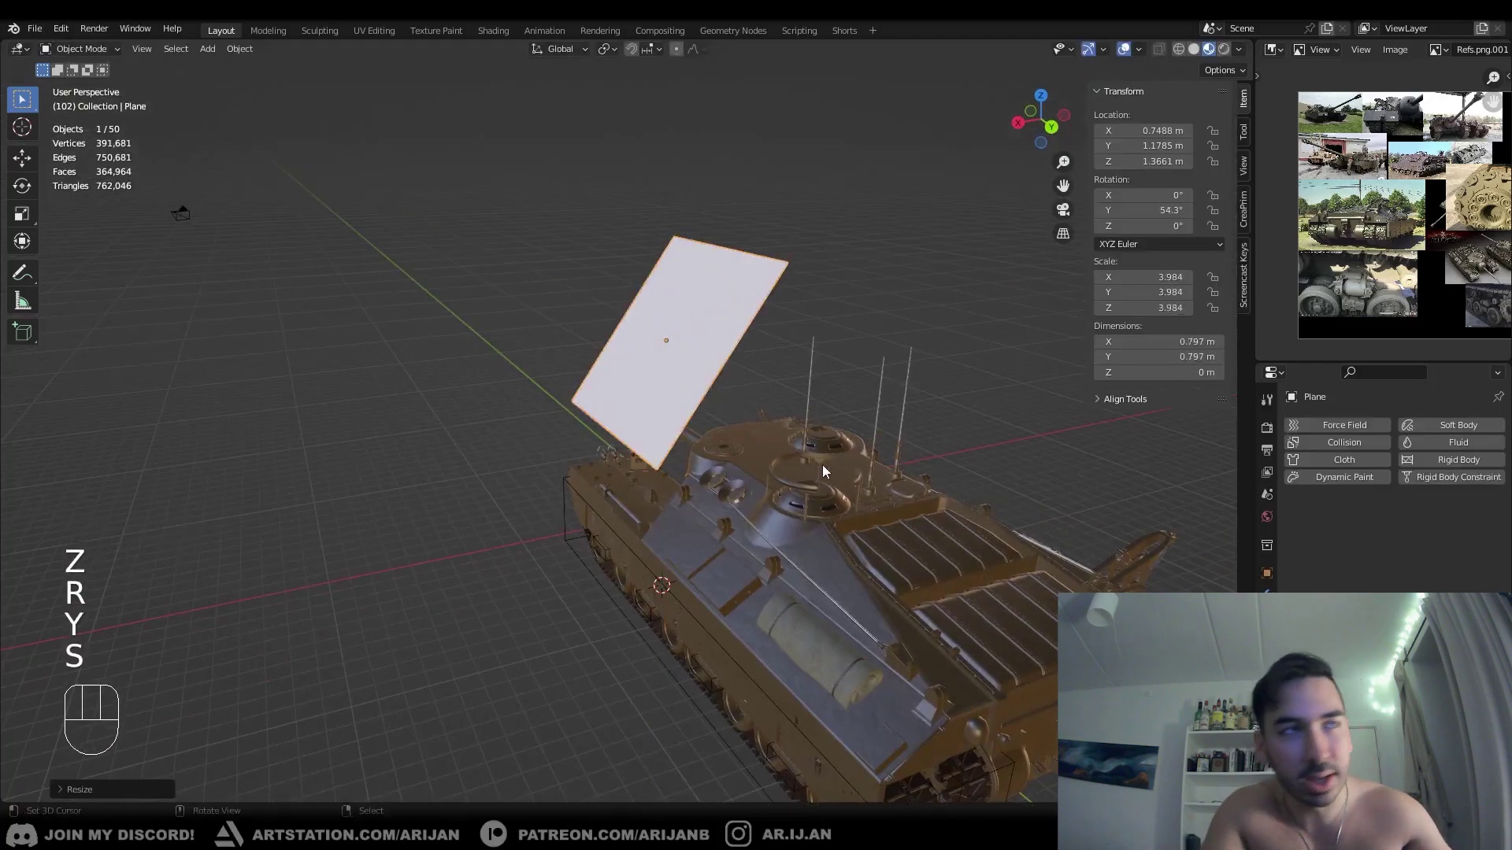
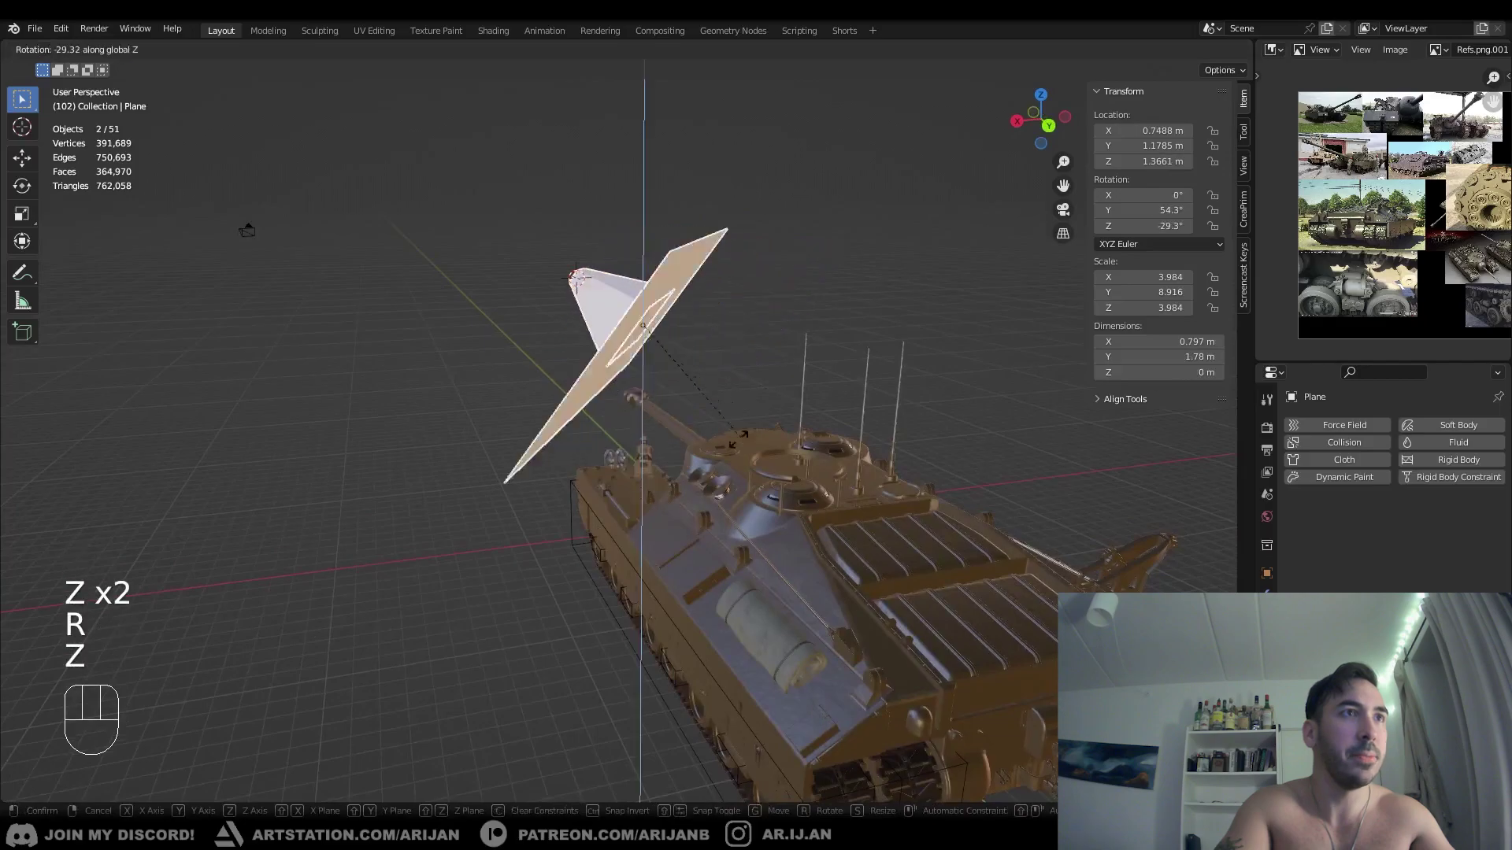
drag(735, 452, 813, 459)
- Create a smaller second plane lying flush across the large tilted plane
right_click(737, 380)
right_click(767, 365)
drag(791, 359, 699, 351)
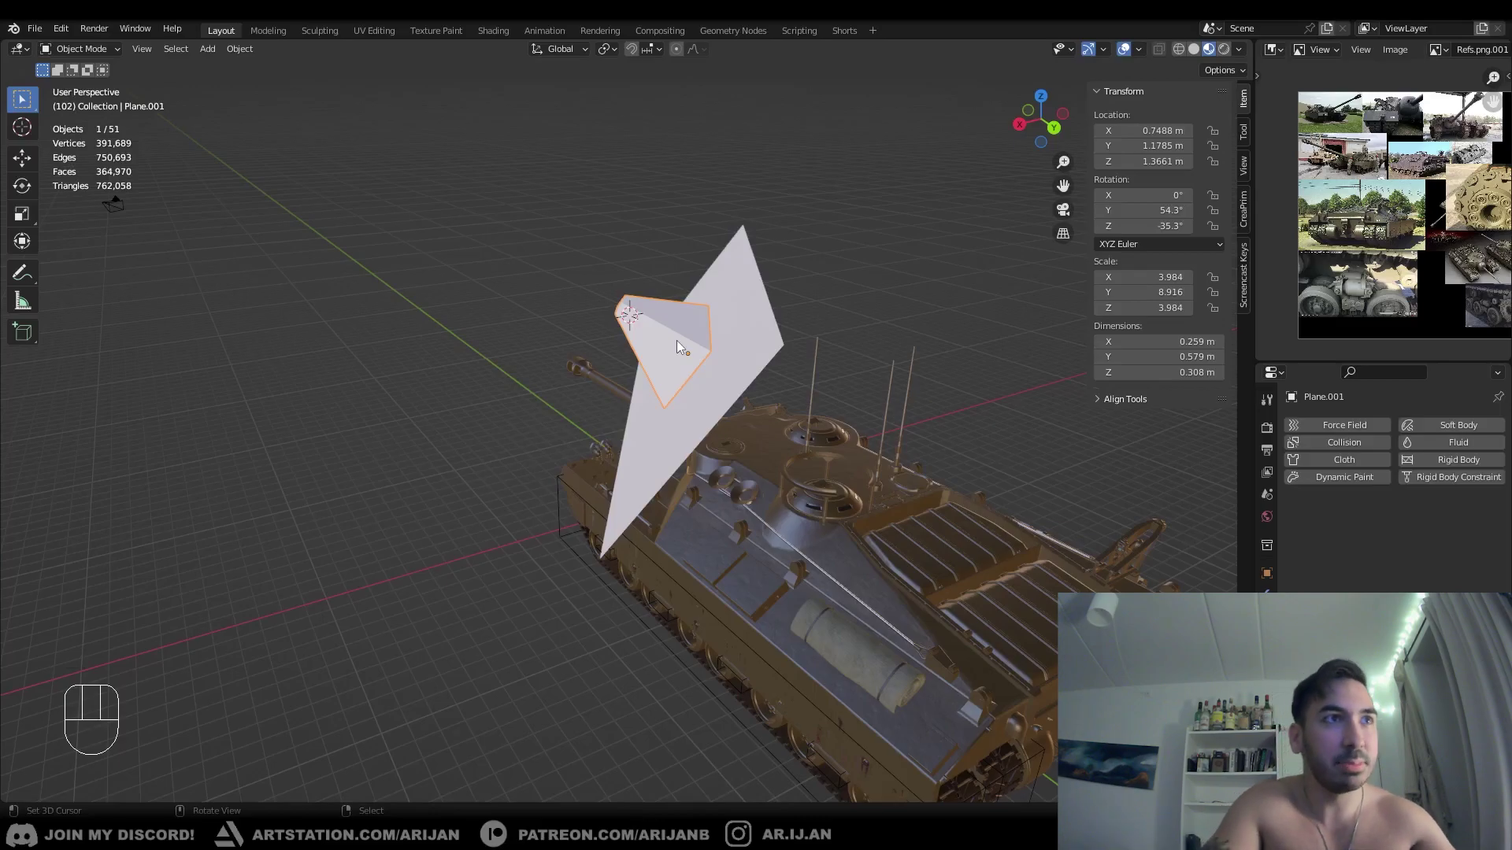
right_click(678, 345)
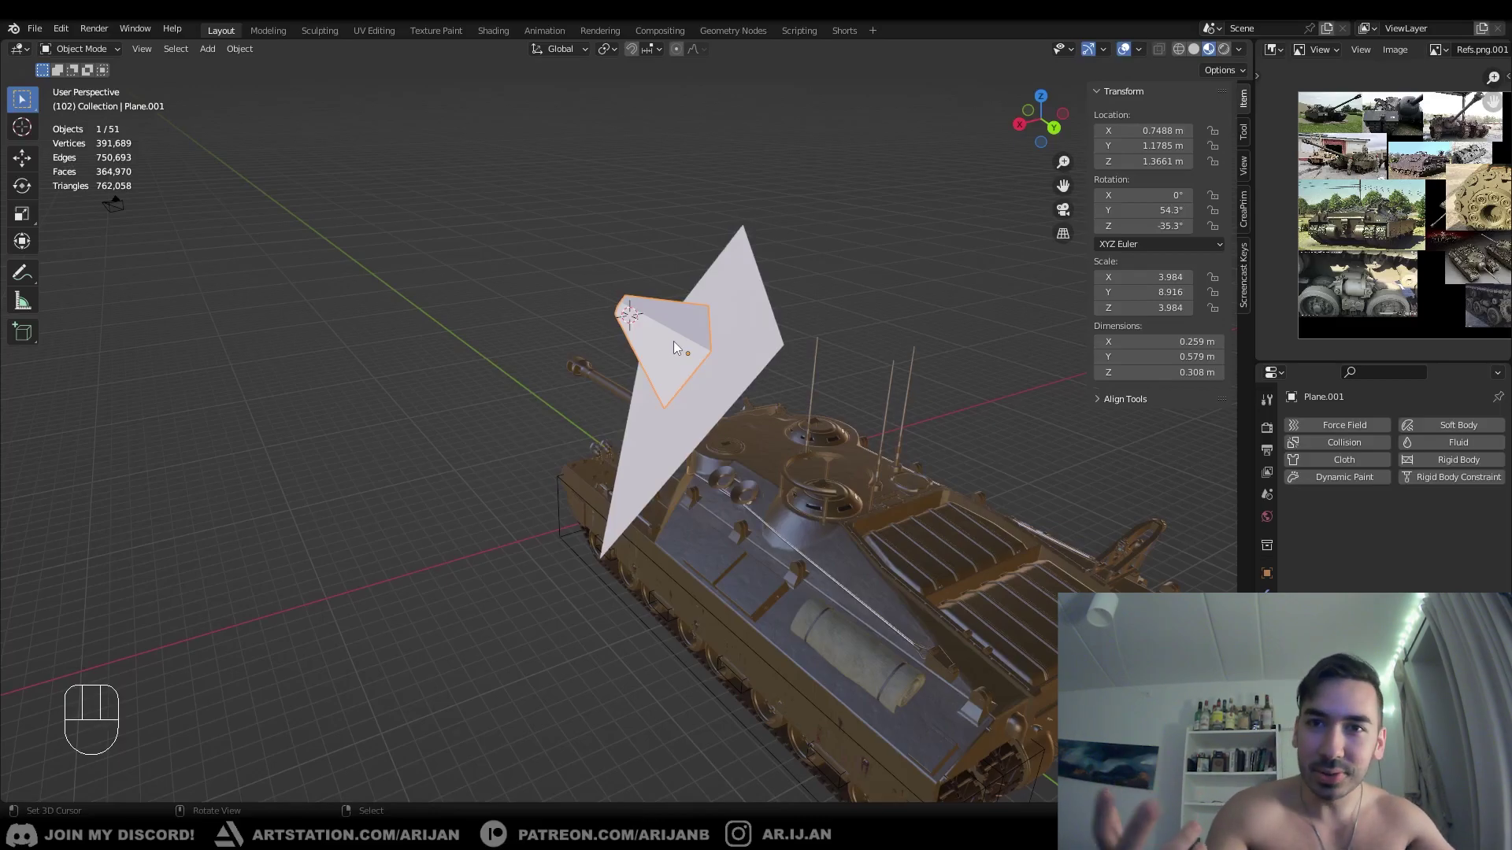
drag(670, 341, 690, 317)
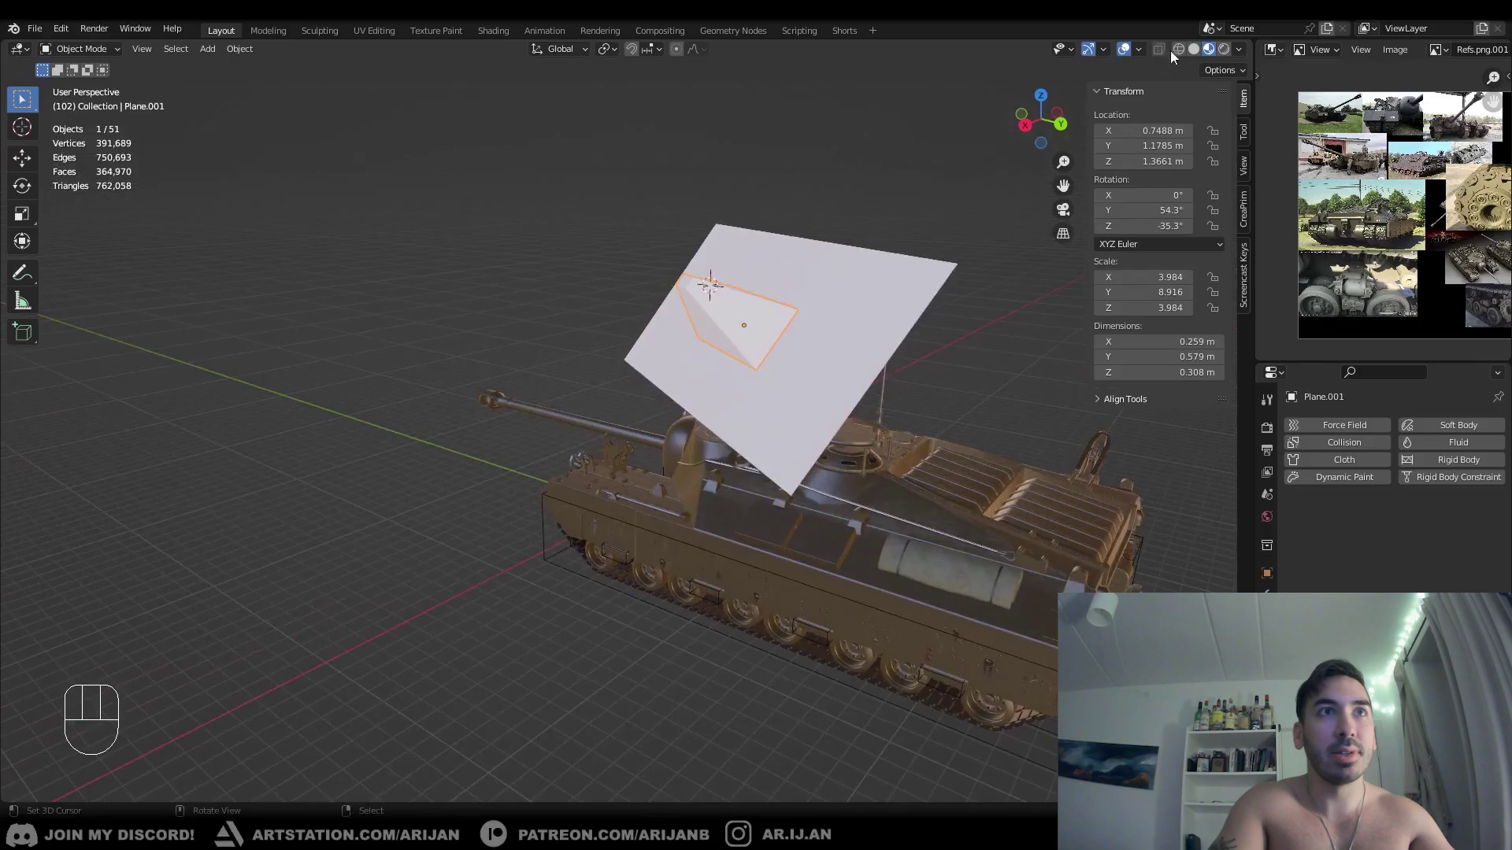
- Slide the pyramid-shaped piece along its local Z to one corner of the angled plane
drag(1198, 54, 835, 351)
middle_click(835, 351)
middle_click(818, 359)
key(z)
right_click(762, 395)
key(z)
key(g)
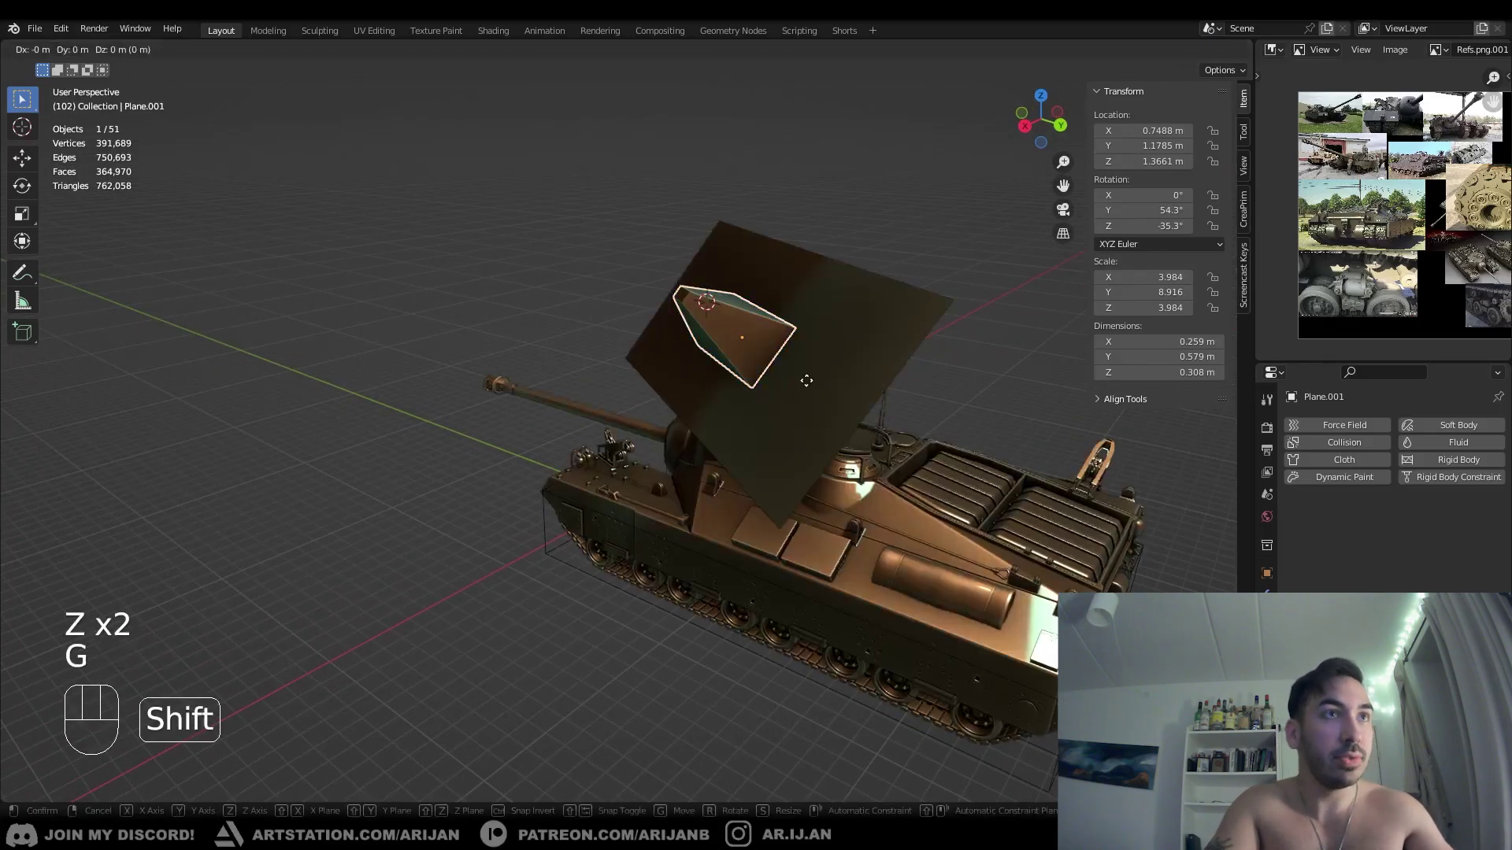
key(shift+z)
key(shift+z)
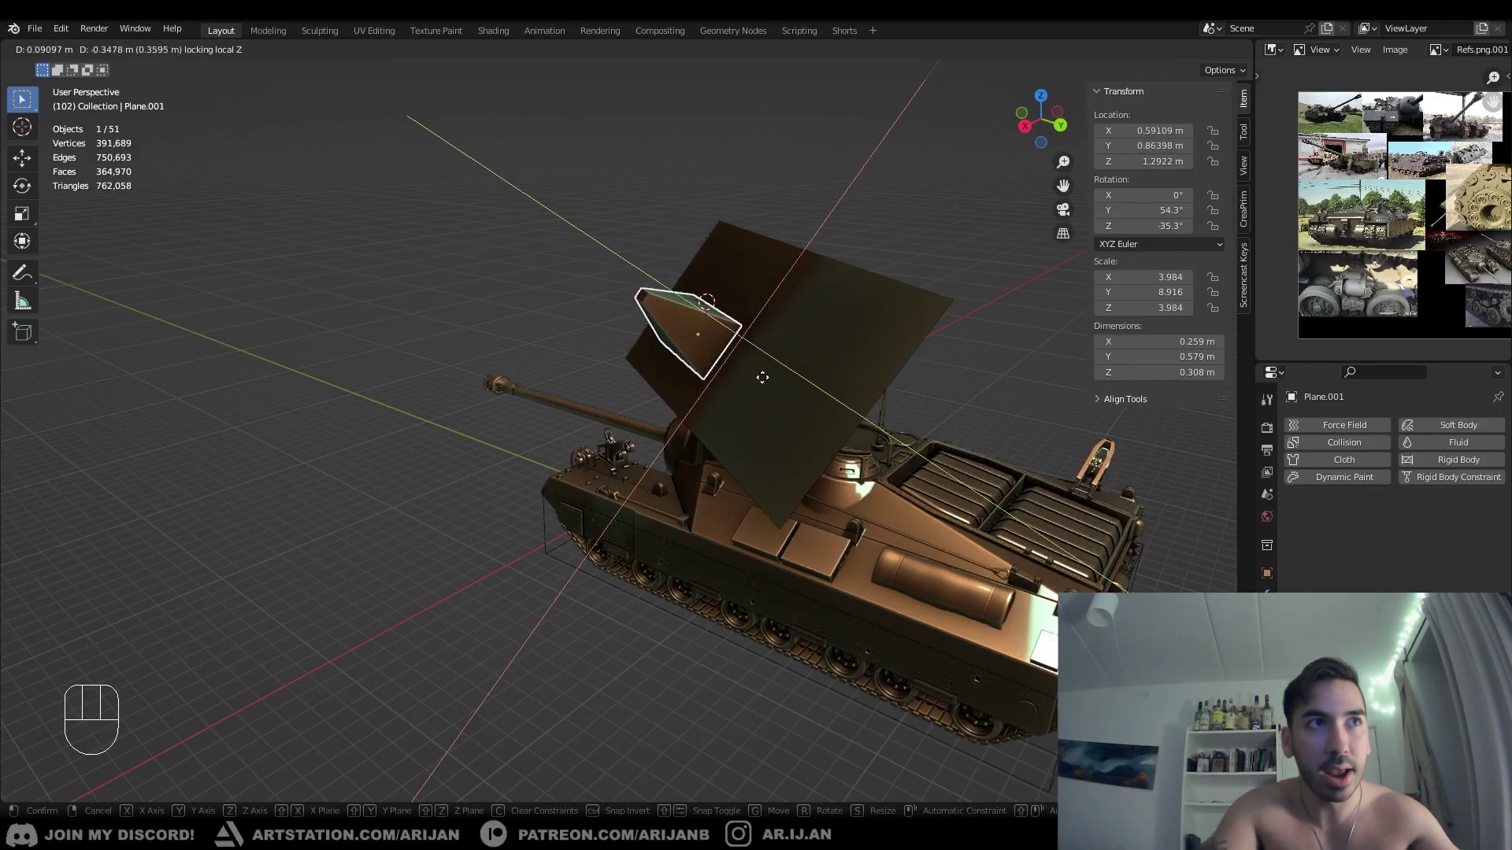
drag(778, 463, 979, 453)
key(g)
key(shift+z)
key(shift+z)
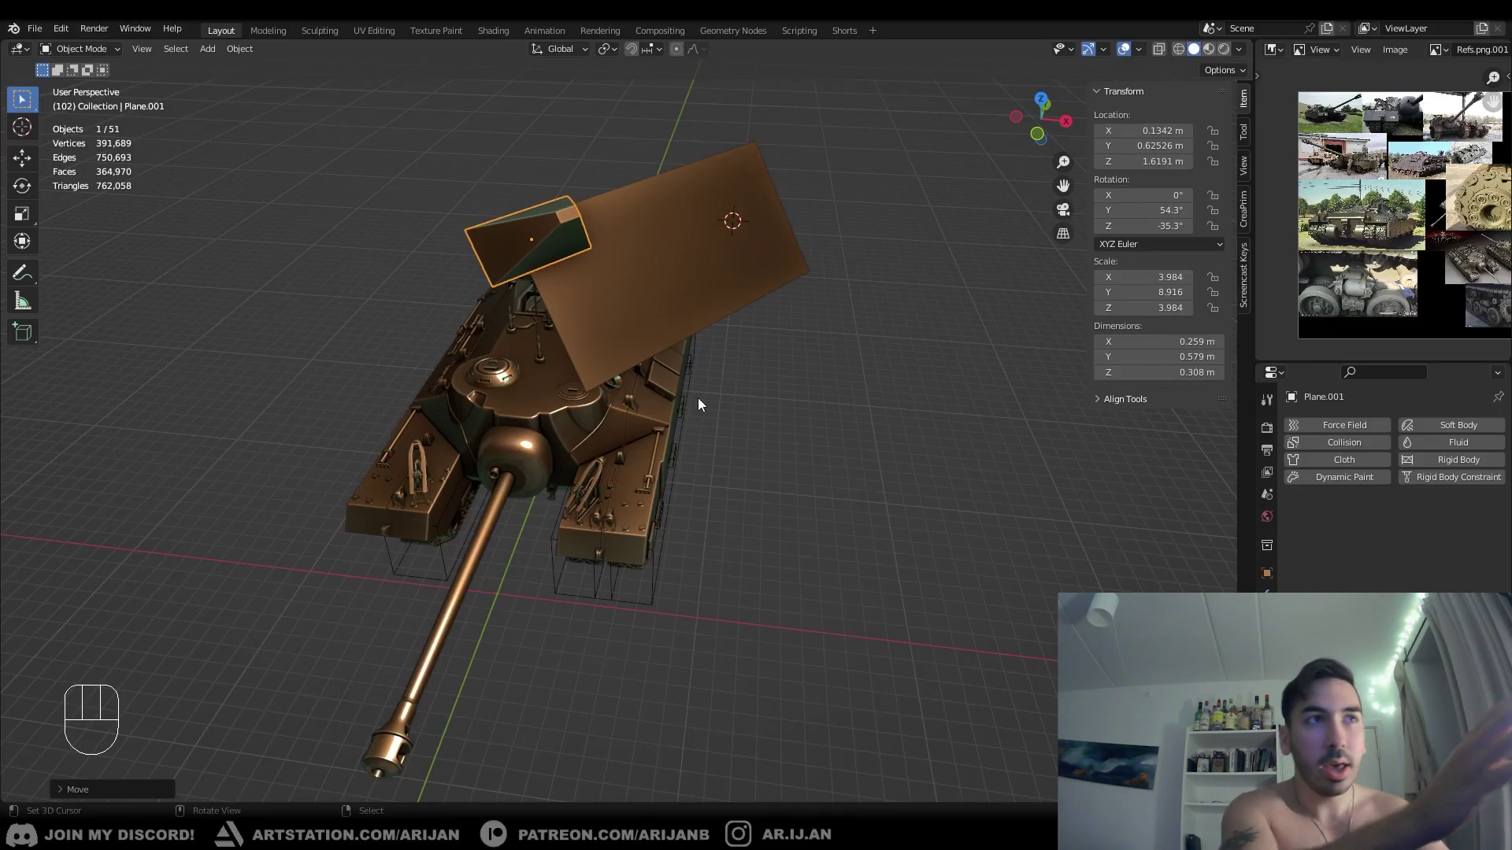
- Add a 20 cm cube at the scene origin beside the barrel, viewed from above
drag(651, 418, 696, 443)
key(KP_7)
drag(659, 477, 765, 403)
key(shift+s)
key(shift+a)
middle_click(624, 451)
middle_click(606, 454)
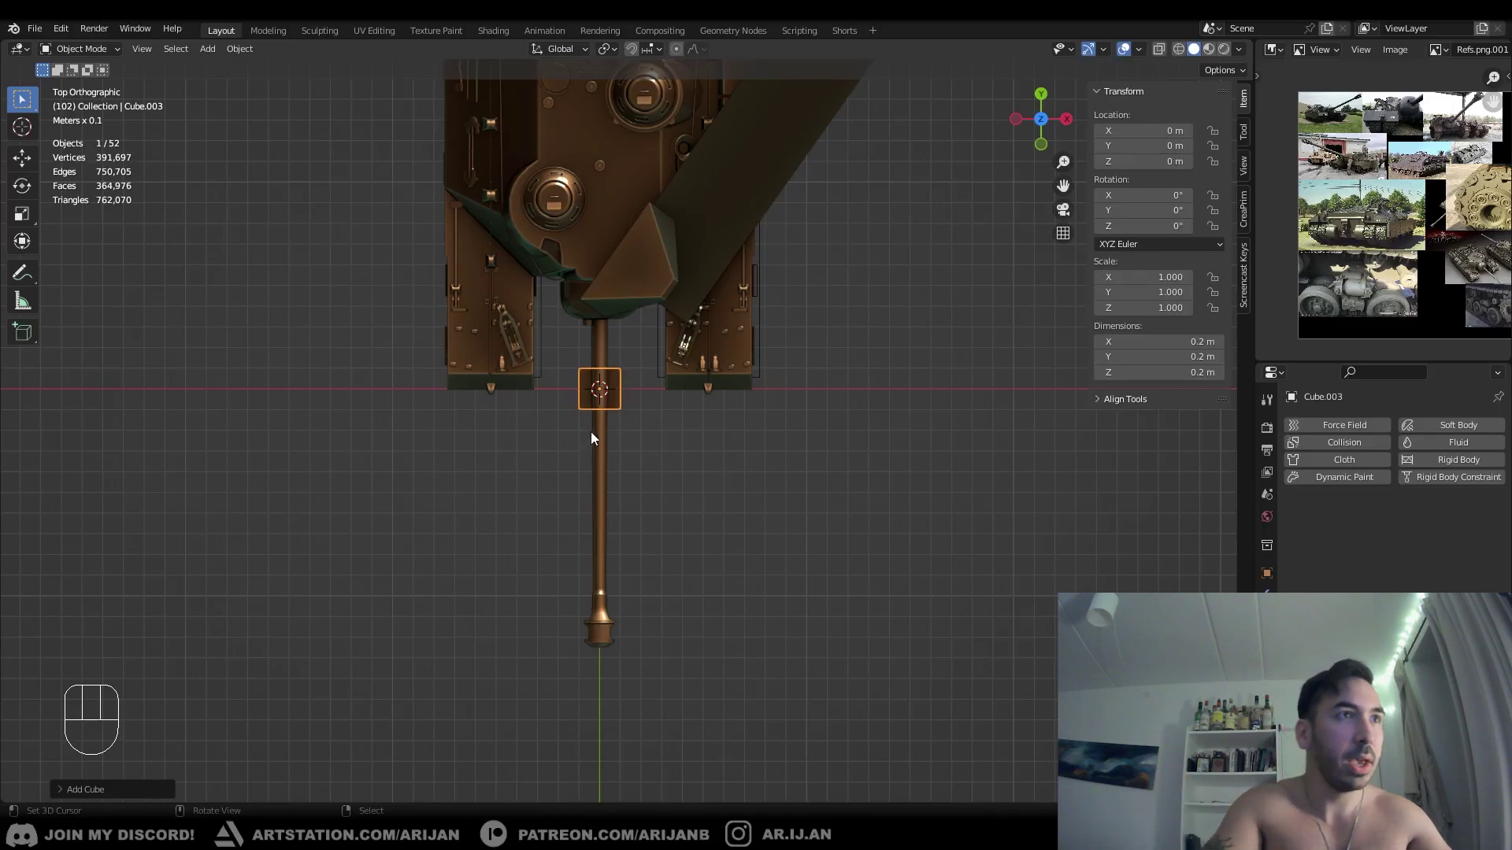
- Drag the extra cube away from the tank and delete it
key(g)
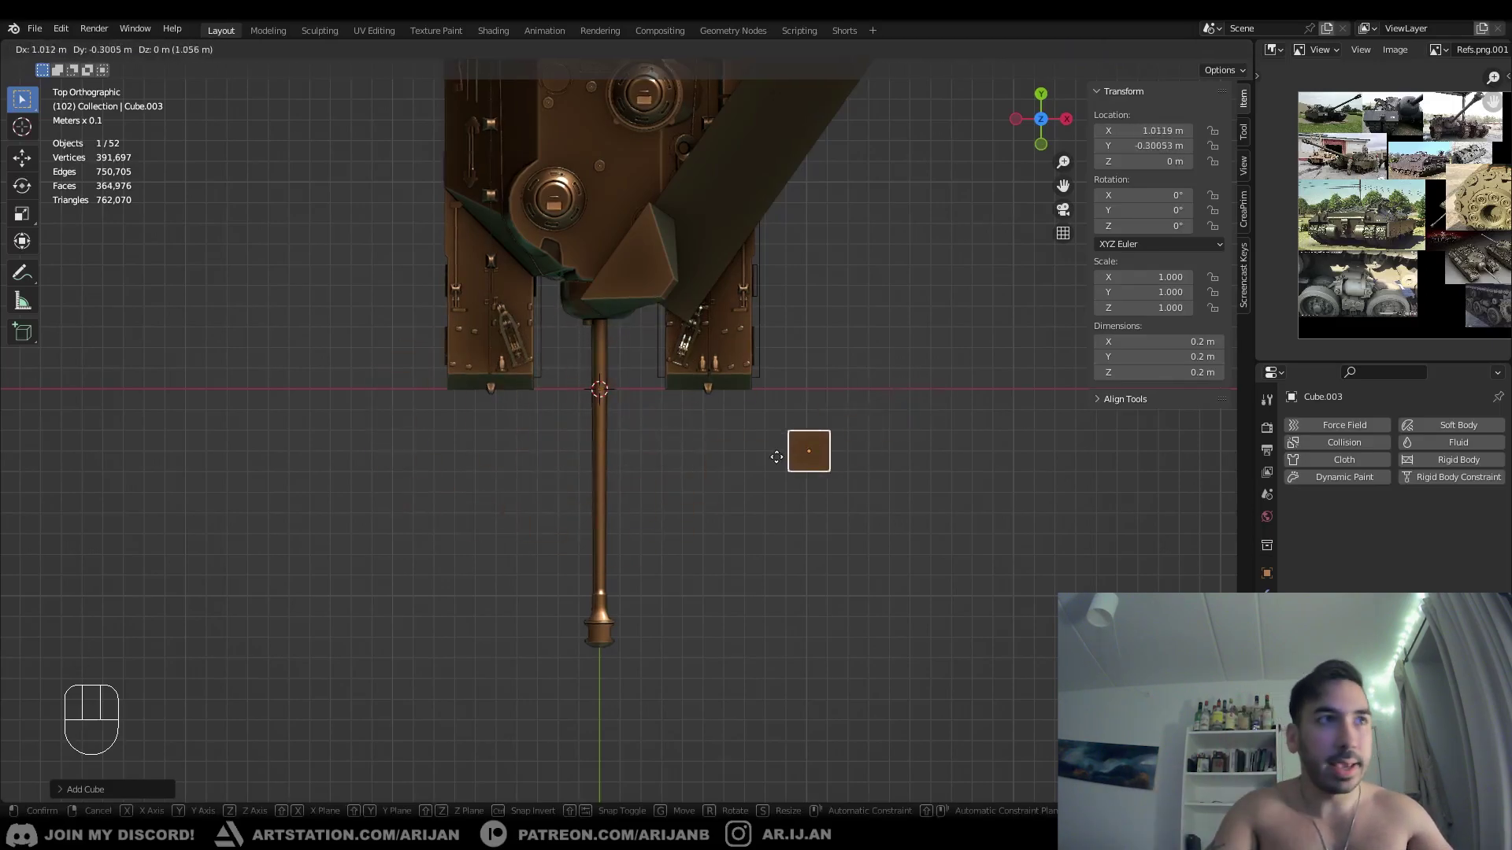
drag(598, 705, 633, 697)
drag(633, 685, 636, 534)
middle_click(631, 560)
middle_click(557, 619)
key(KP_7)
key(g)
click(545, 472)
key(x)
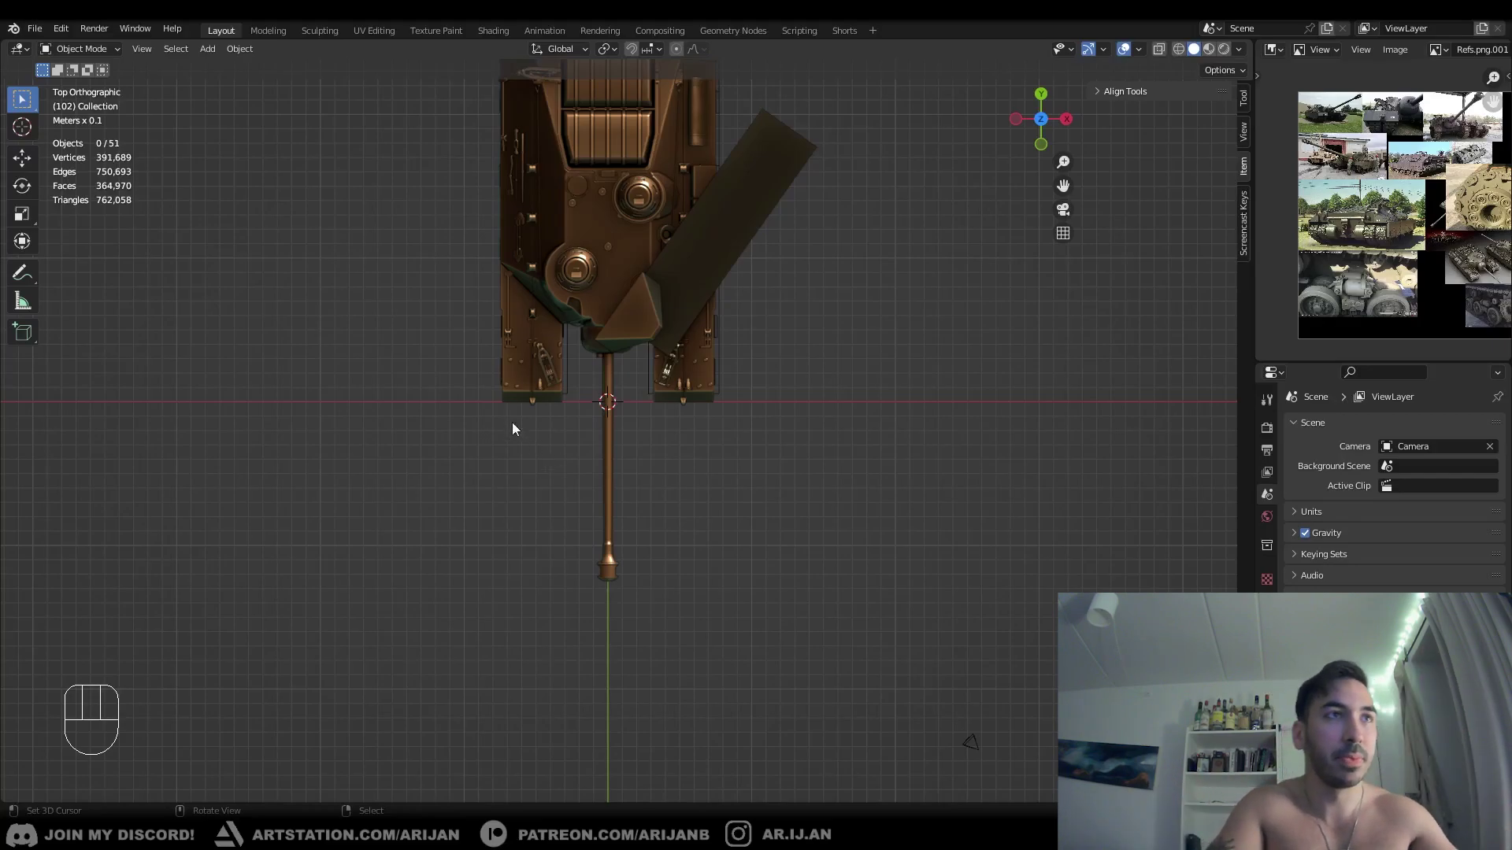
- Select the large angled plane and enter Edit Mode on its mesh
drag(474, 327, 467, 296)
right_click(818, 299)
key(Tab)
drag(798, 291, 804, 288)
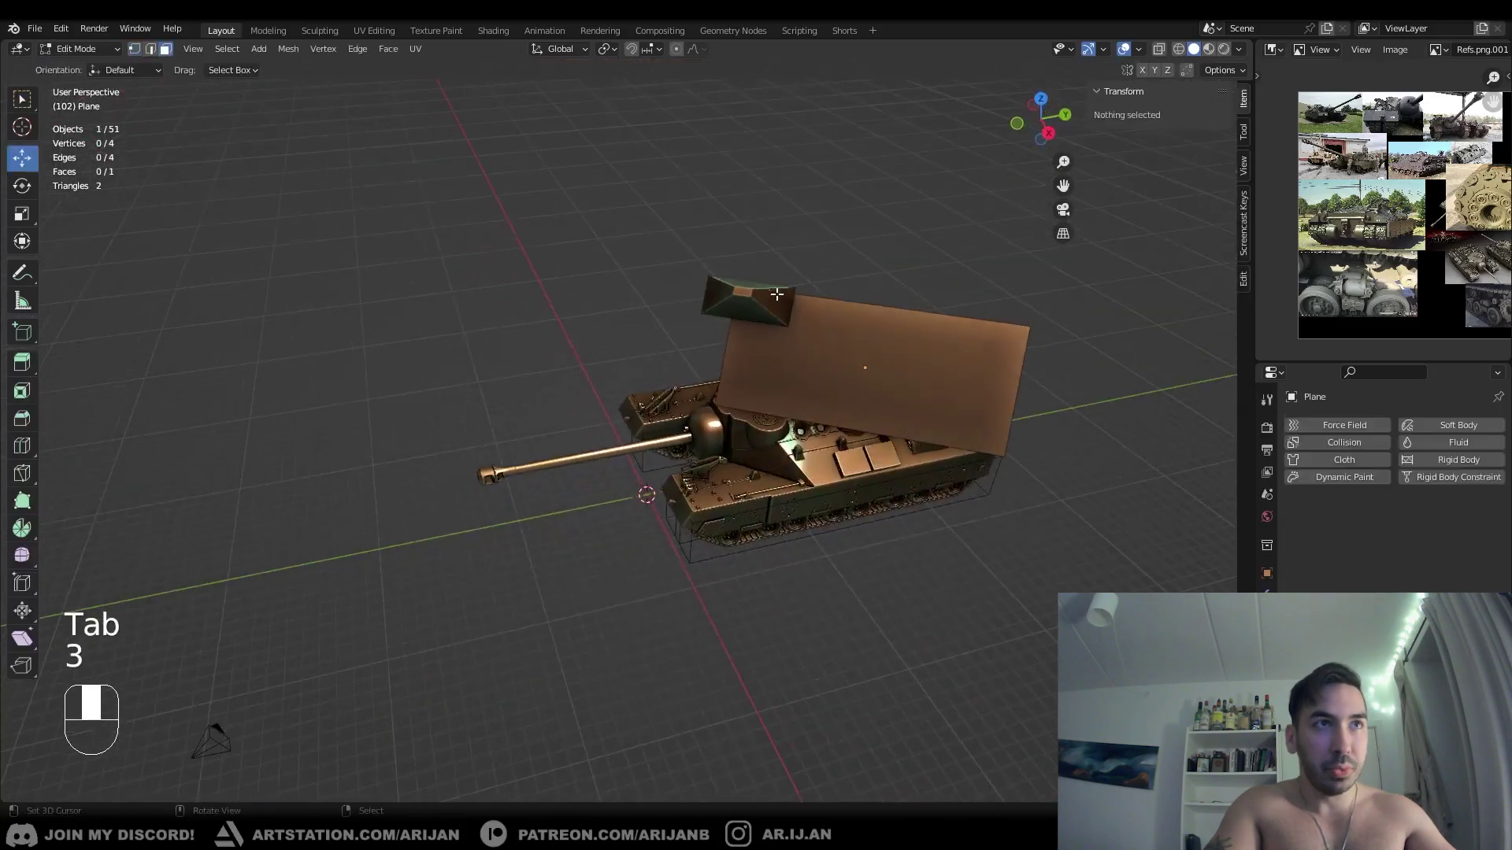
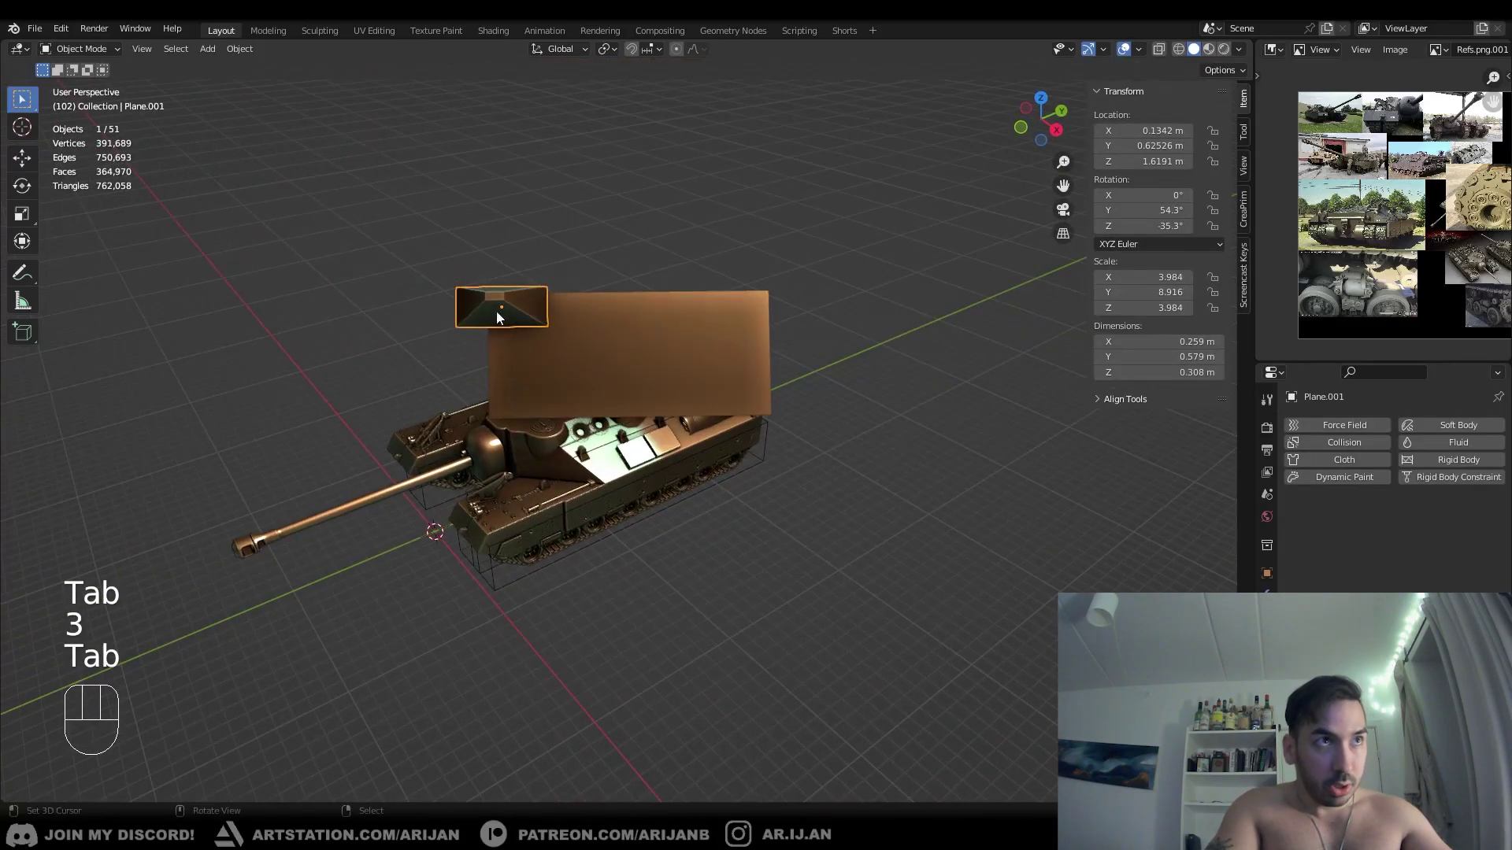
- Cancel a stray move, orbit around the plane and re-enter mesh editing on it
key(g)
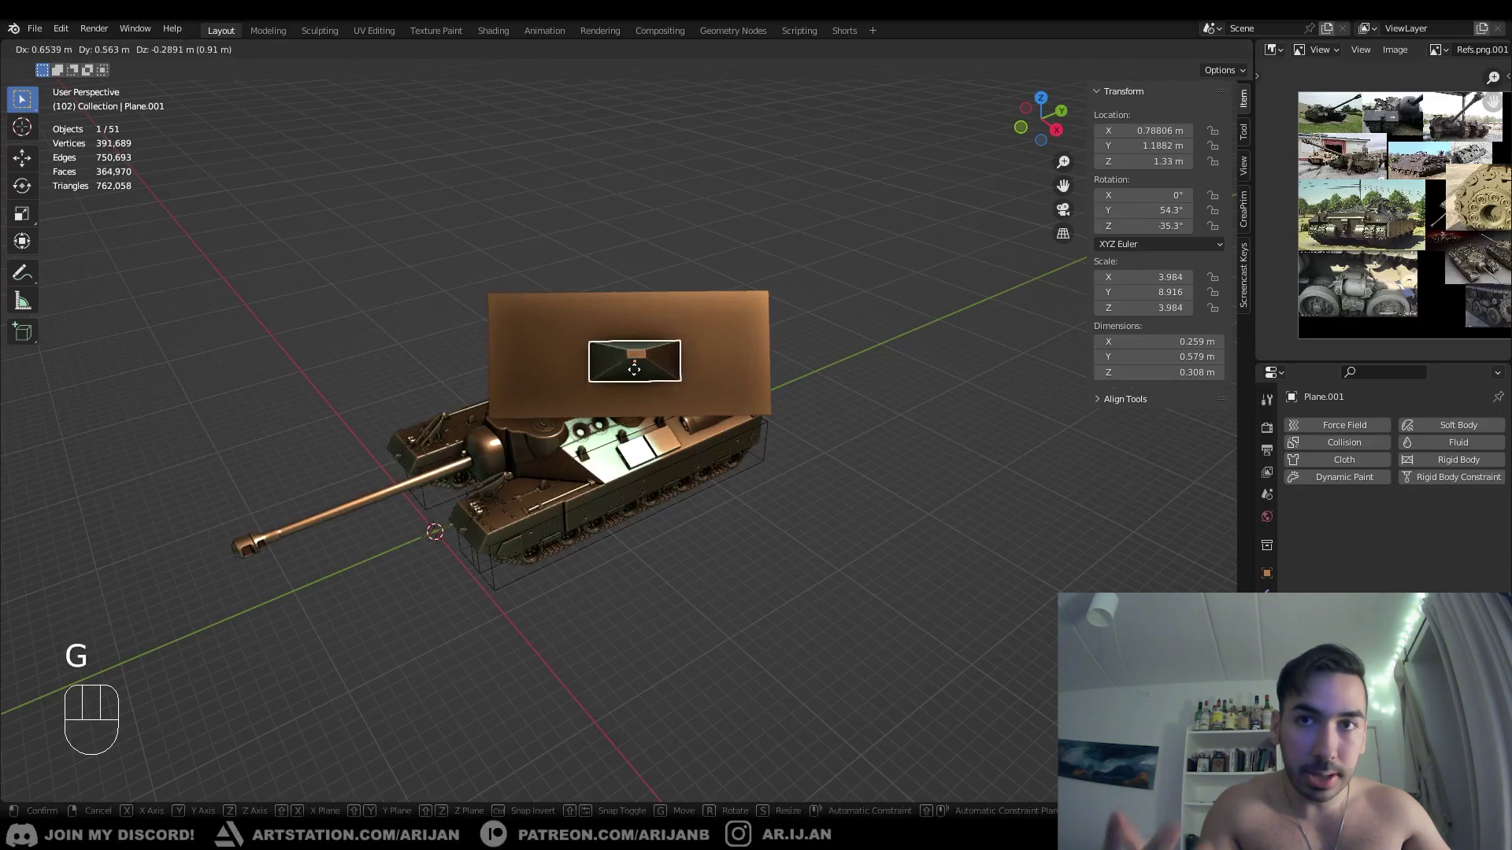
right_click(659, 386)
middle_click(658, 386)
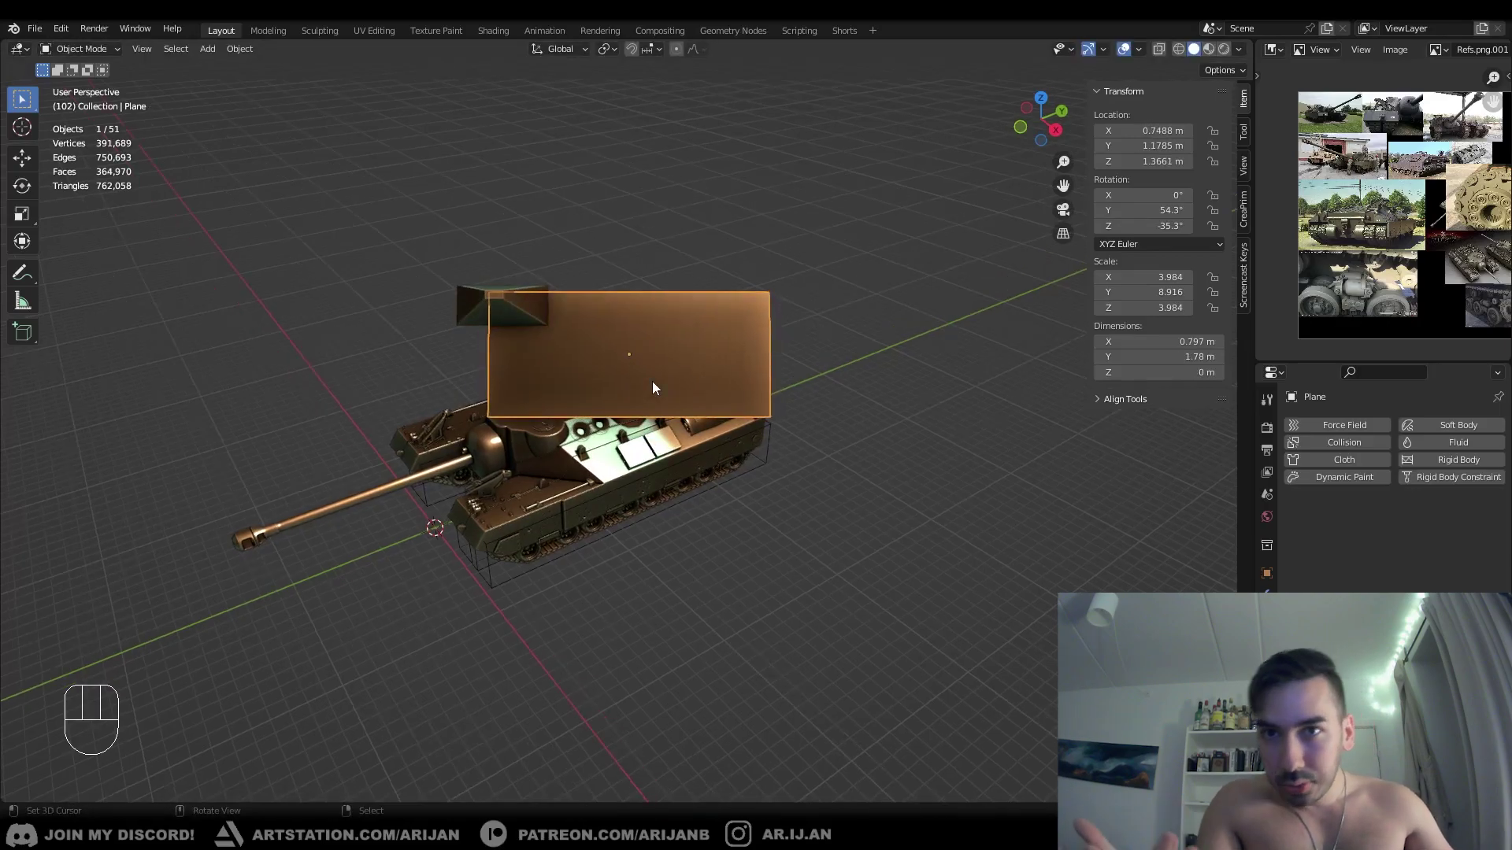
drag(648, 391, 619, 382)
drag(643, 376, 673, 373)
drag(686, 371, 734, 360)
key(Tab)
middle_click(696, 348)
- Pick plane elements in wireframe and view the tank and plane from underneath
key(3)
right_click(647, 340)
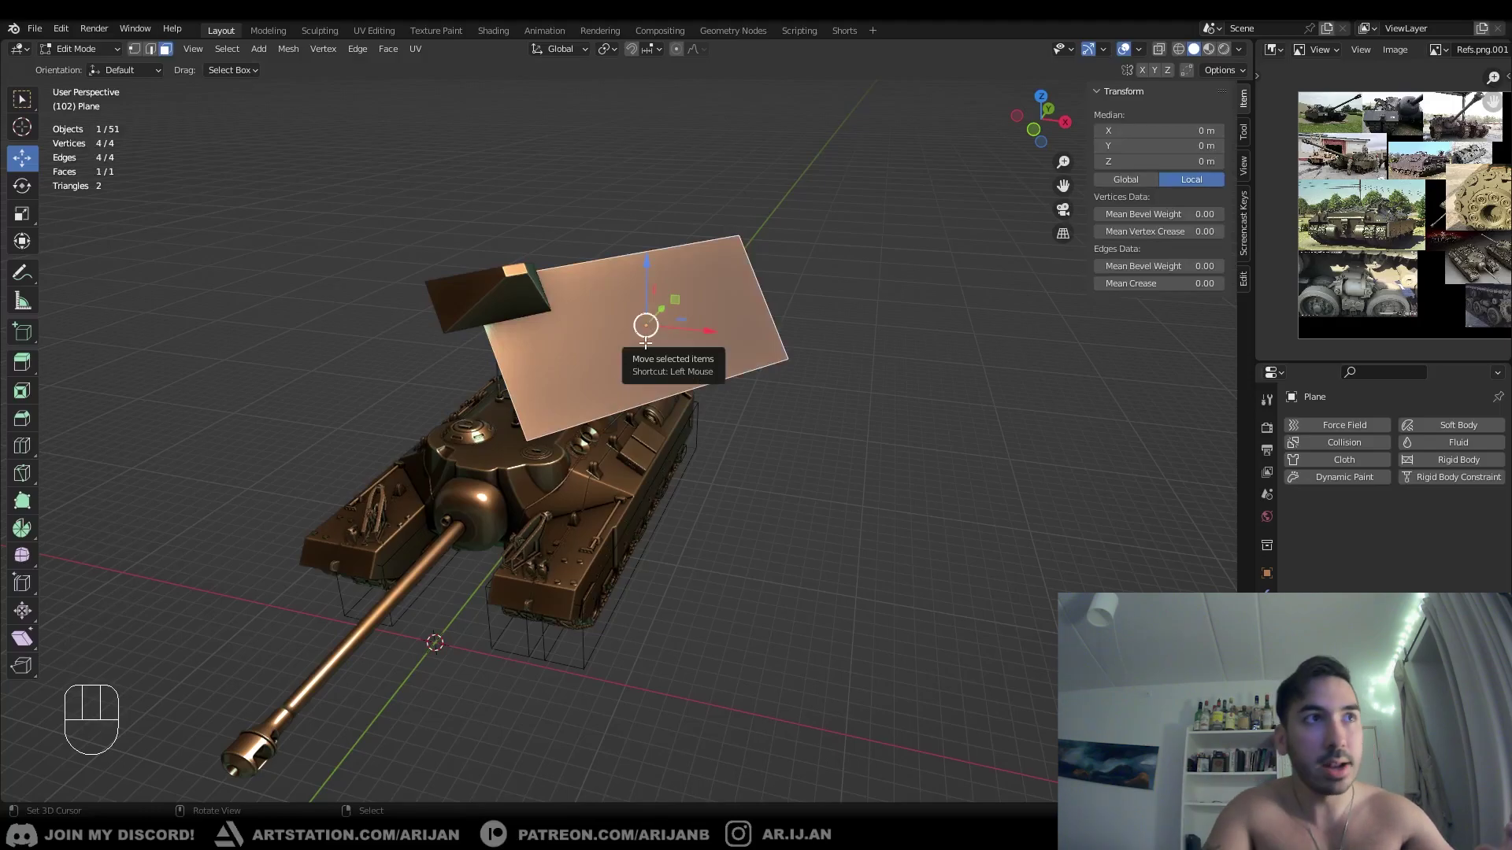
middle_click(627, 352)
right_click(648, 324)
key(z)
middle_click(657, 340)
key(z)
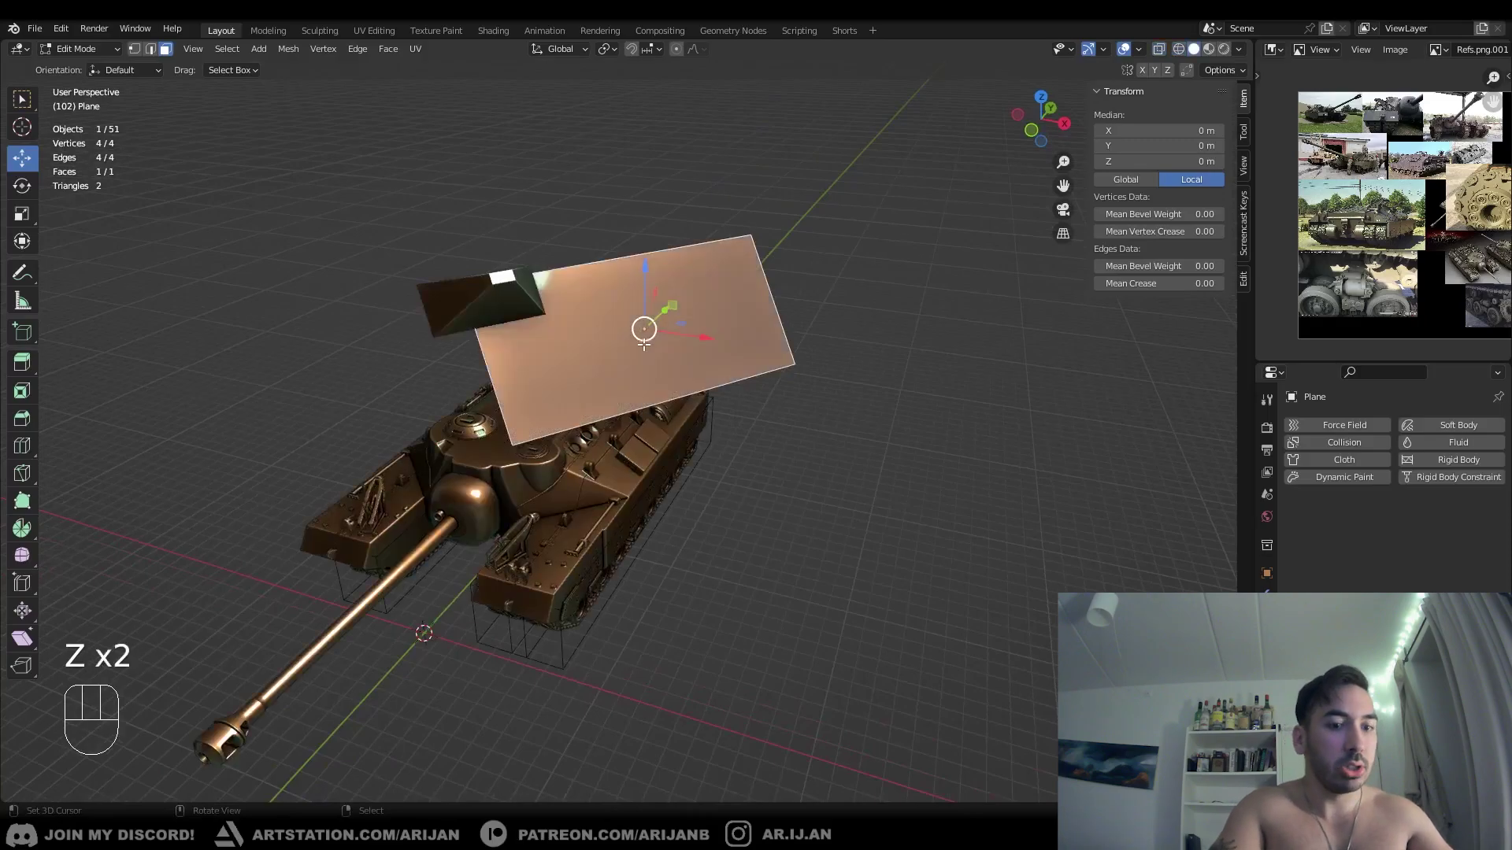
key(shift+KP_7)
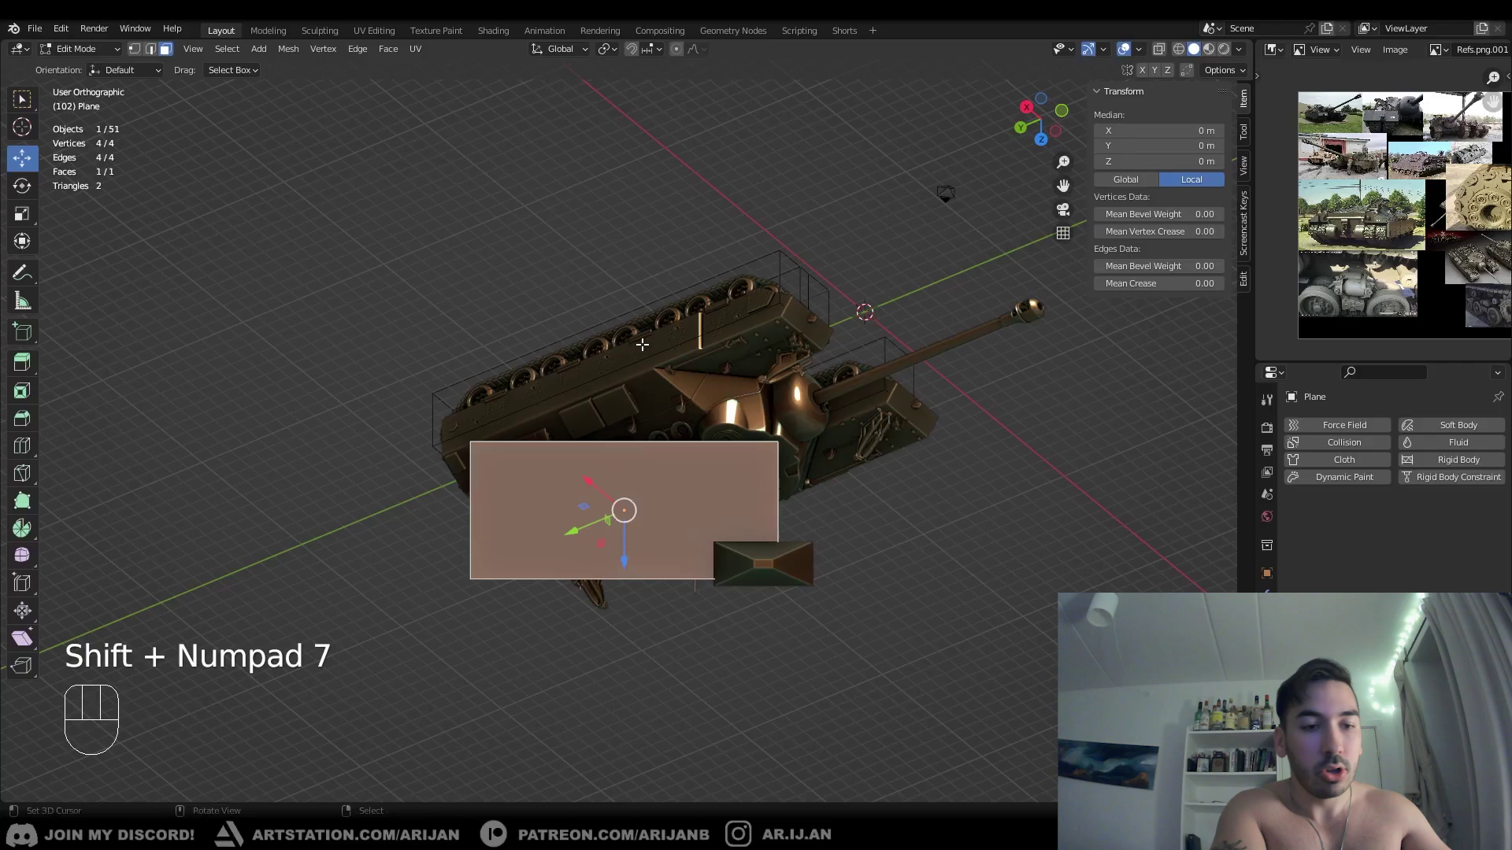
key(shift+KP_7)
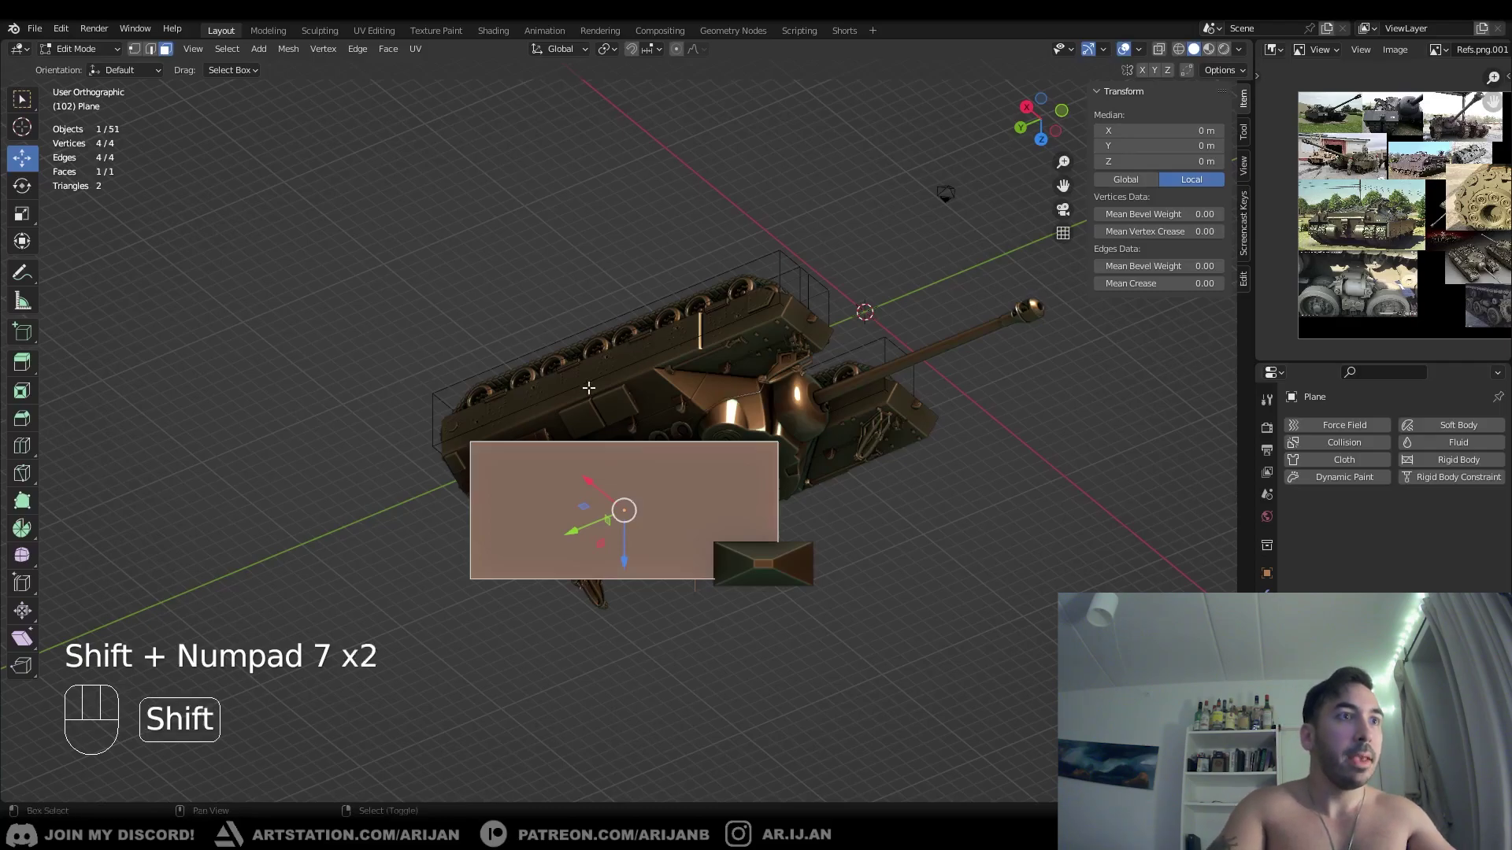
drag(577, 472, 578, 397)
- Back in Object Mode, move the pyramid-shaped piece to the middle of the large plane
key(Tab)
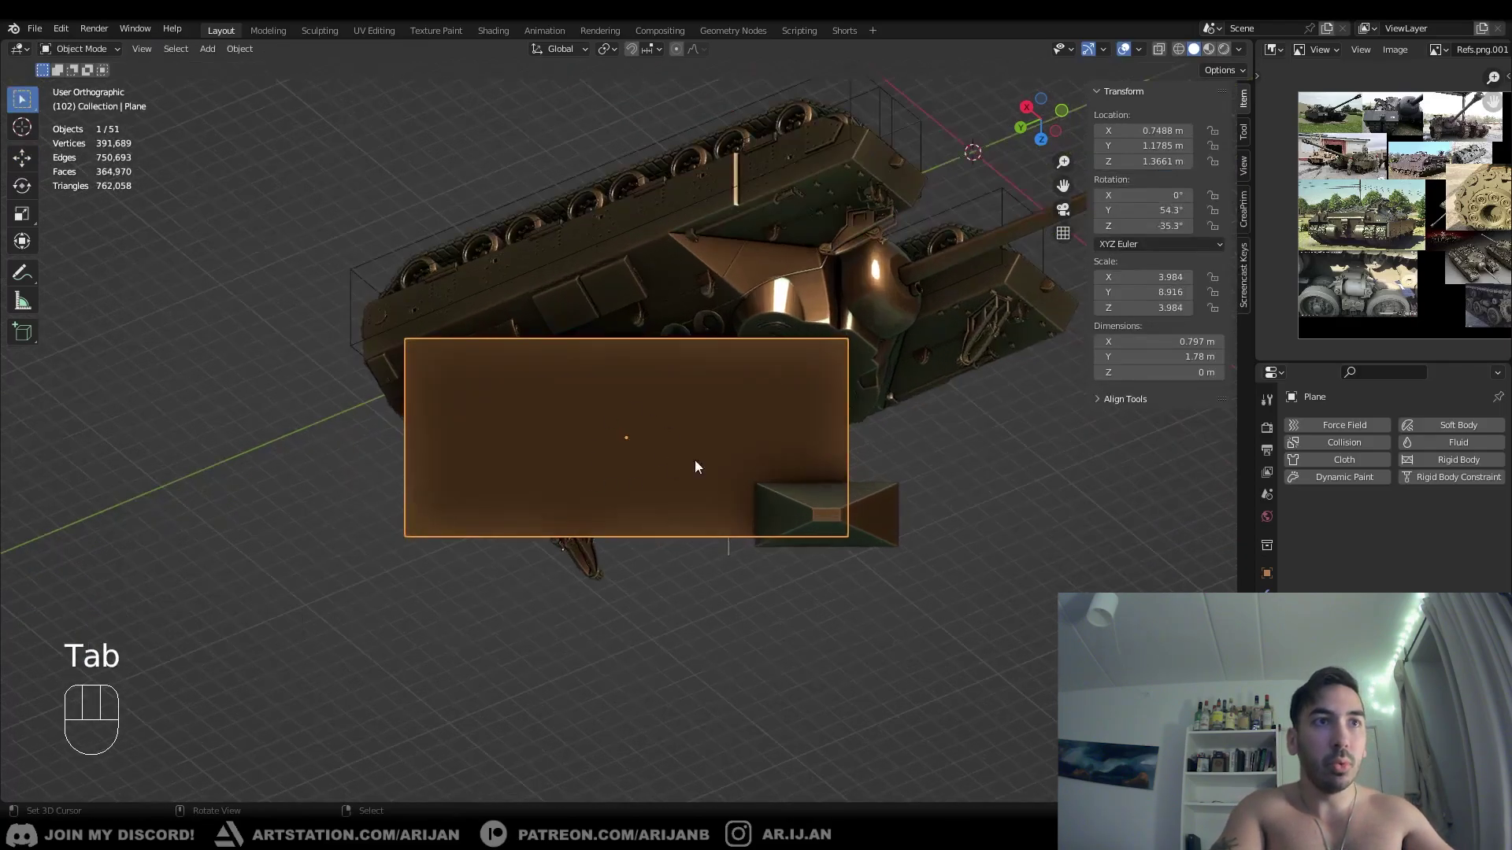
right_click(816, 509)
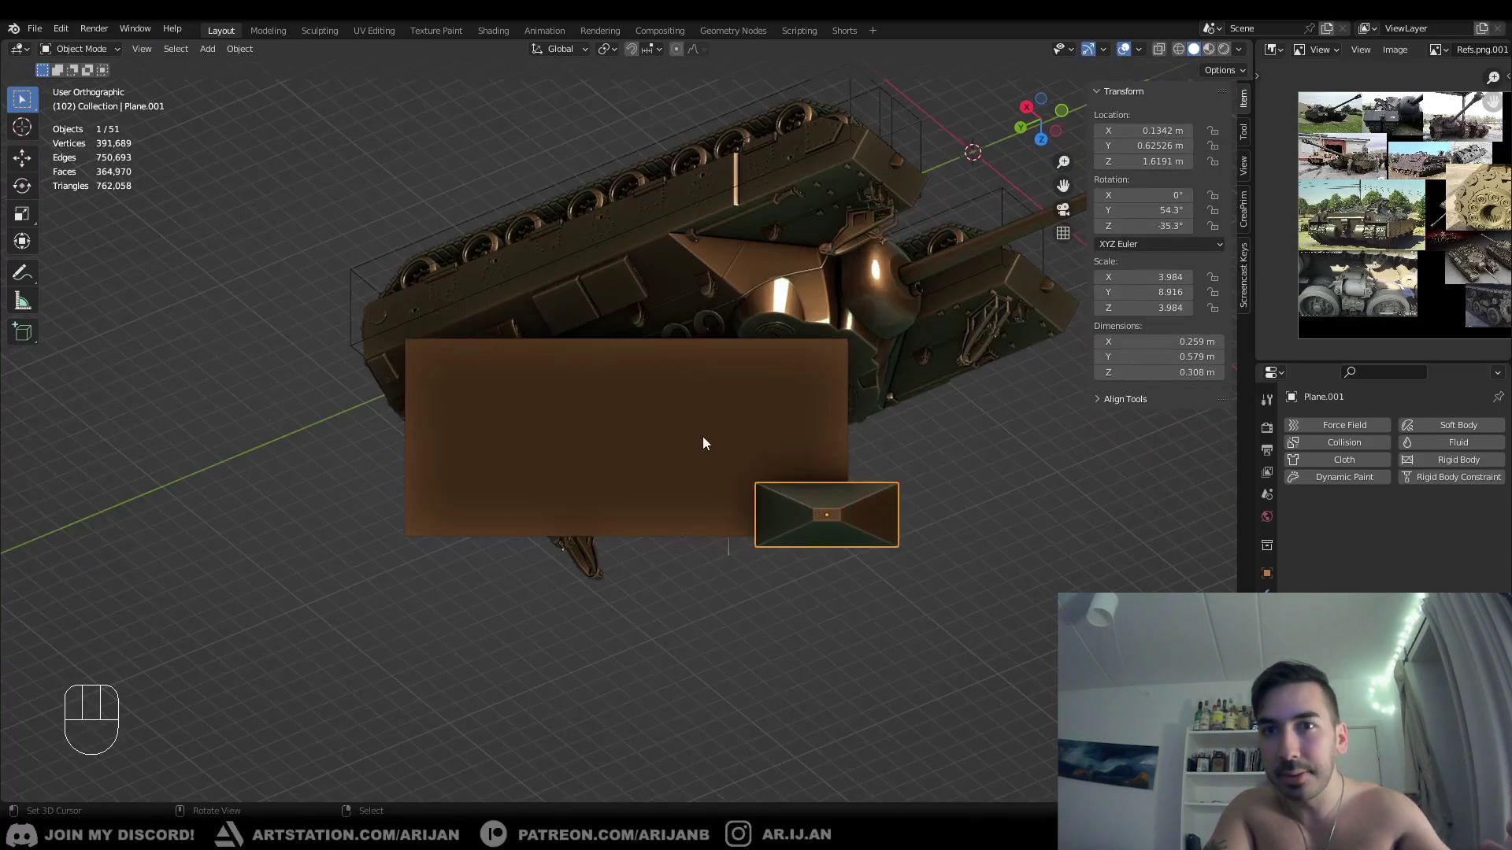
key(g)
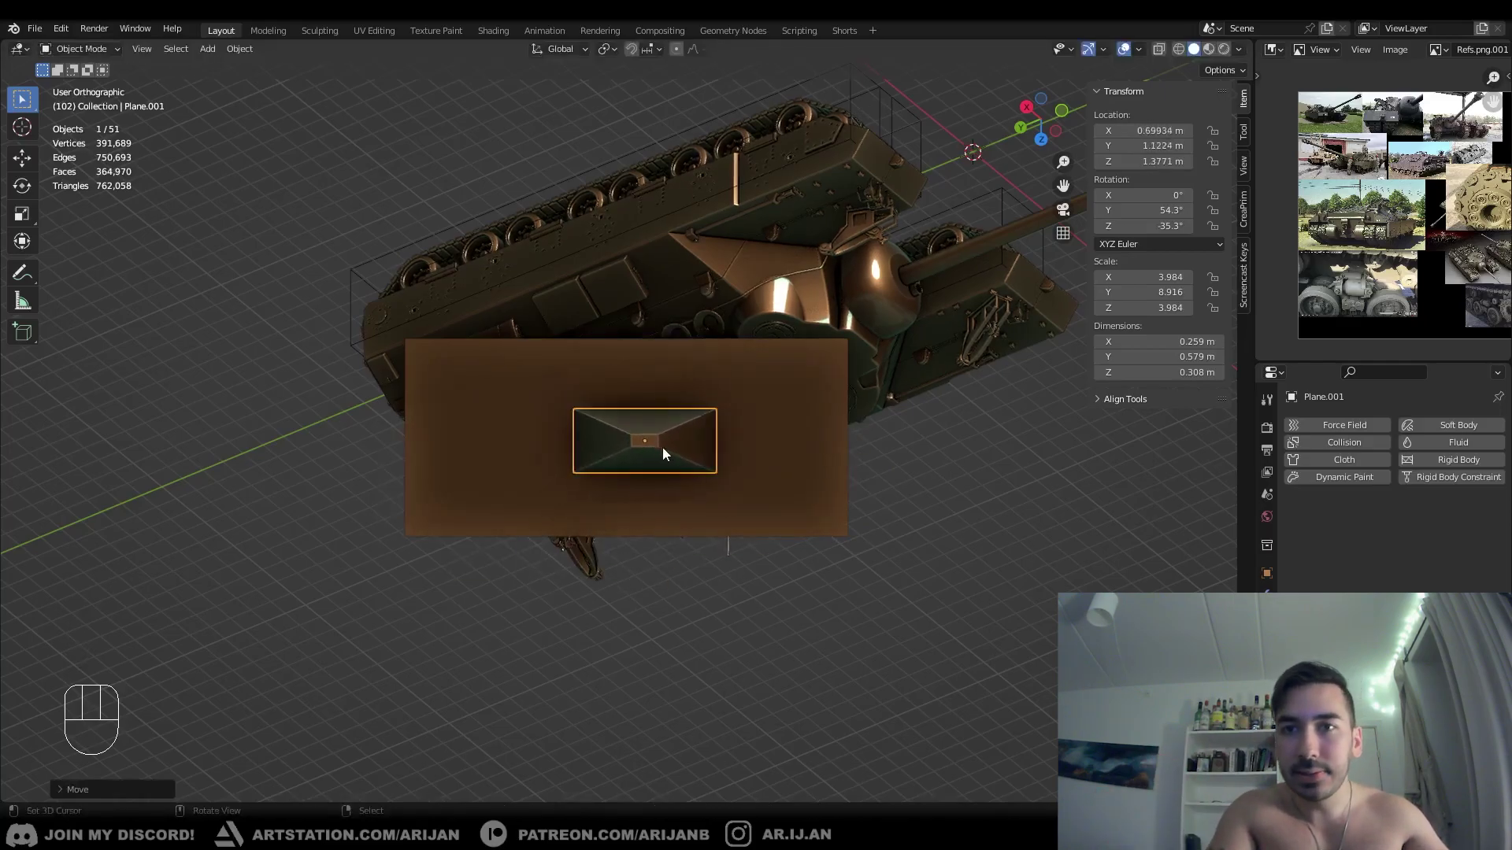
- Delete the added plane and pyramid piece from the tank scene with X
key(KP_1)
drag(680, 484, 566, 527)
middle_click(600, 528)
right_click(703, 314)
key(x)
drag(694, 385, 642, 417)
right_click(498, 521)
- Orbit around the tank's upper hull to bring the deck fittings into view
drag(541, 532, 632, 533)
drag(638, 534, 833, 484)
drag(409, 569, 555, 570)
drag(526, 527, 577, 450)
drag(580, 455, 664, 472)
drag(603, 512, 630, 472)
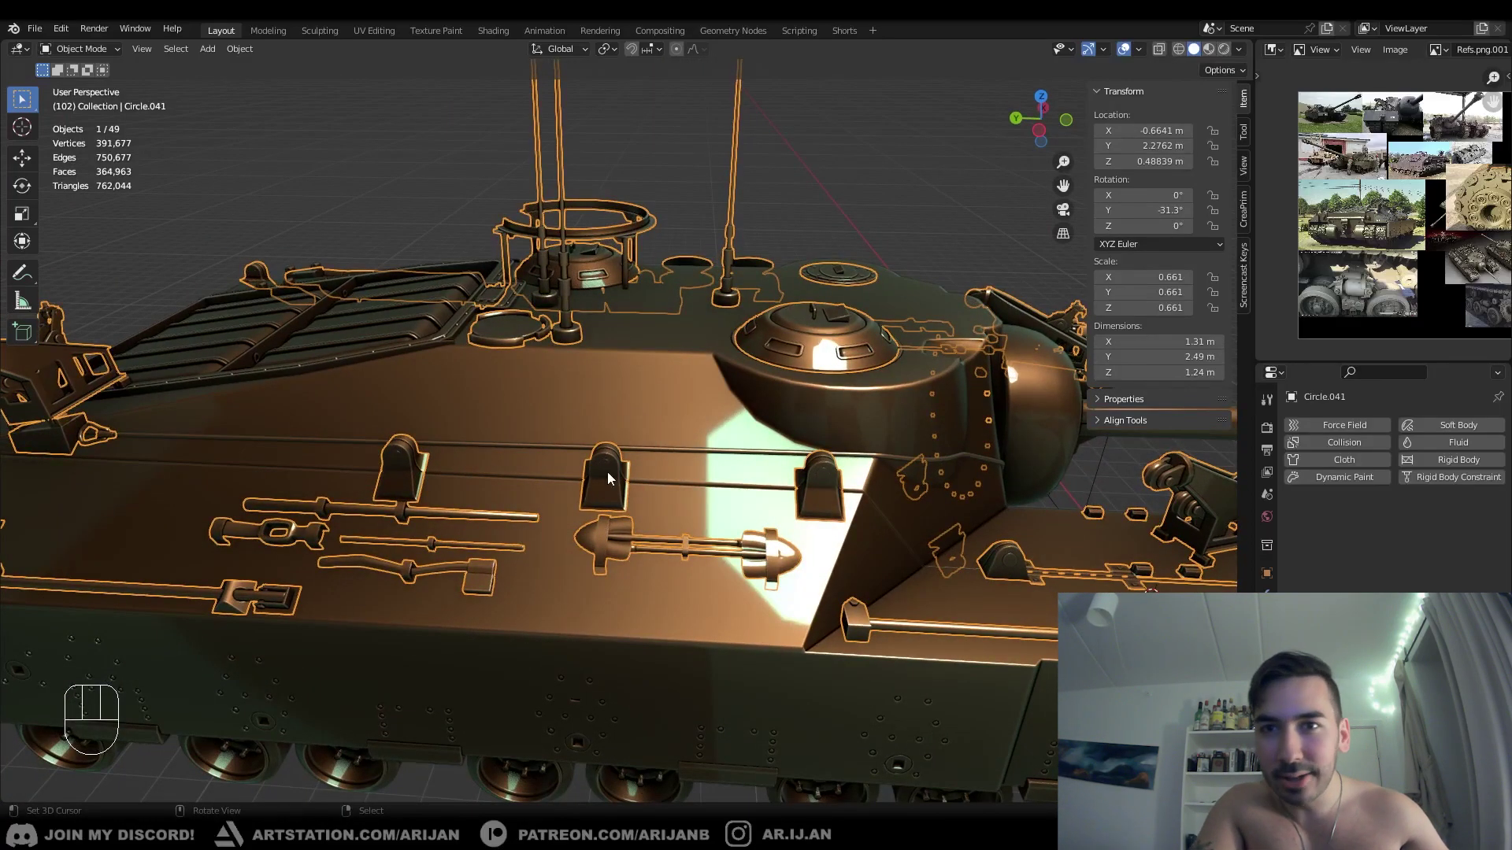
drag(635, 504, 593, 502)
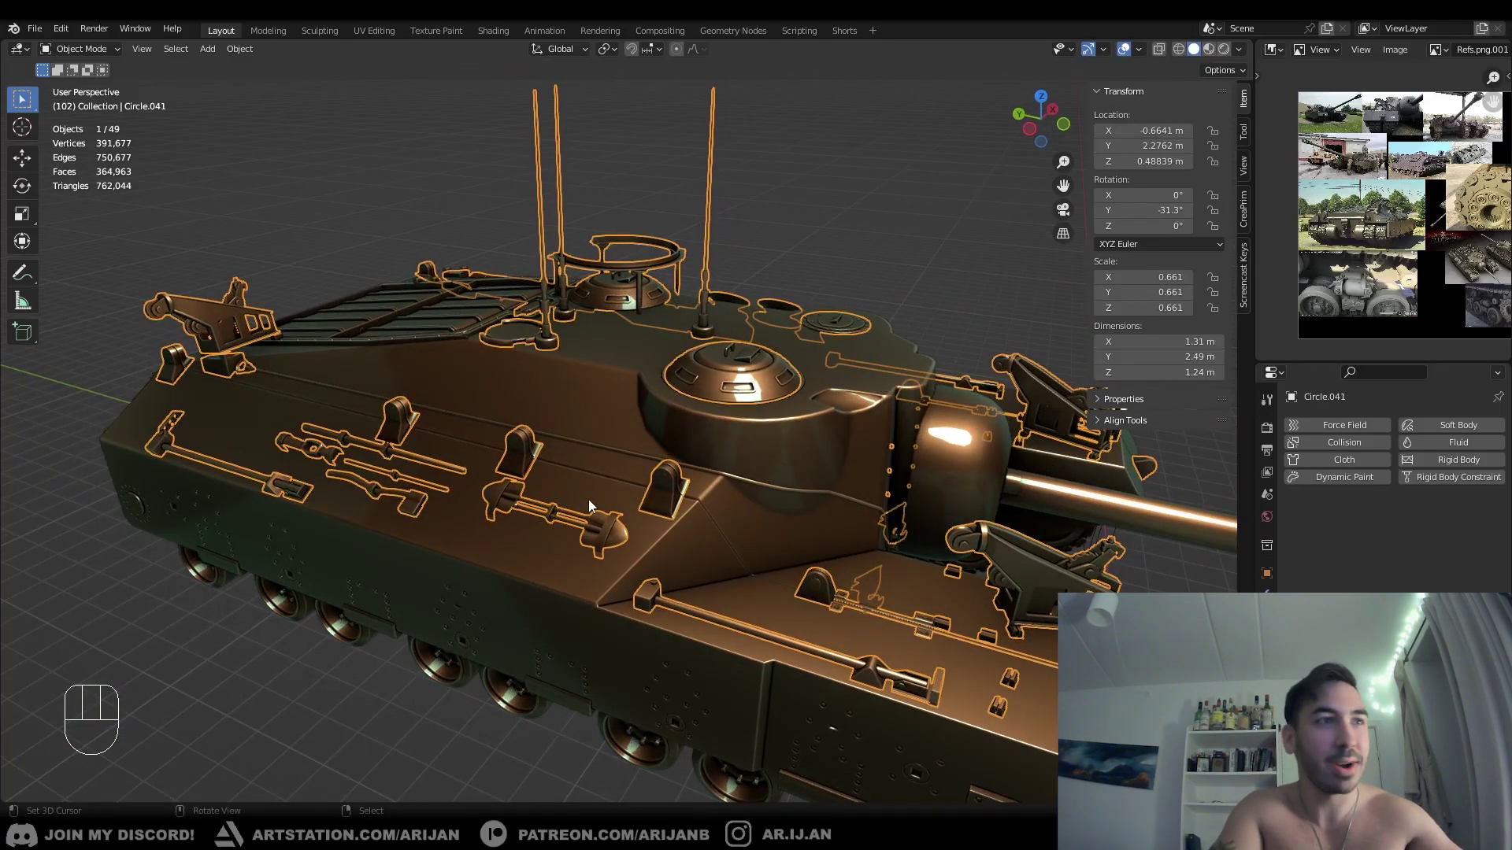
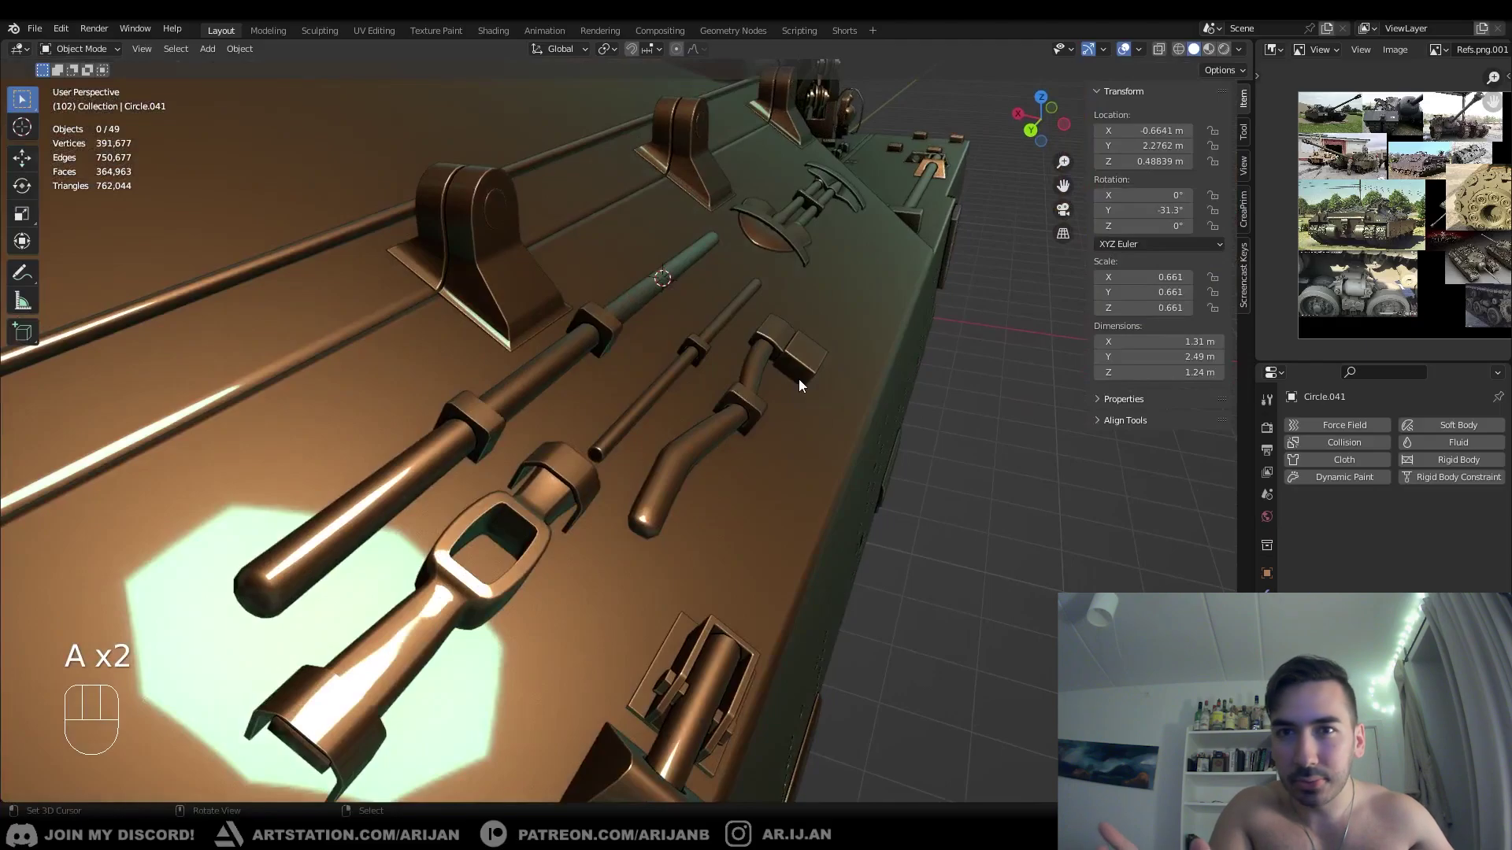
drag(678, 426, 652, 435)
- Pick the Circle.041 deck detail mesh and toggle in and out of Edit Mode while closing in on it
right_click(611, 449)
key(Tab)
middle_click(599, 456)
key(Tab)
middle_click(689, 414)
middle_click(708, 394)
middle_click(714, 382)
drag(719, 391, 803, 329)
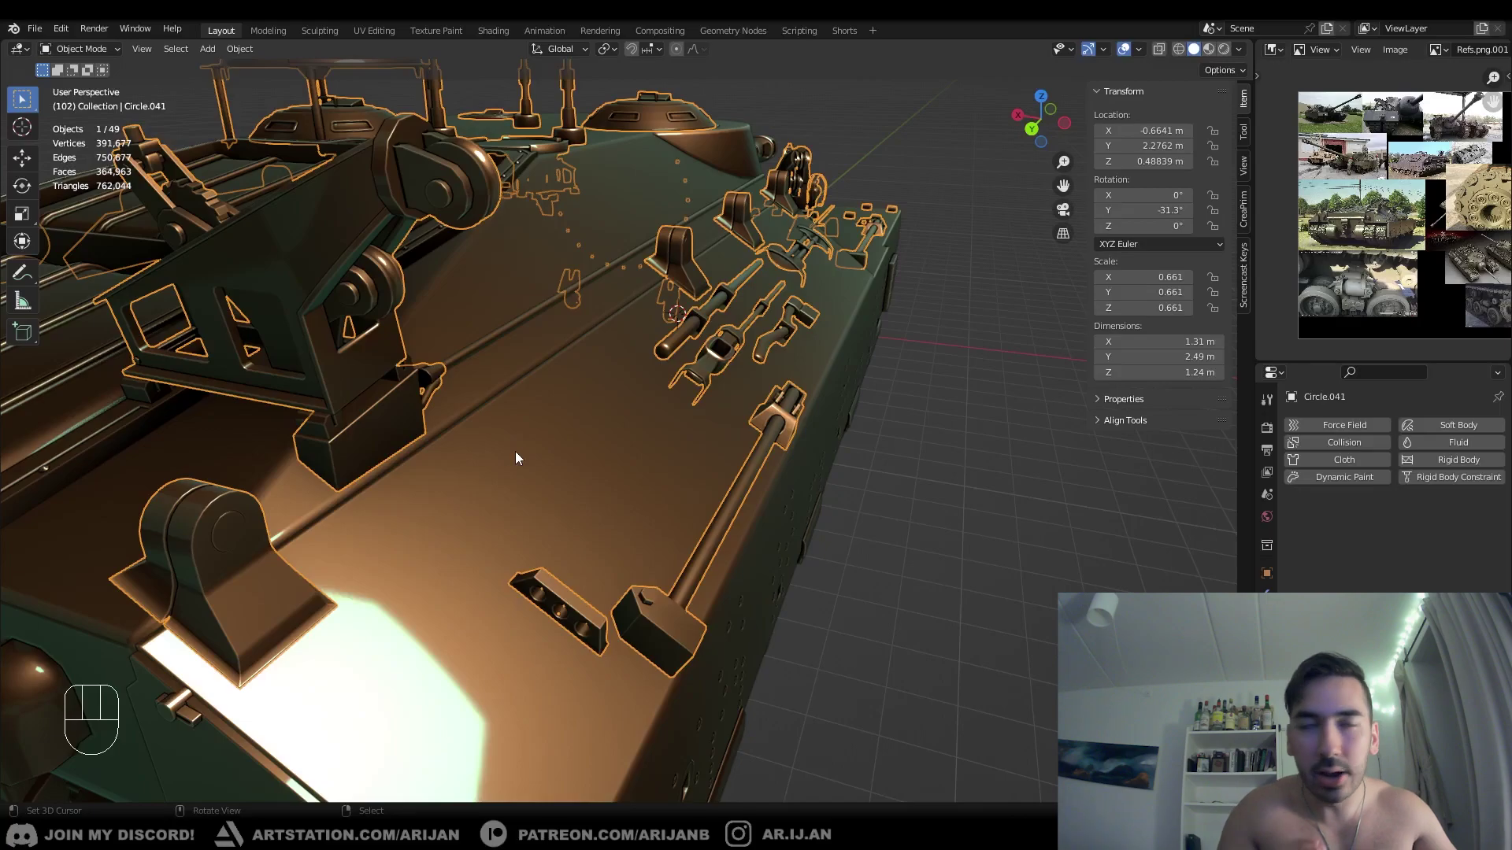
middle_click(780, 353)
key(Tab)
key(1)
- Inspect the deck fittings in wireframe, toggling selection and circle-select over the mesh
drag(731, 422, 716, 439)
key(z)
drag(717, 446, 661, 451)
key(z)
key(Tab)
middle_click(590, 427)
key(z)
key(a)
key(a)
key(c)
key(z)
- Enter Edit Mode on the deck-fittings mesh with a clamp block on one rod selected
right_click(687, 437)
key(Tab)
key(z)
key(a)
key(a)
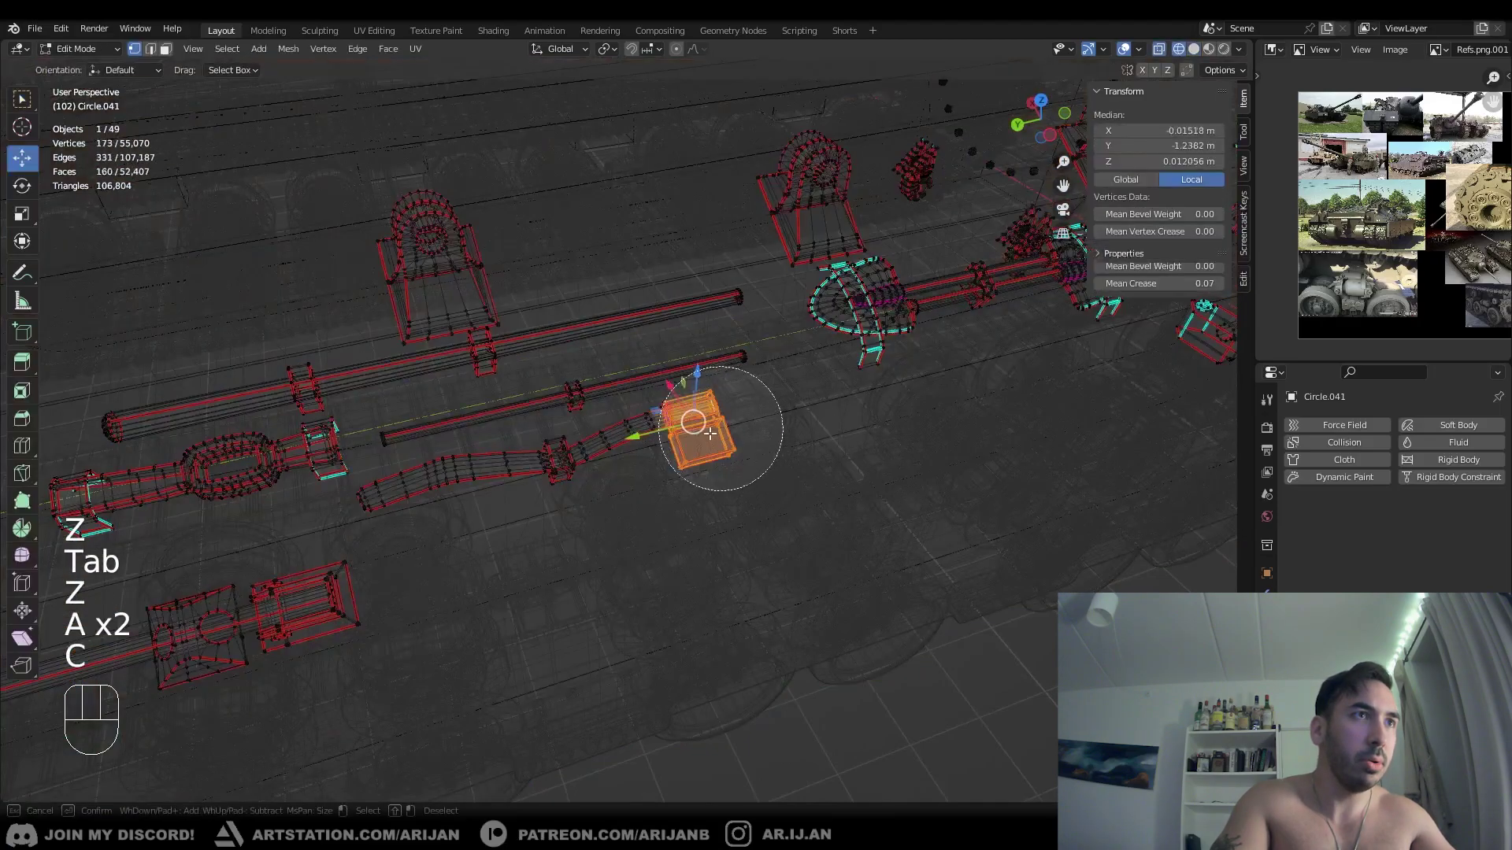
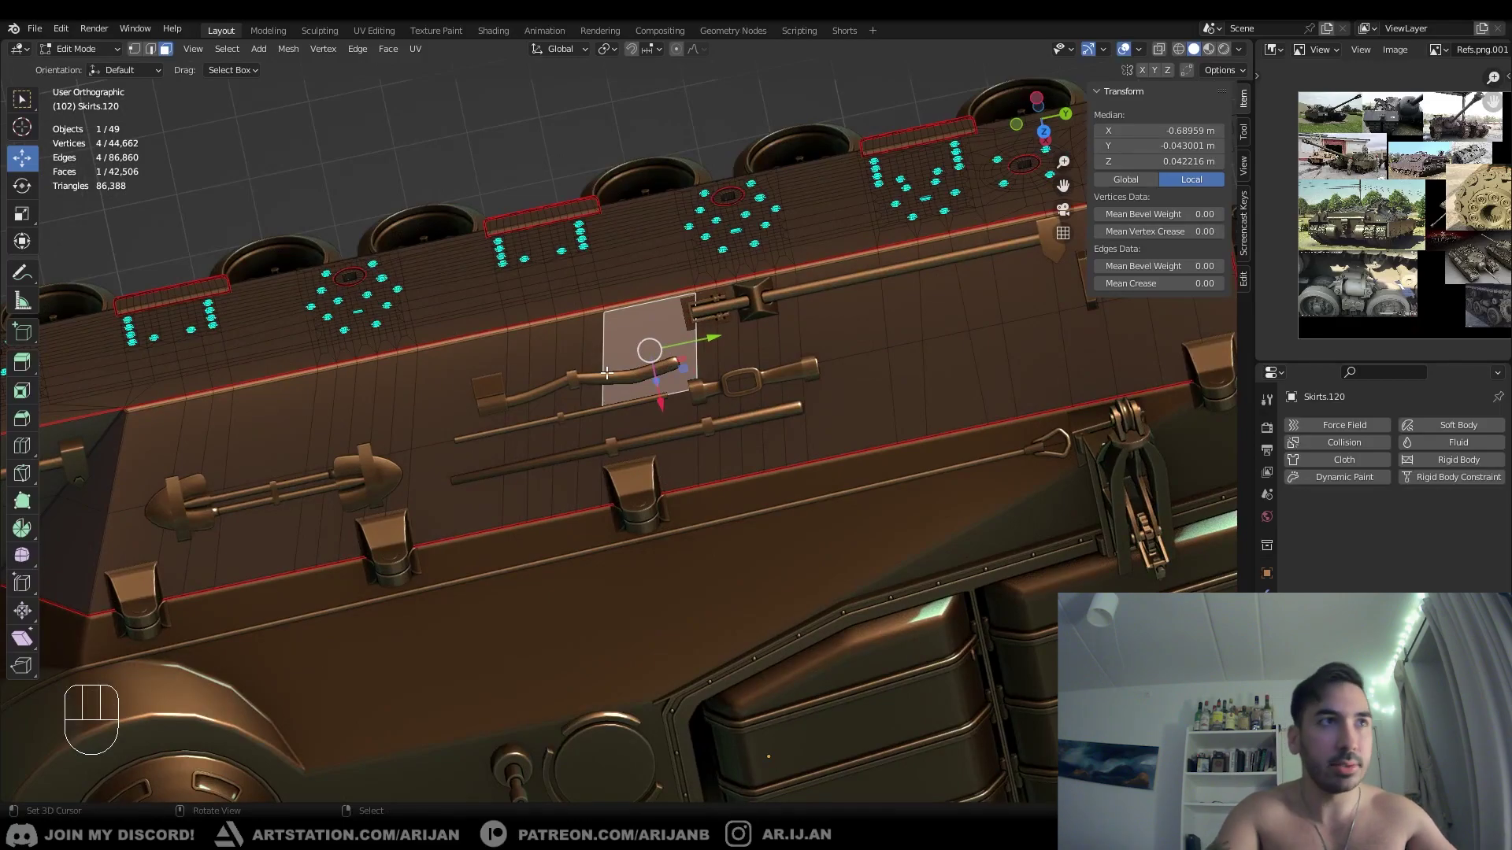
- Select the whole bent handle in Edit Mode and toggle see-through display
key(Tab)
right_click(545, 345)
key(Tab)
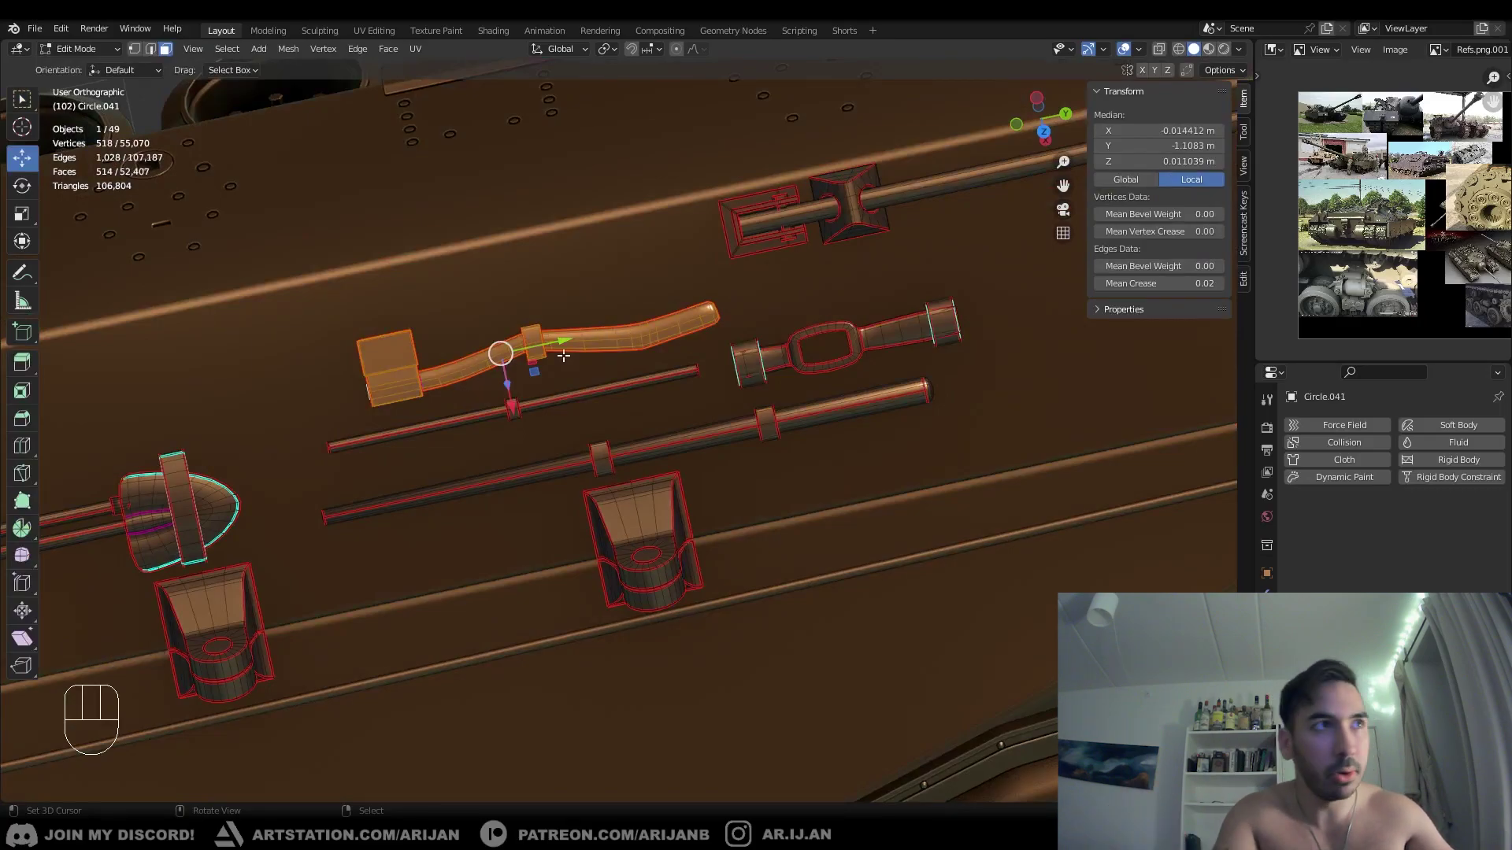
key(z)
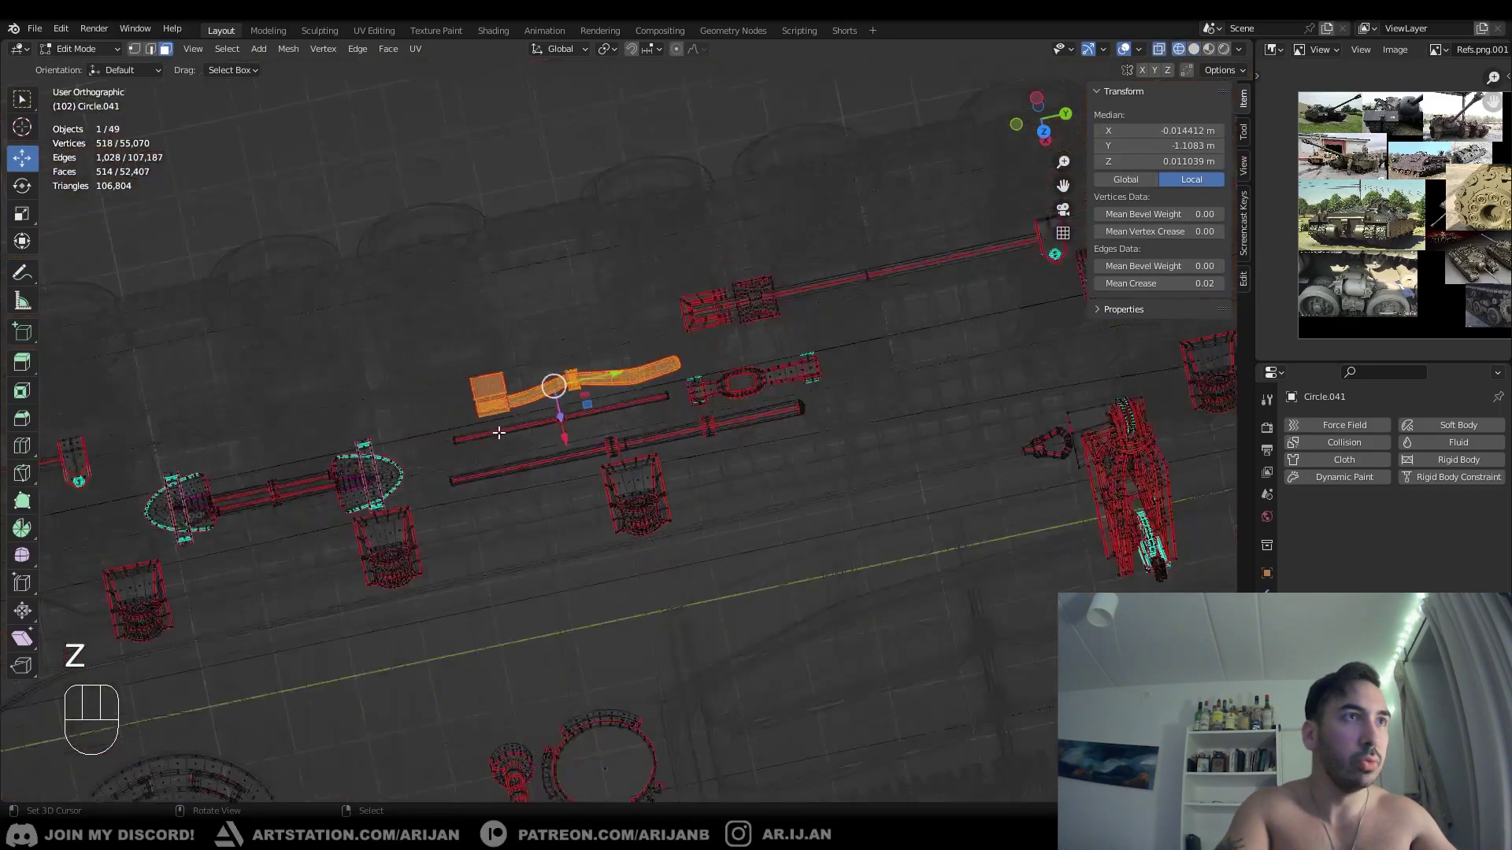
key(z)
- Move the bent handle with G onto the tank's rear deck
key(g)
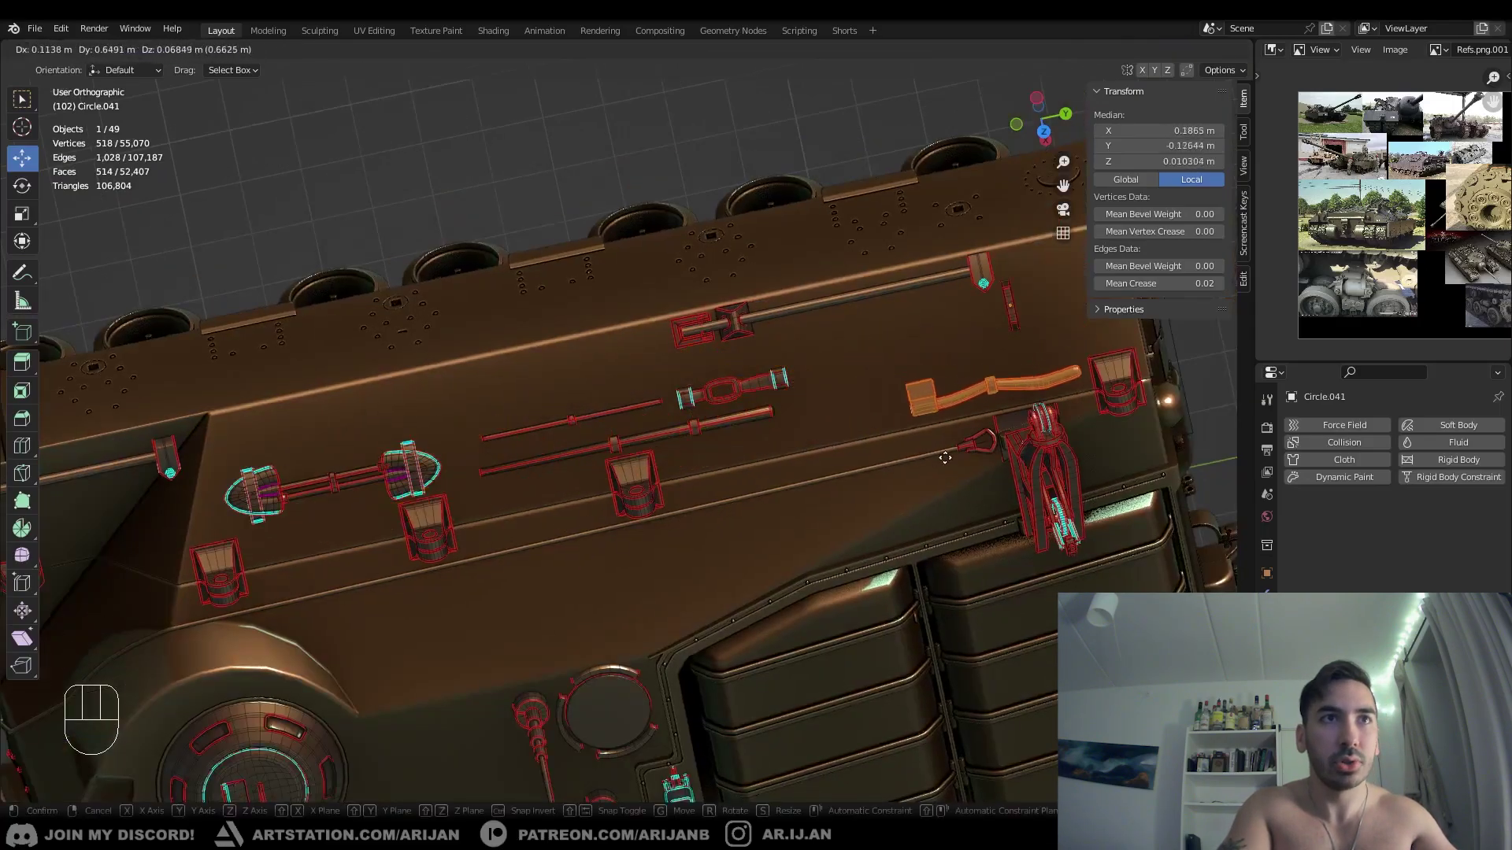
click(947, 455)
drag(916, 455, 831, 436)
key(g)
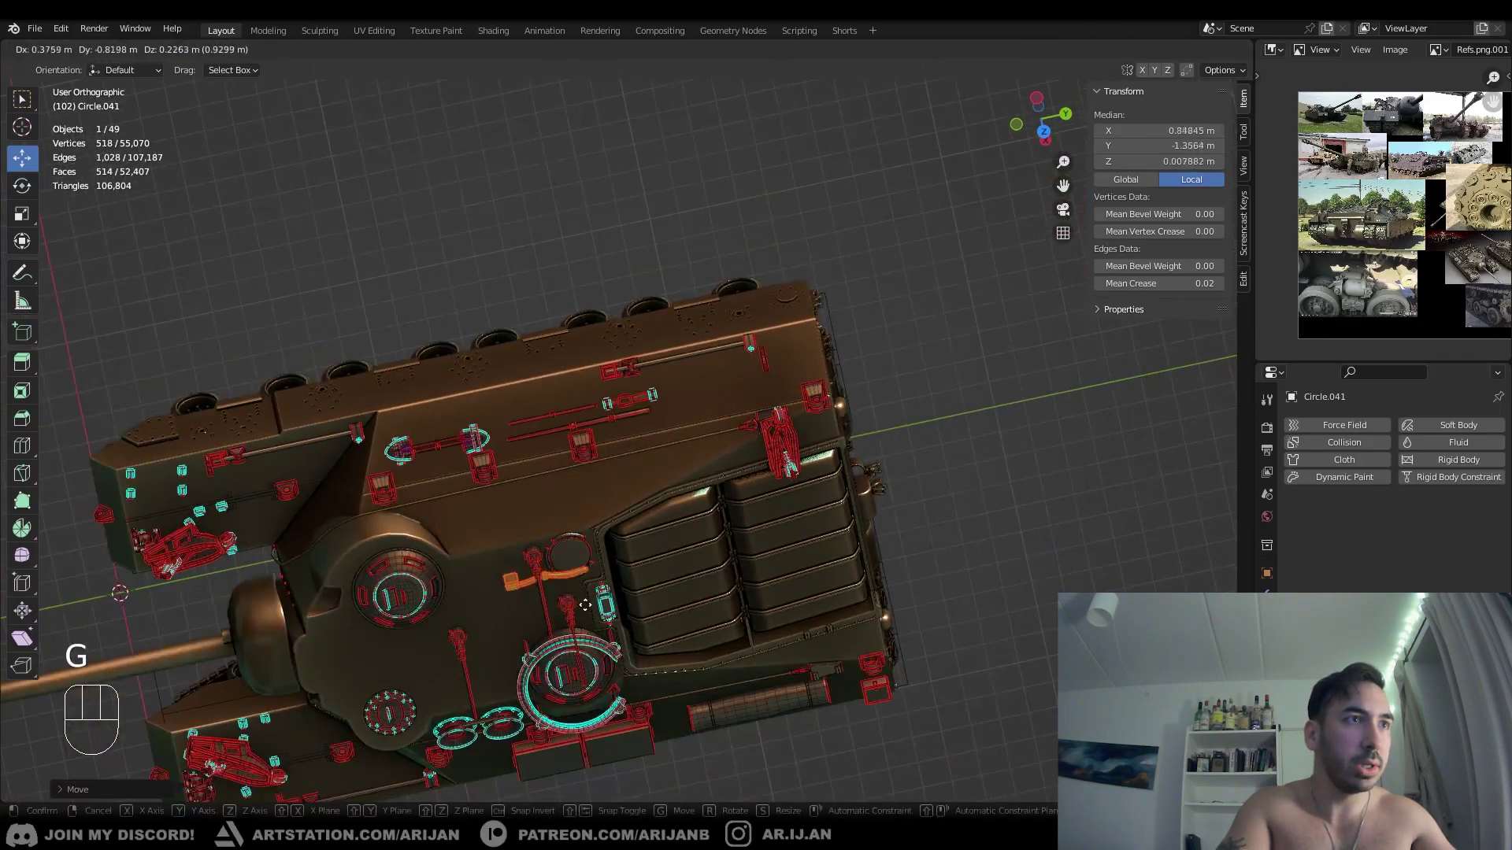
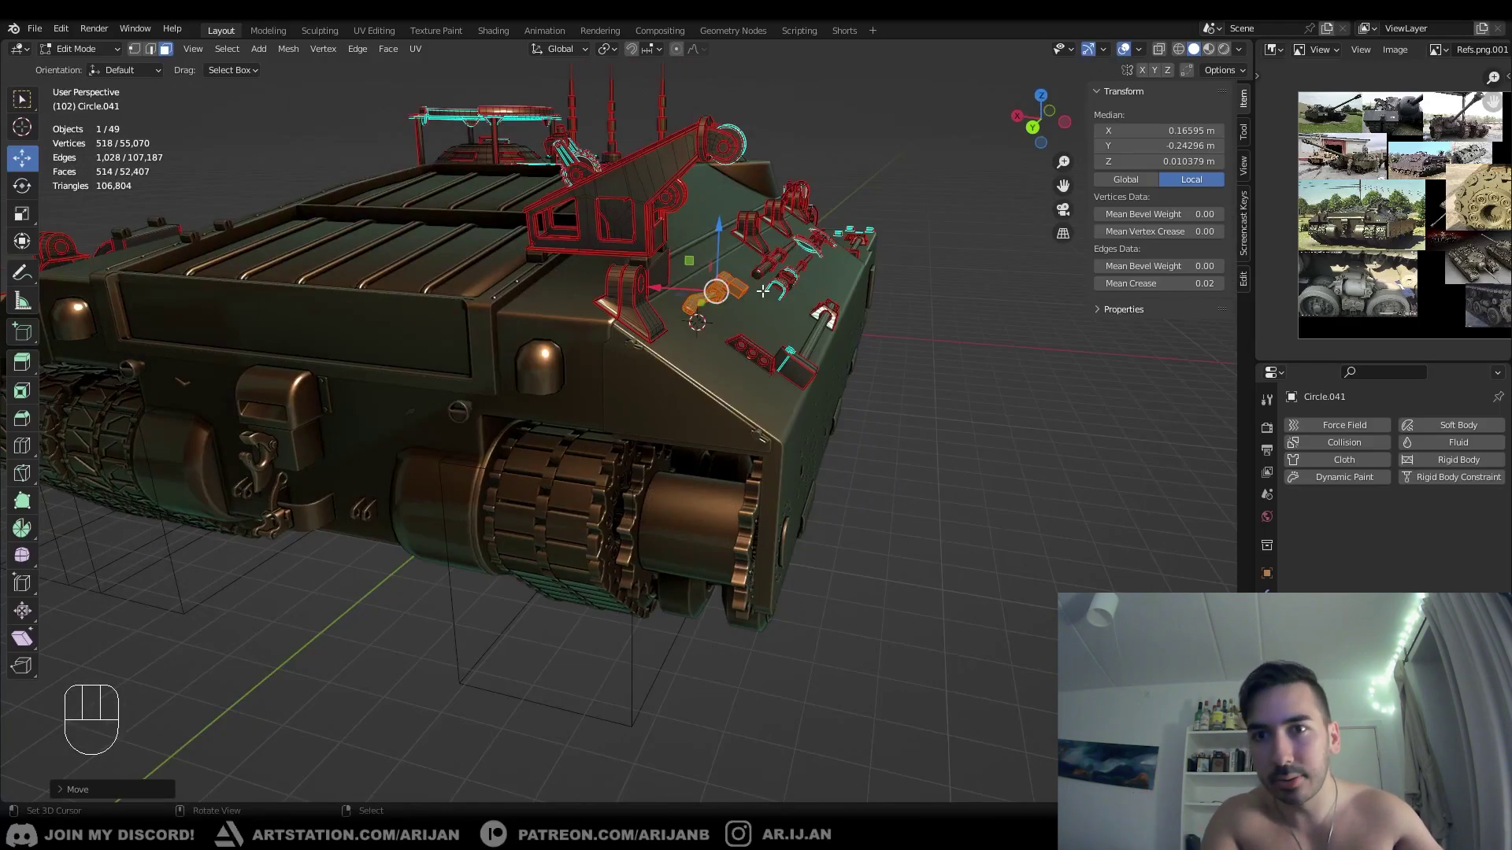
- Return to Object Mode and save T95.blend
key(Tab)
drag(551, 314, 596, 323)
drag(601, 333, 532, 338)
key(ctrl+s)
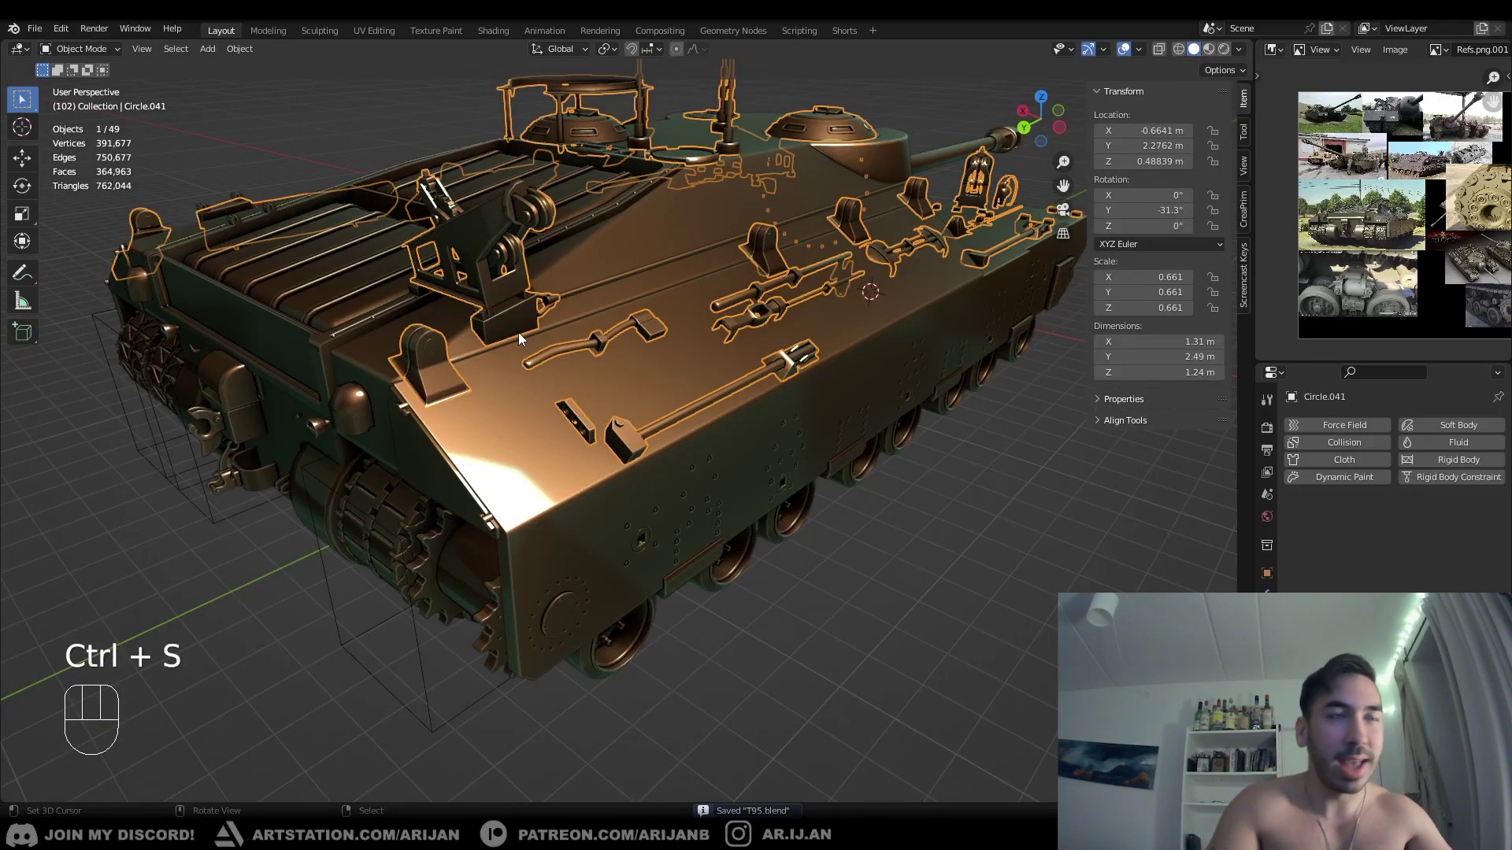